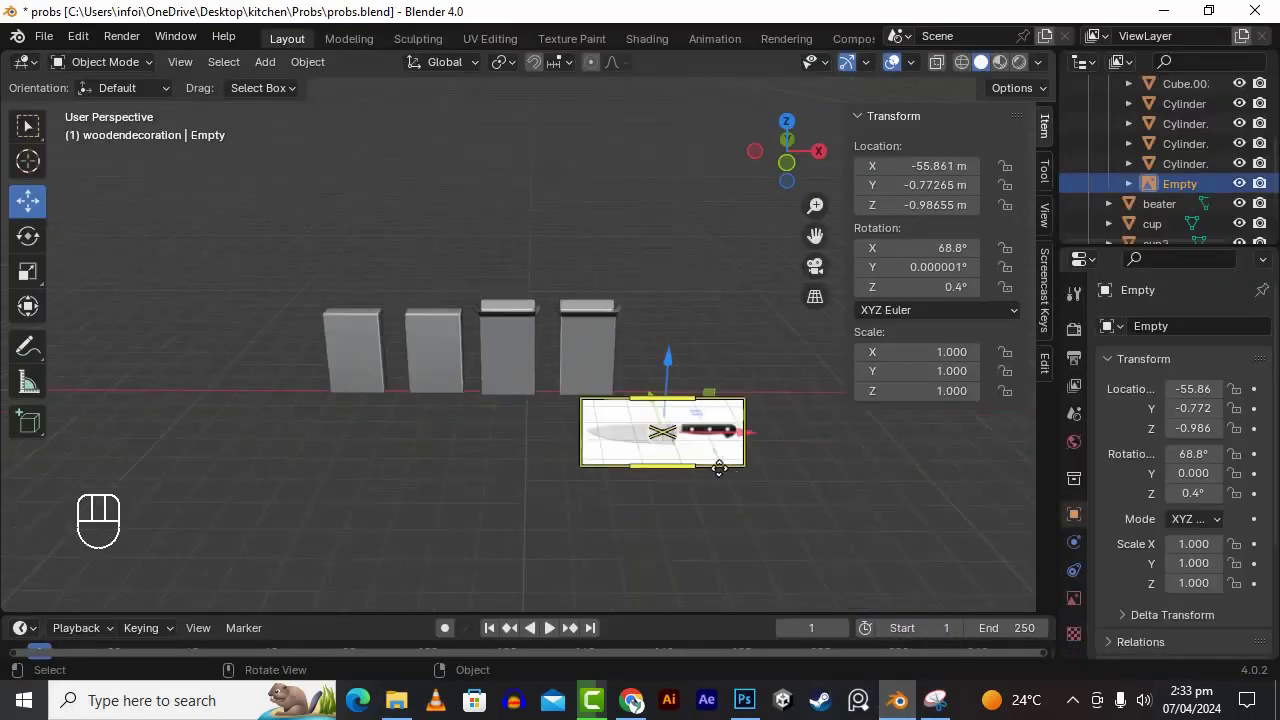
- Clear the Empty's location to the origin, then raise it along Z to about 0.82 m
key(alt+g)
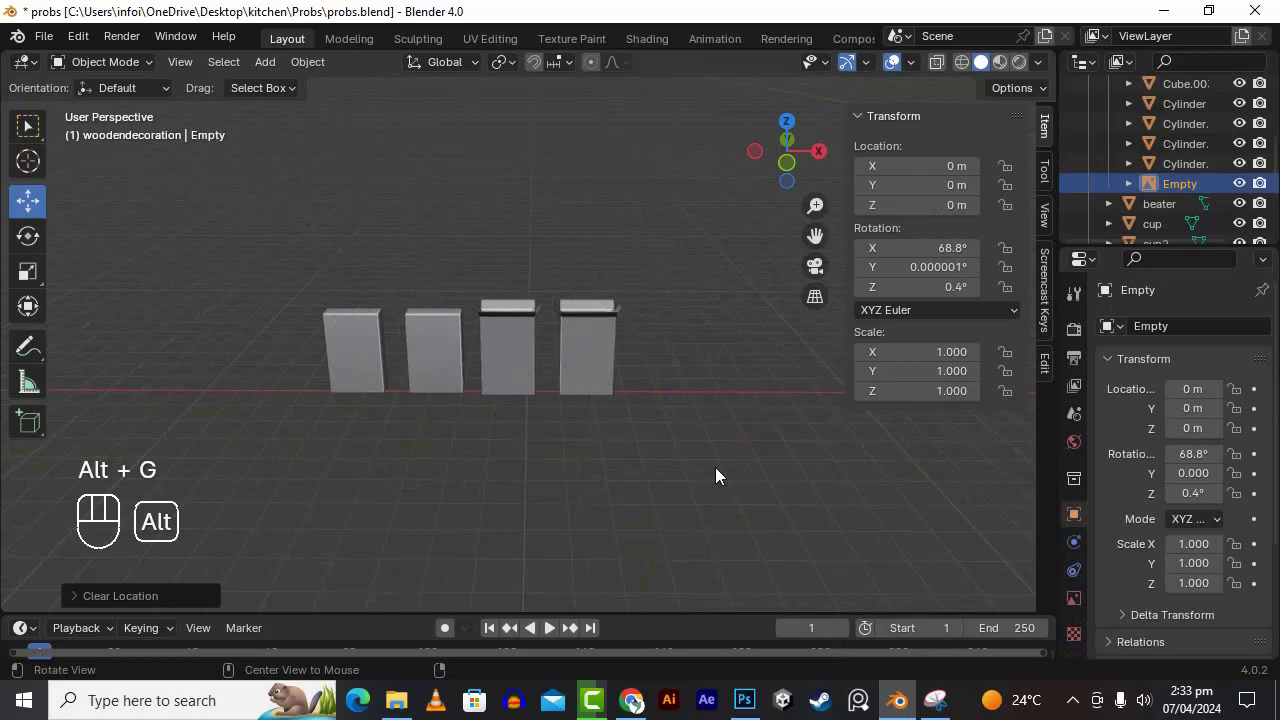
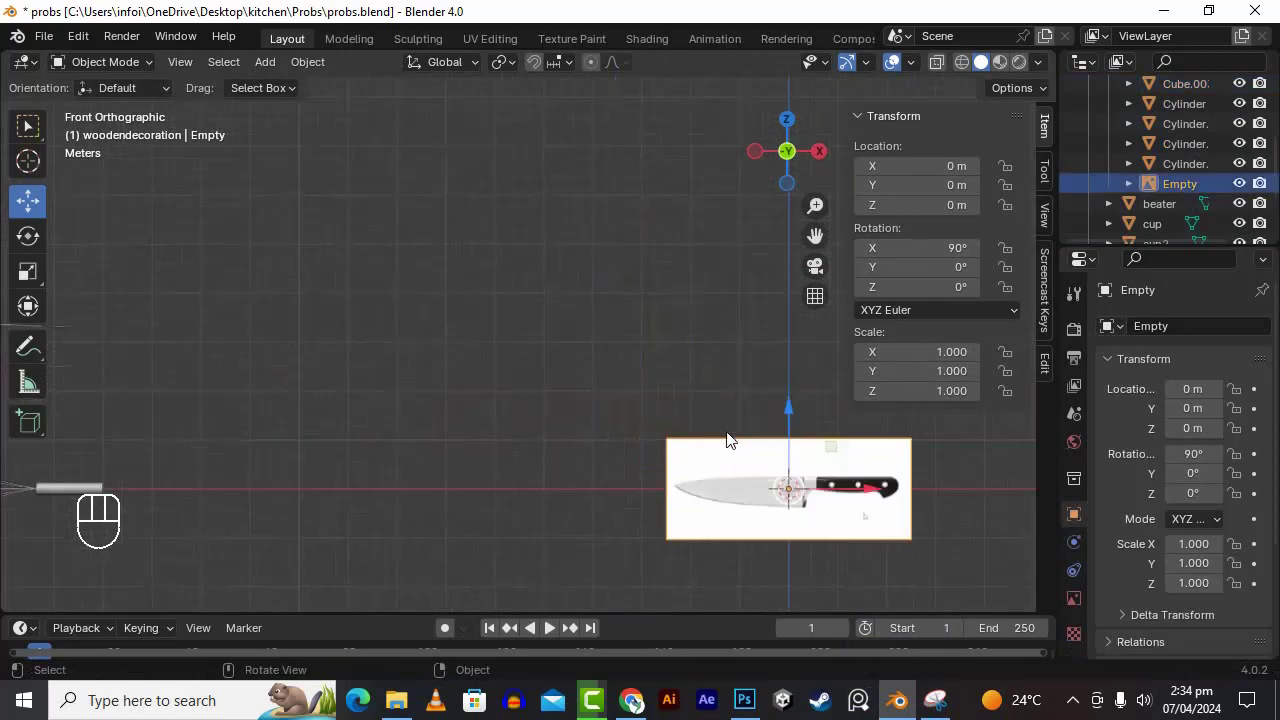
click(794, 411)
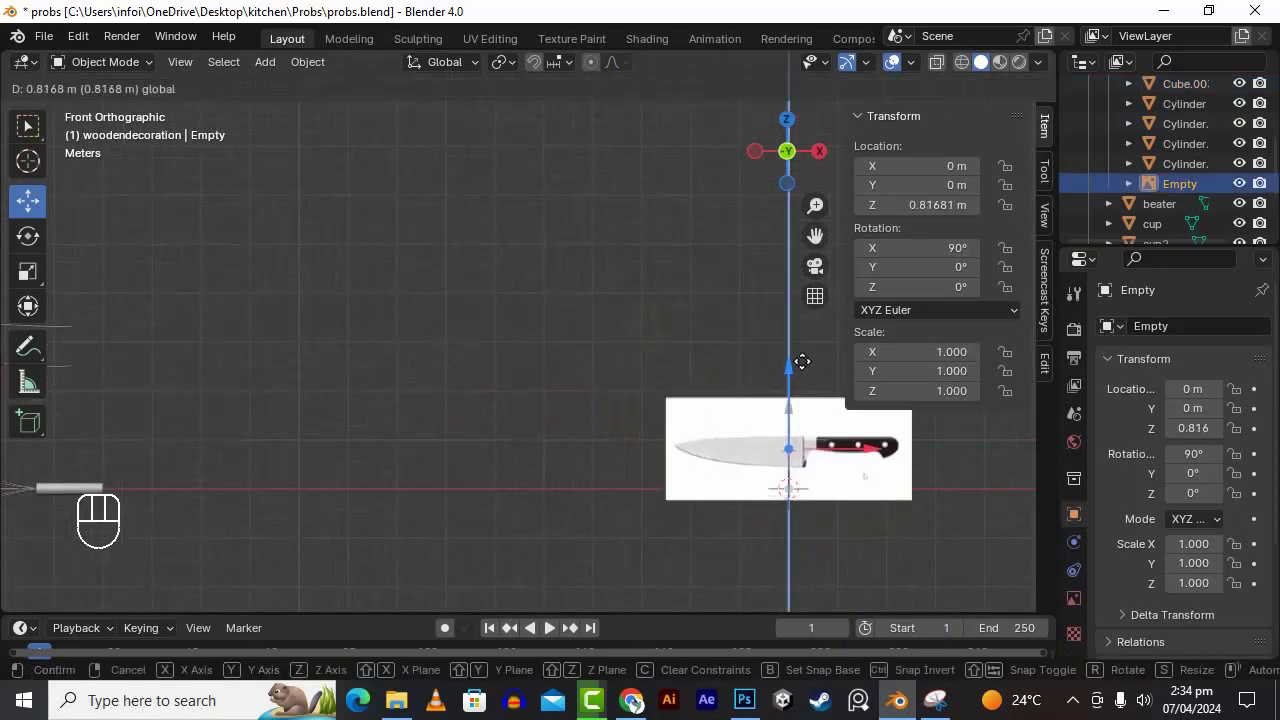
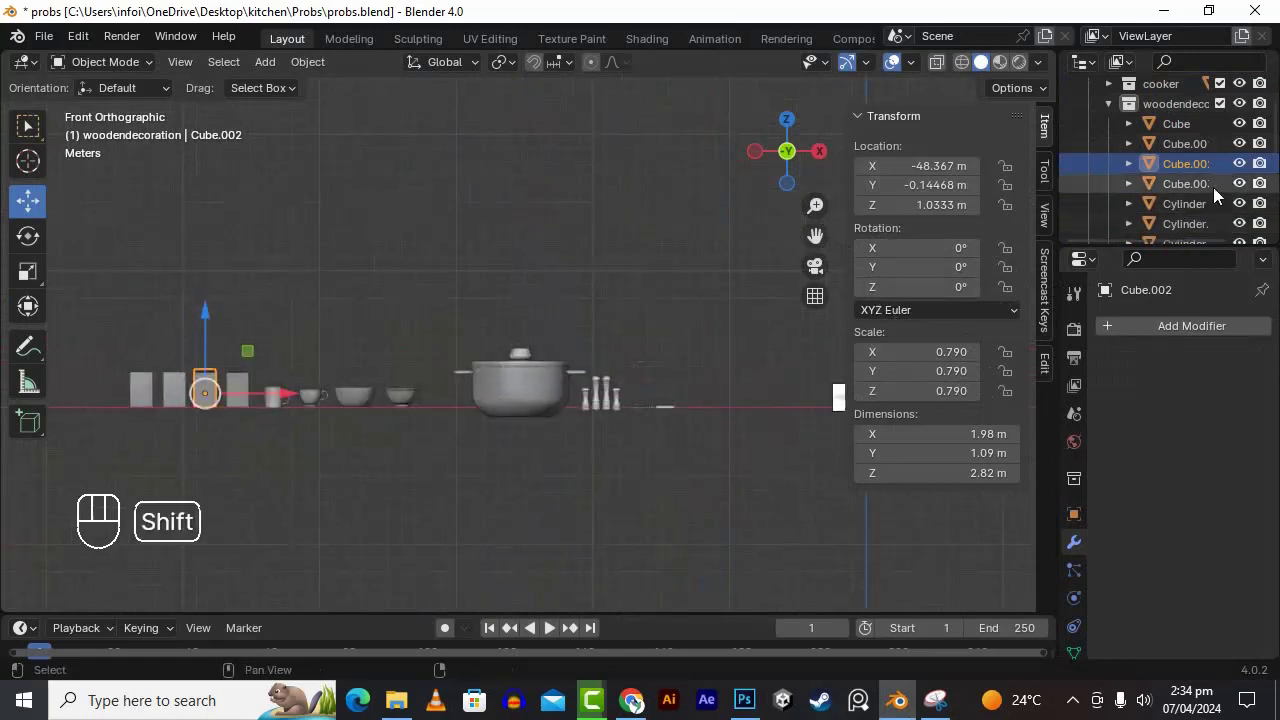
- Select the four cube boxes Cube to Cube.003 together in the Outliner
click(1221, 191)
click(1204, 188)
click(1193, 153)
click(1192, 130)
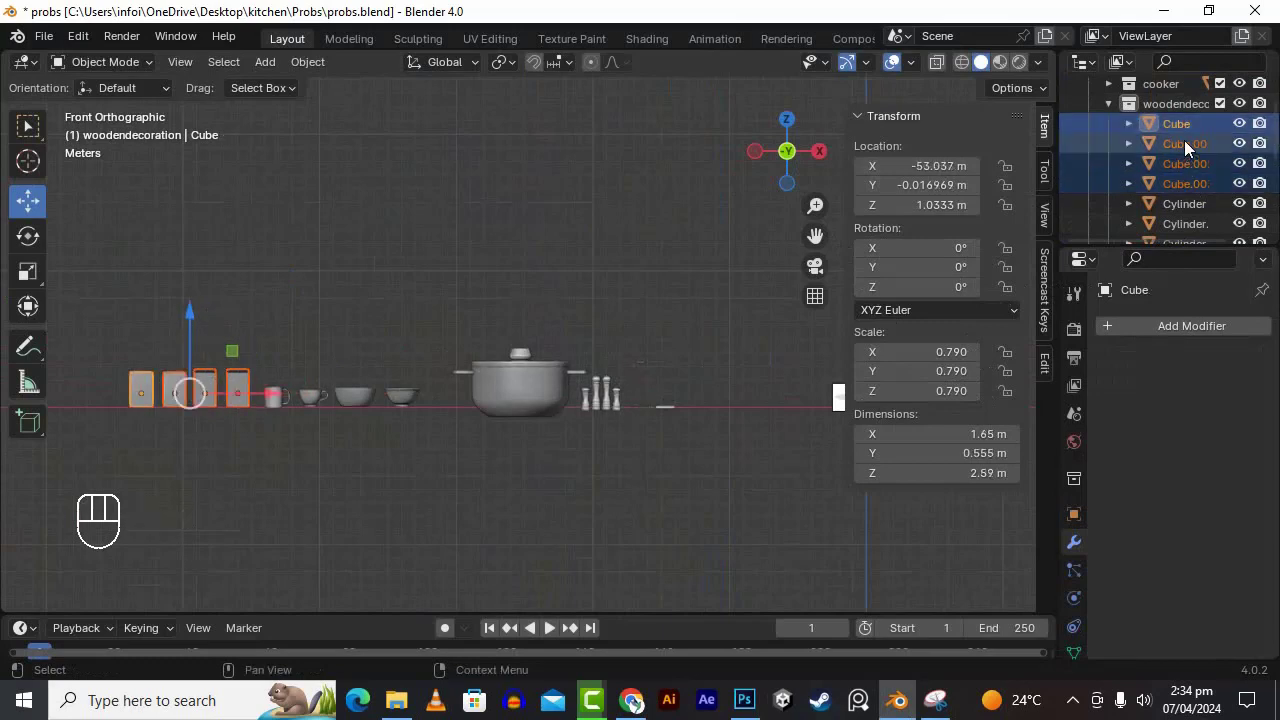
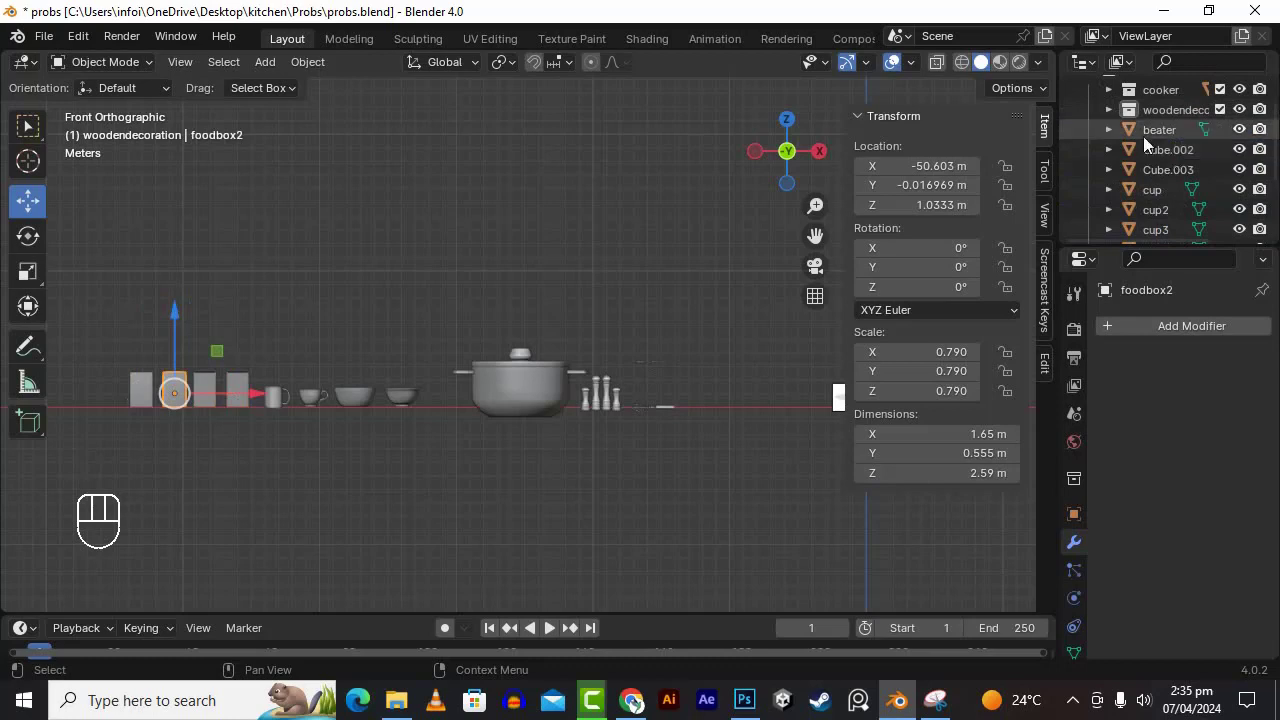
- Drag the boxes out of the woodendecoration collection and rename them foodbox1–foodbox4
drag(1152, 154, 1152, 154)
key(o)
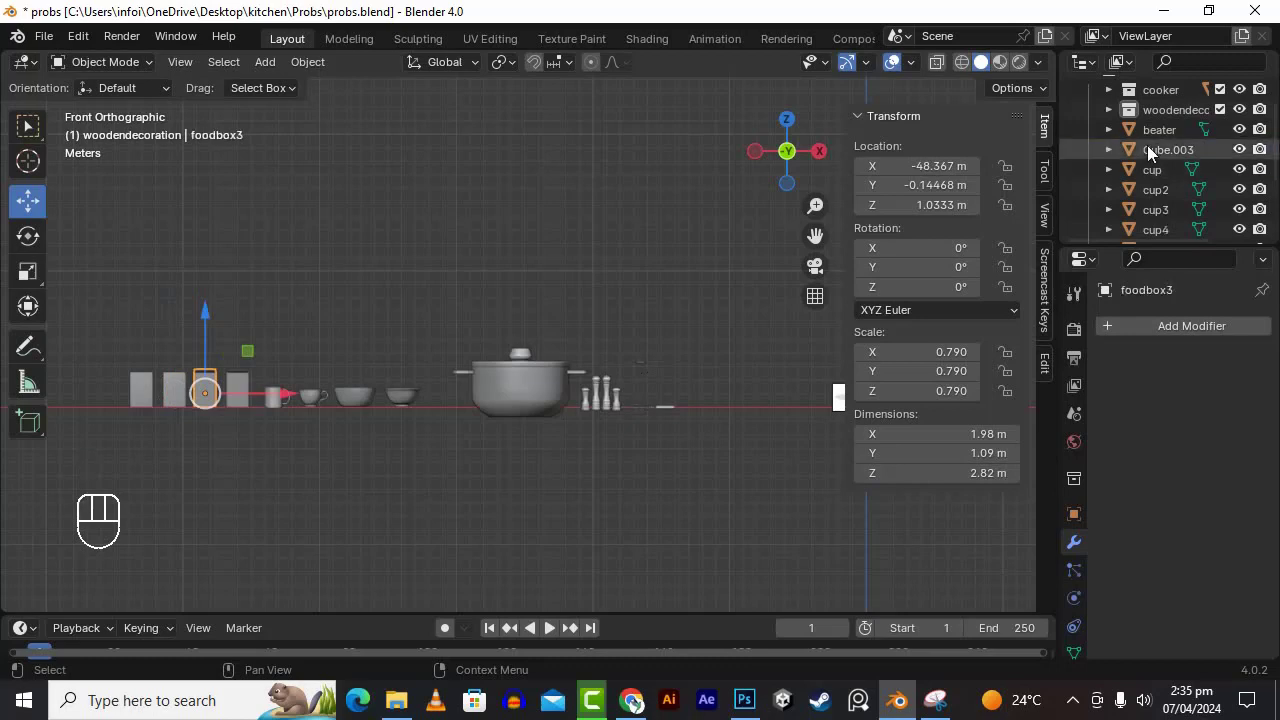
drag(1152, 156, 1154, 152)
key(o)
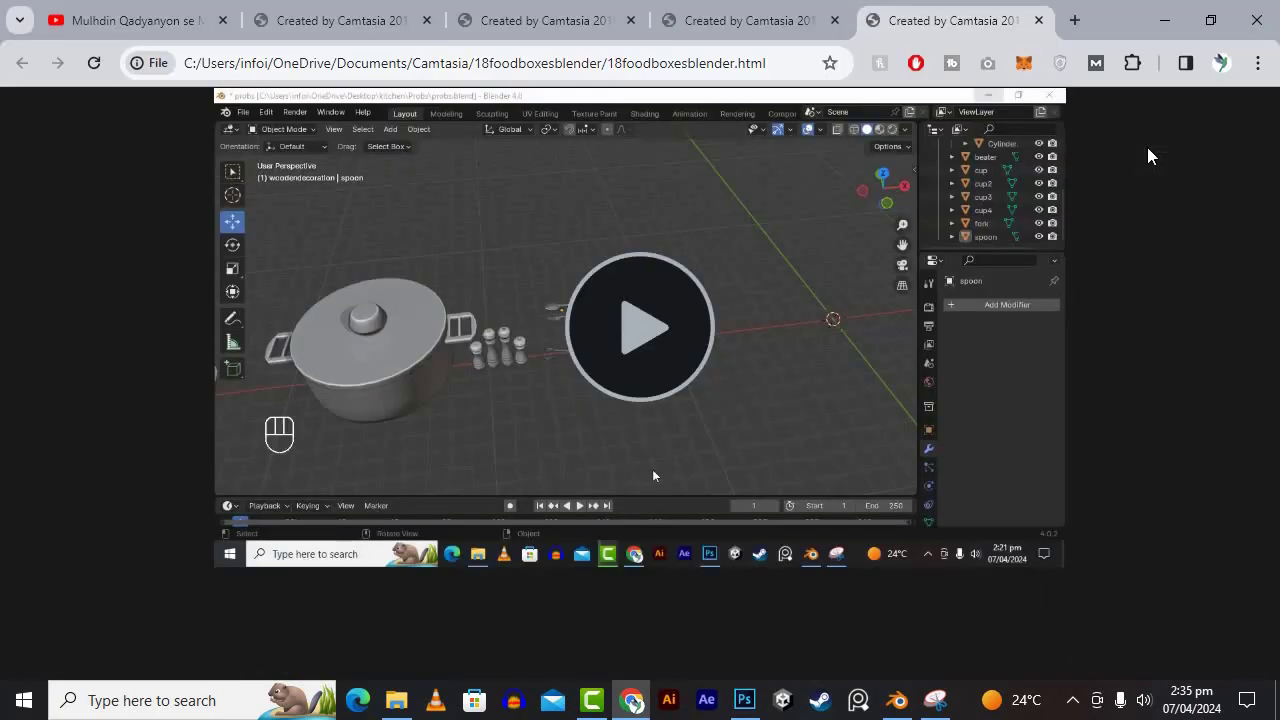
drag(1169, 7, 1170, 183)
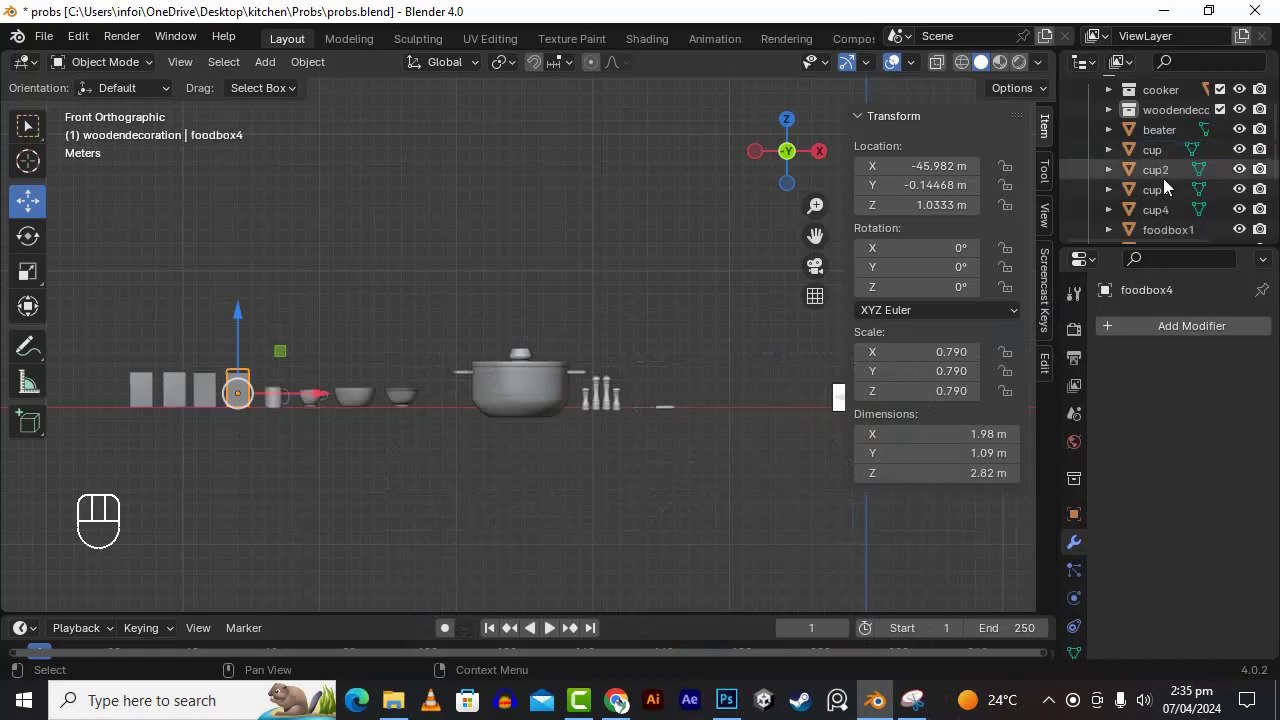
- Add a plane at the origin rotated 90° on X and move it into the Probs collection as knife
click(720, 422)
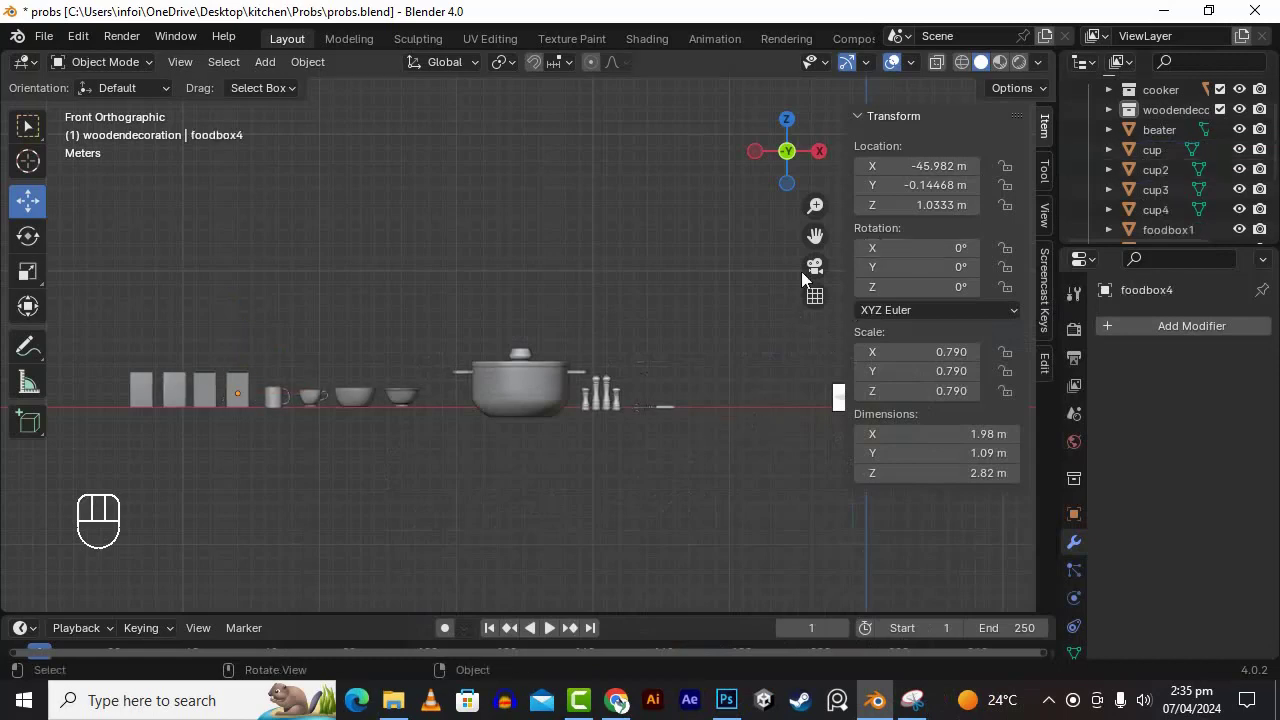
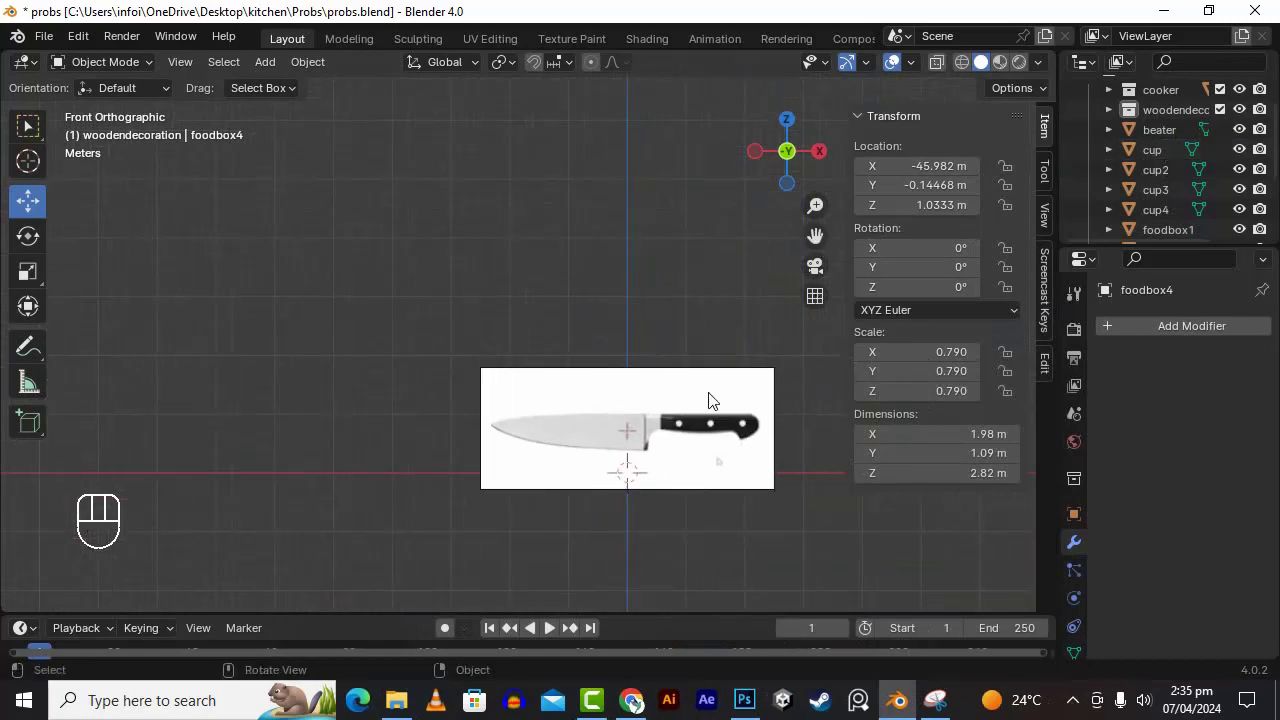
key(shift+a)
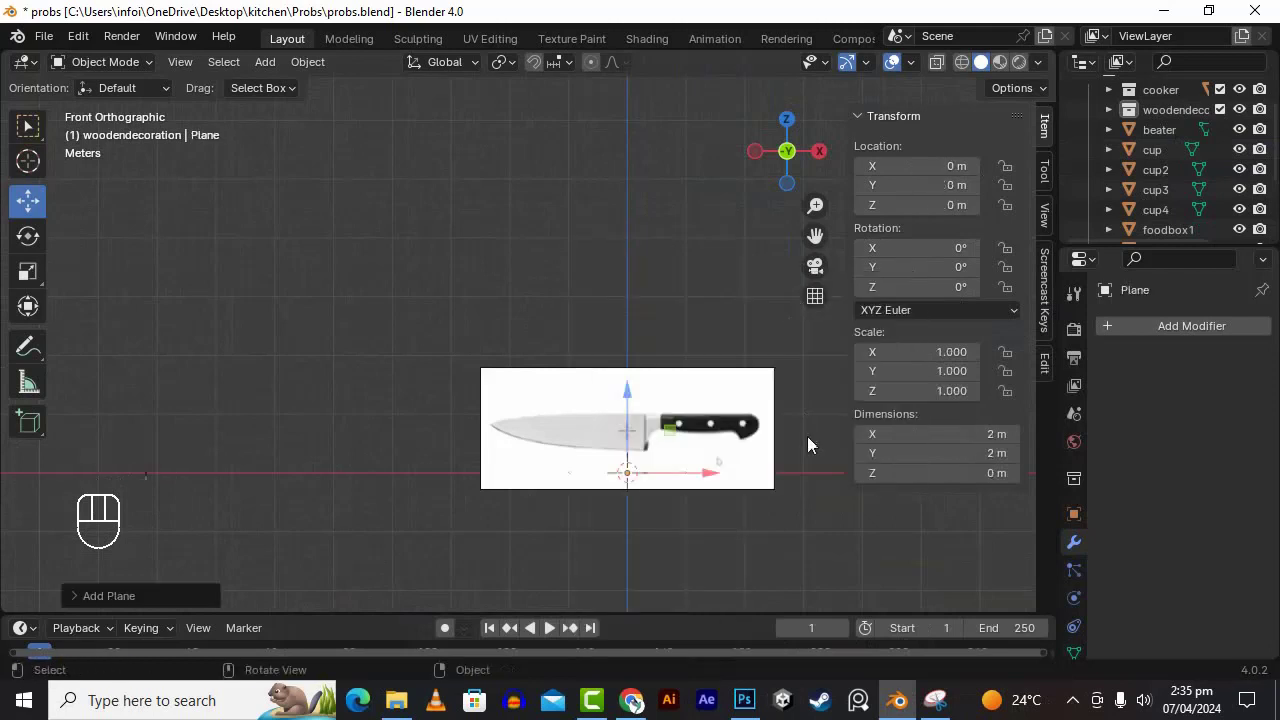
key(r)
key(x)
key(KP_9)
key(KP_0)
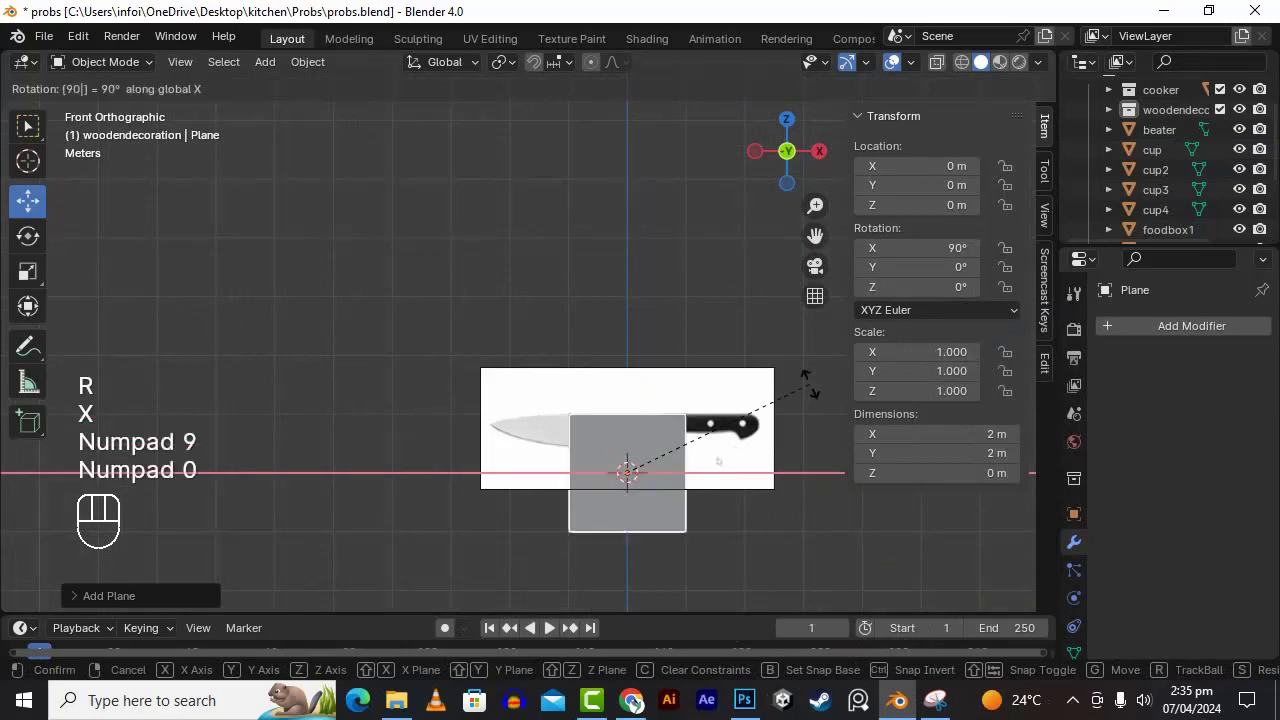
key(KP_Enter)
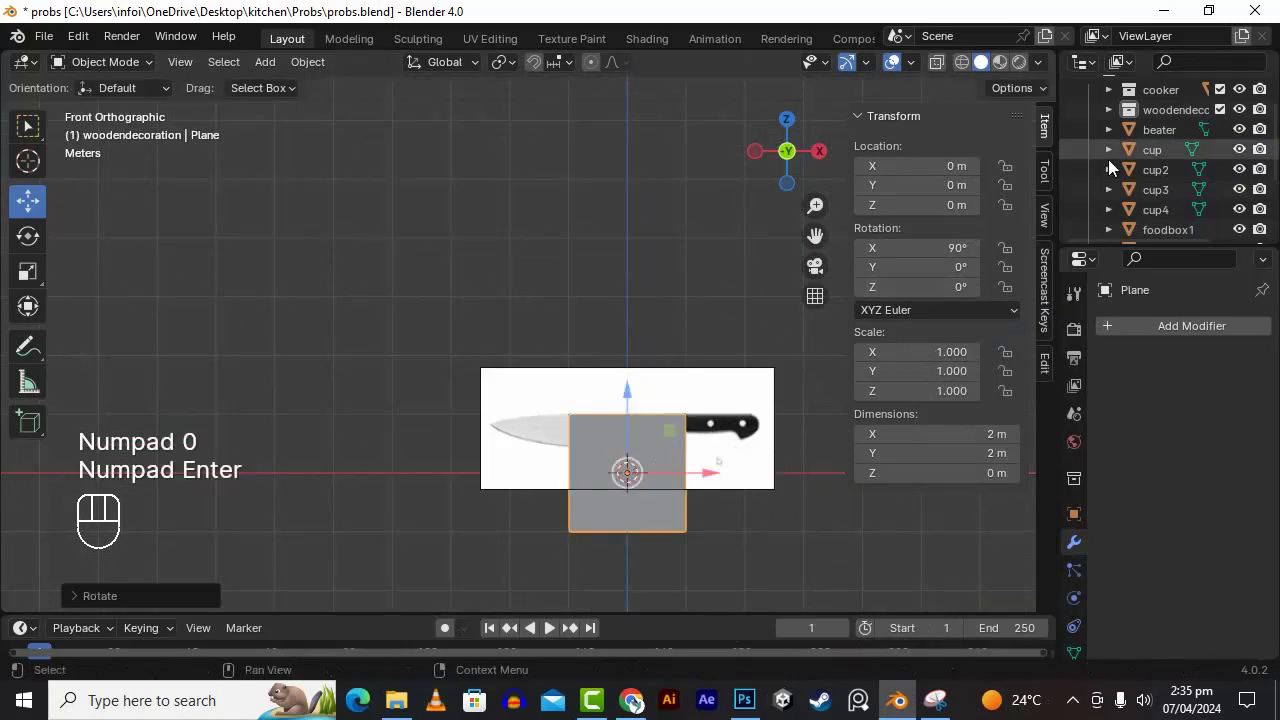
click(1113, 115)
drag(1178, 230, 1174, 193)
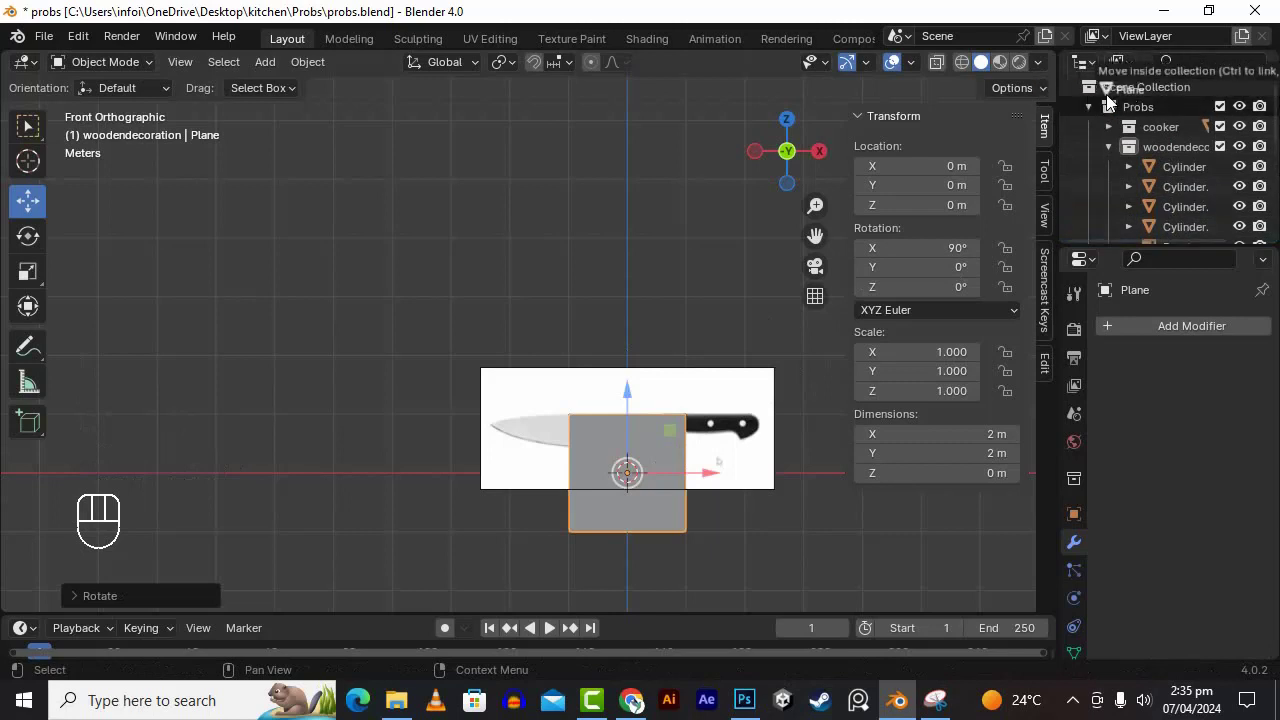
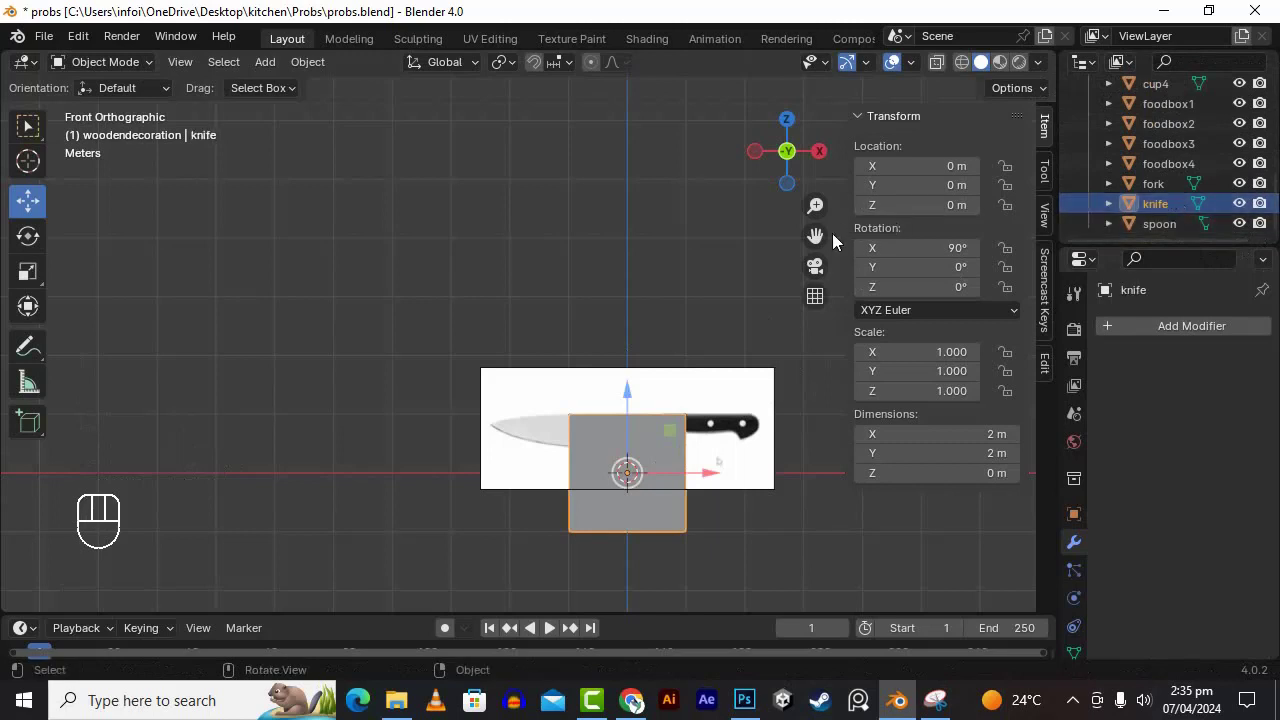
- With X-ray on, move the plane's vertices to trace the blade outline and add five loop cuts
click(631, 473)
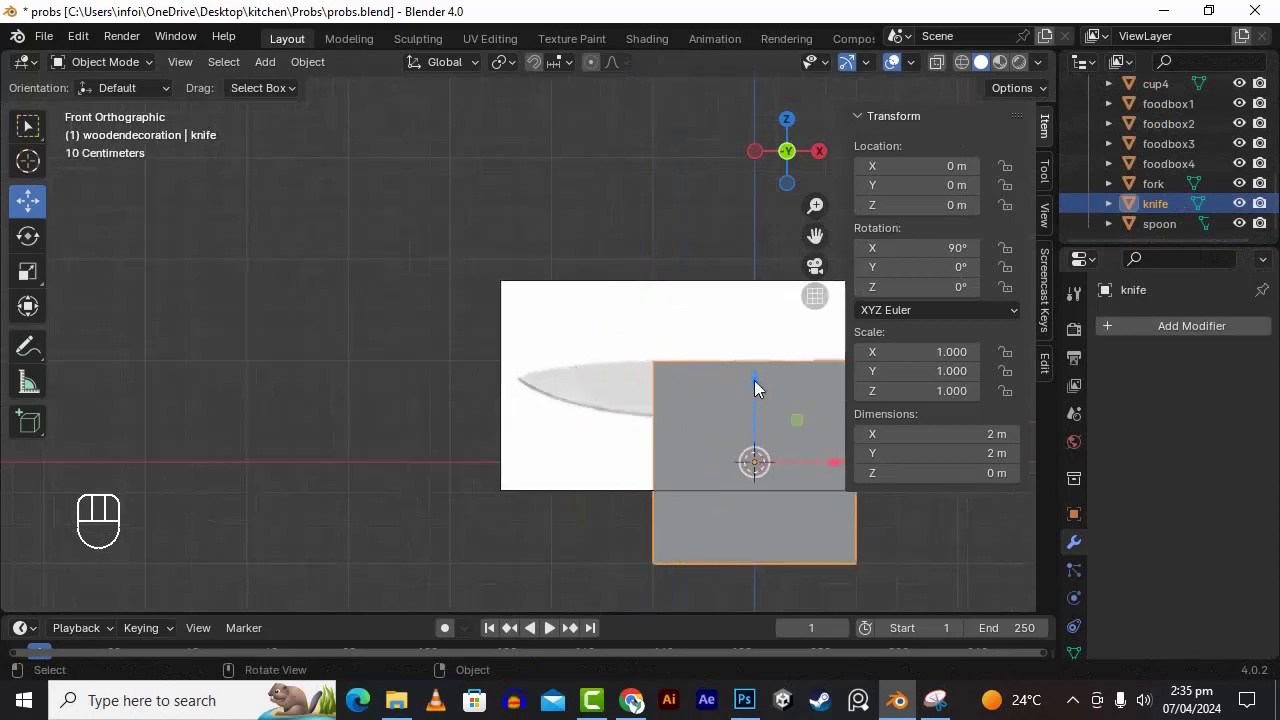
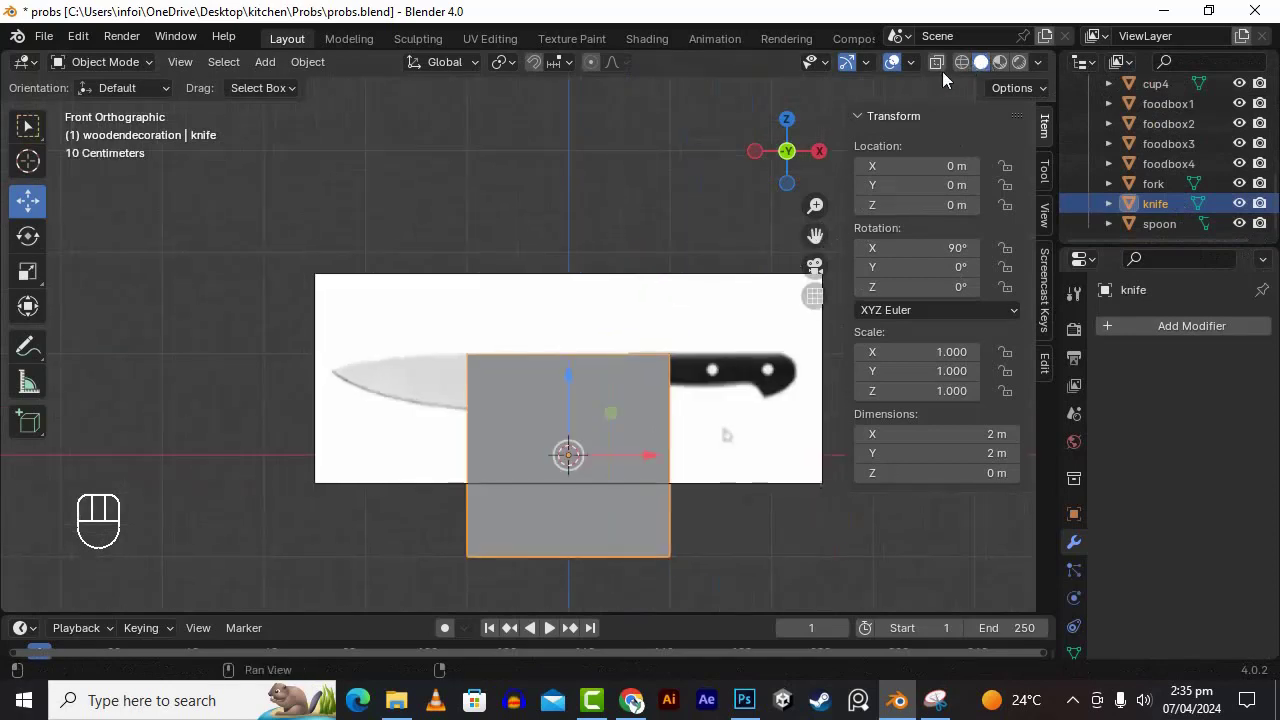
click(941, 75)
key(Tab)
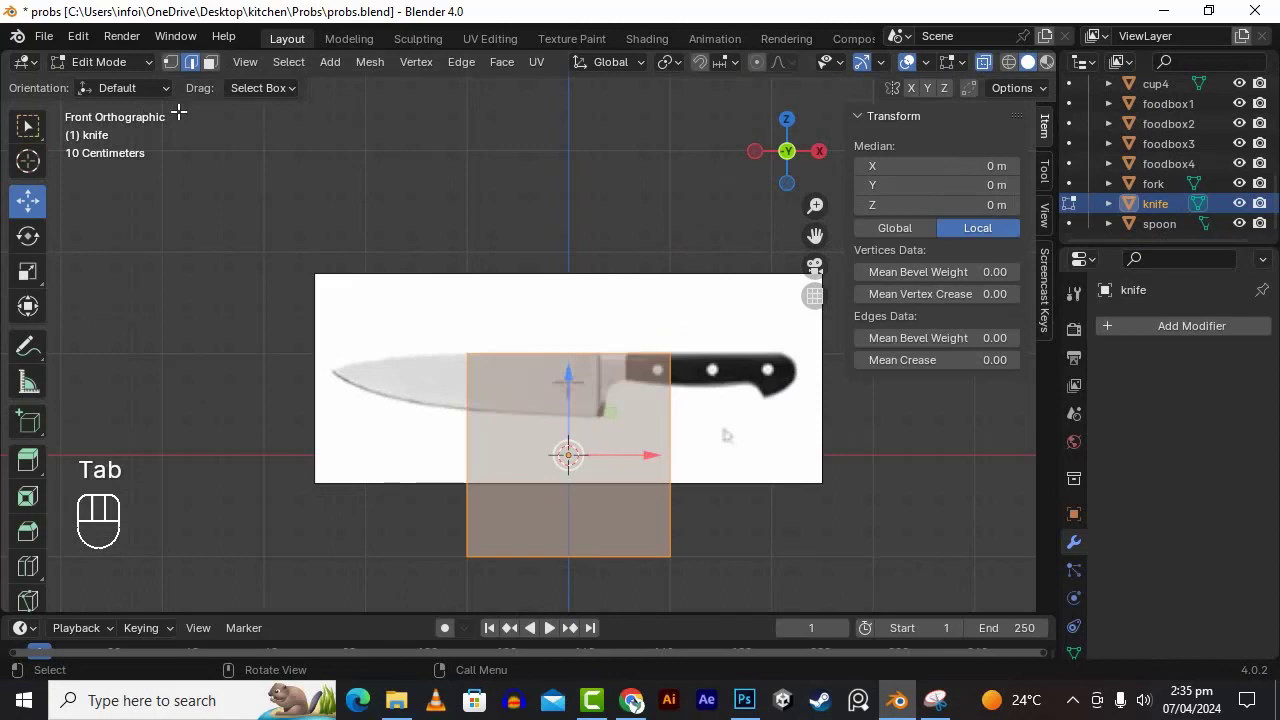
click(568, 456)
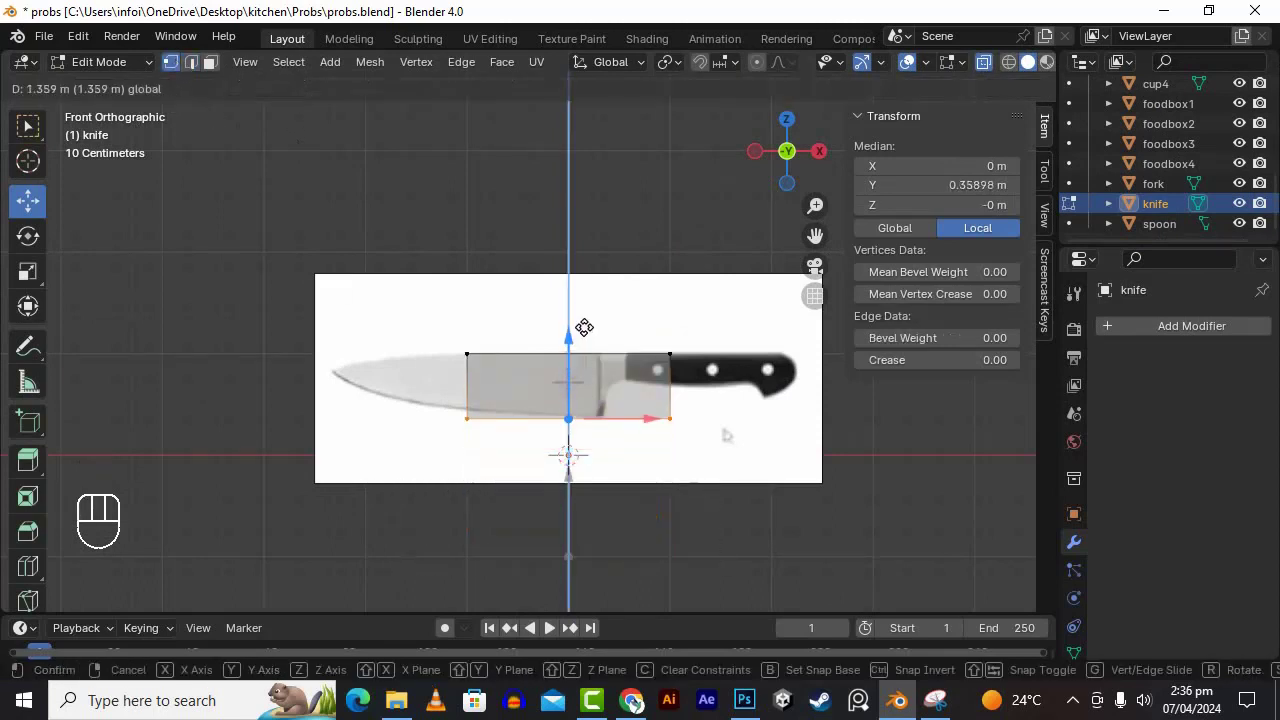
click(580, 473)
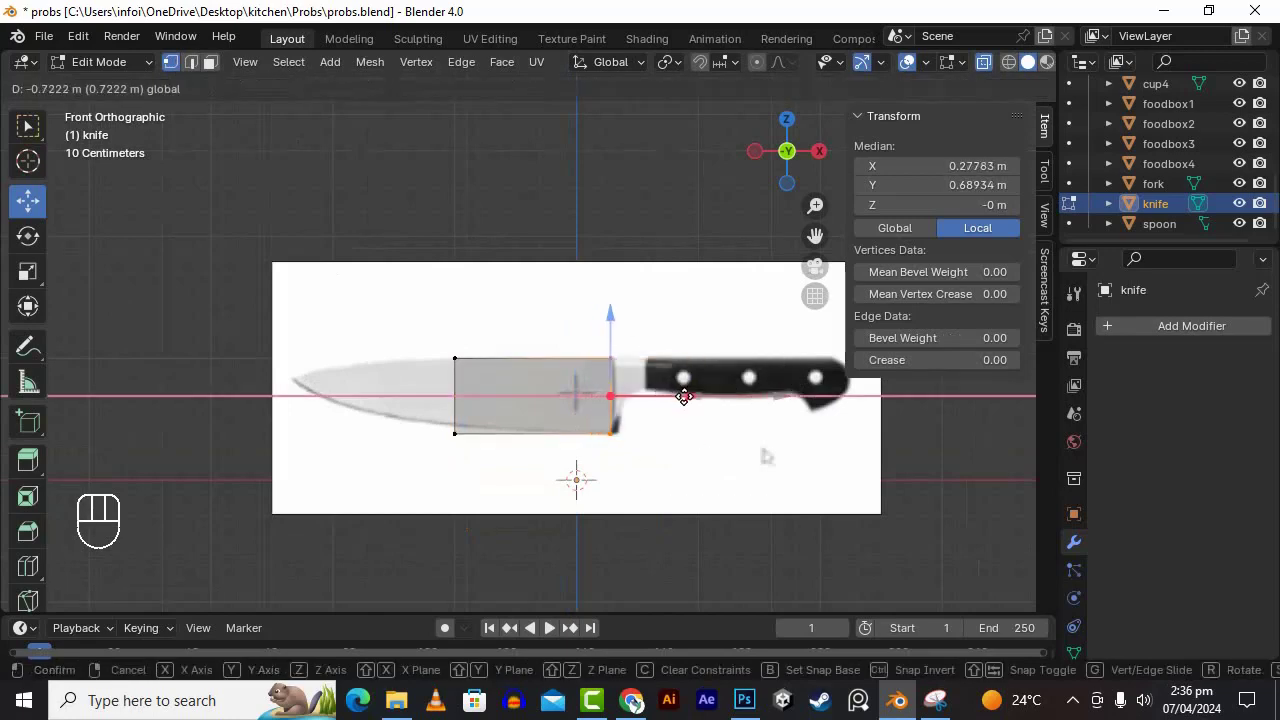
click(783, 681)
click(889, 632)
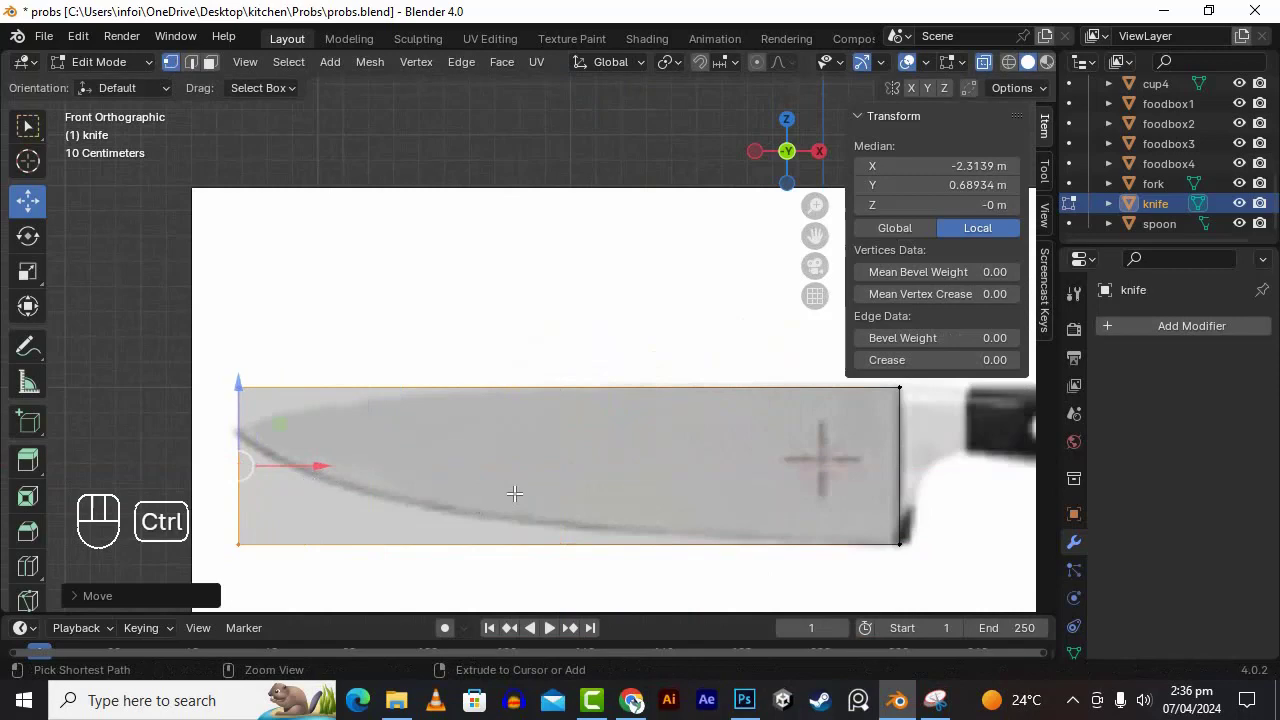
key(ctrl+r)
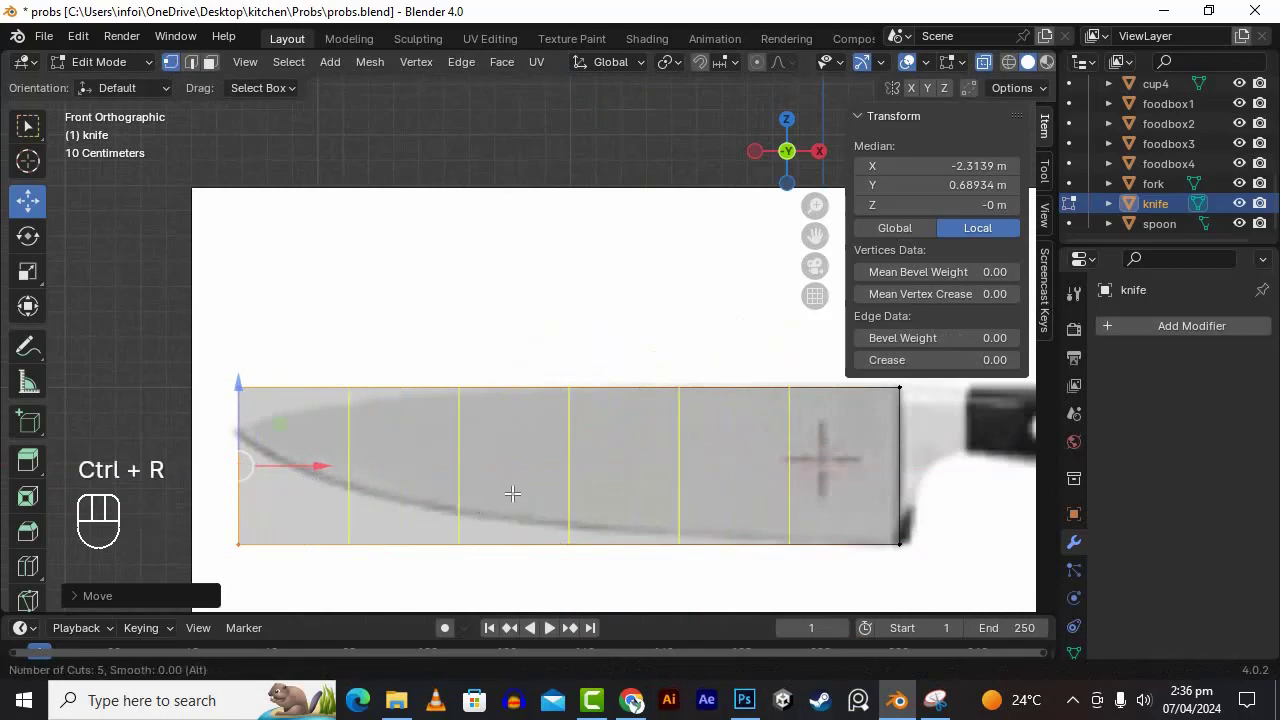
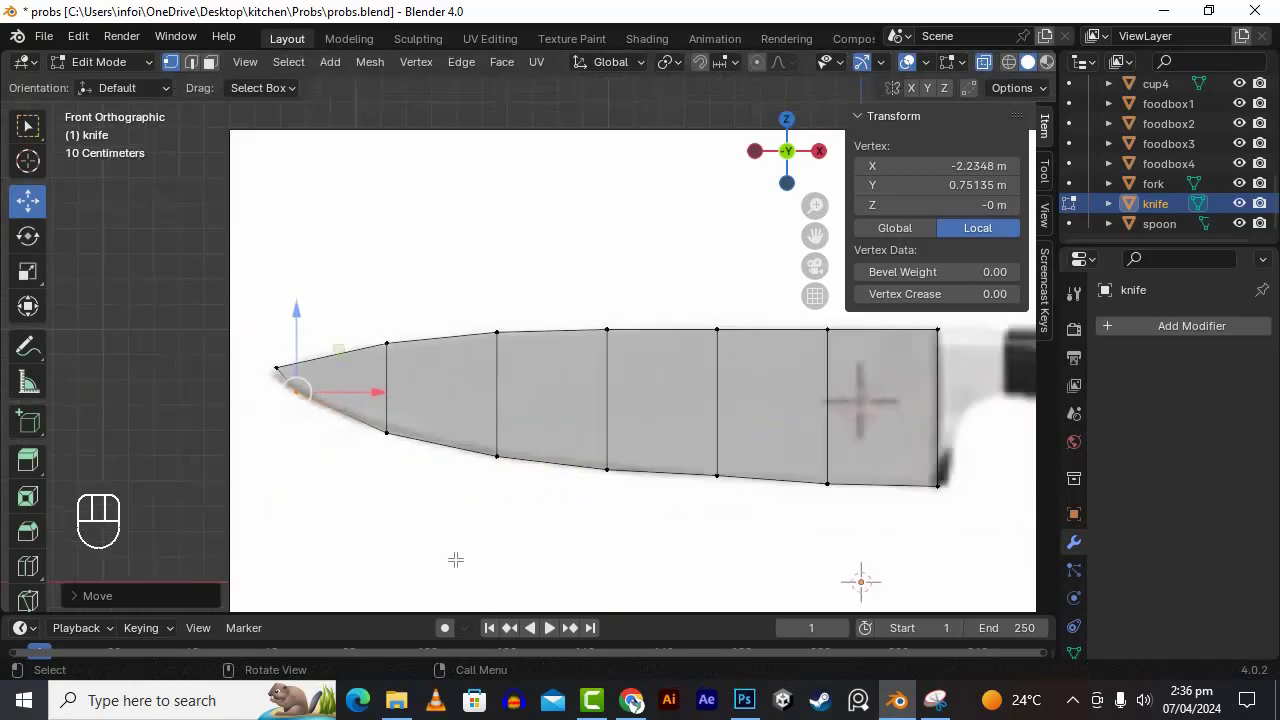
key(Tab)
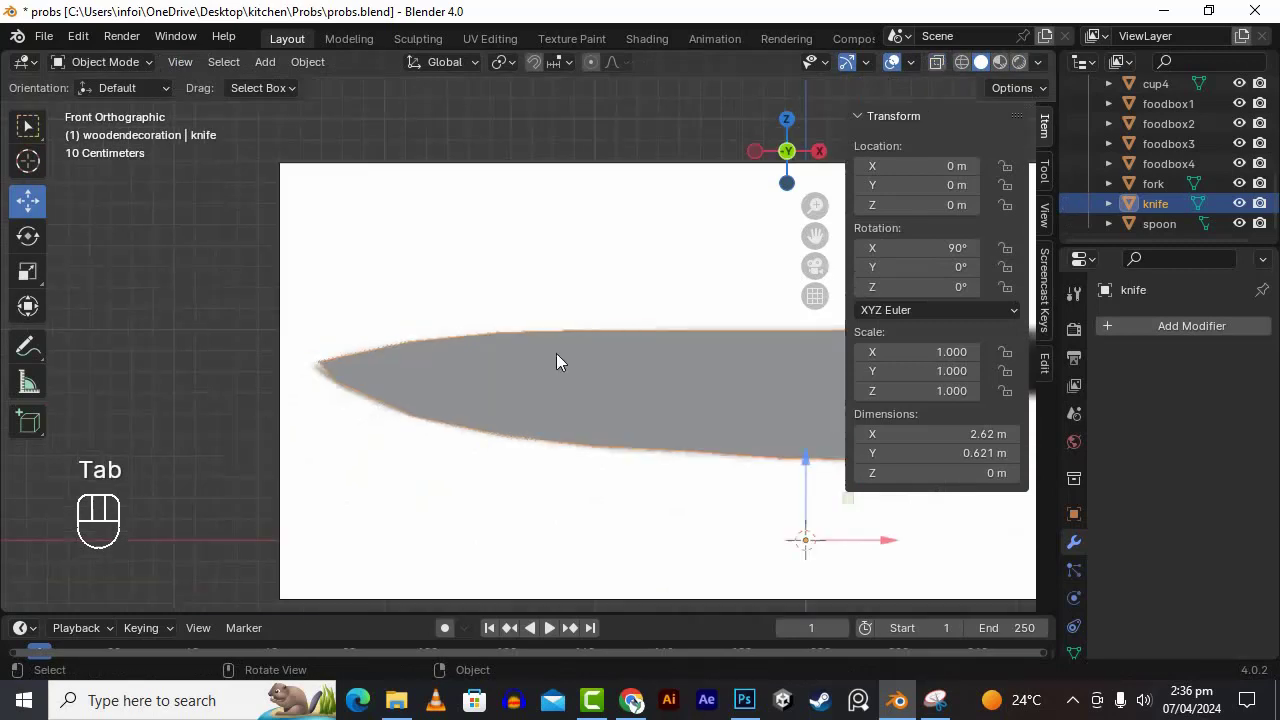
- Try a Subdivision Surface modifier on the knife with raised viewport and render levels, then remove it
drag(541, 318, 581, 317)
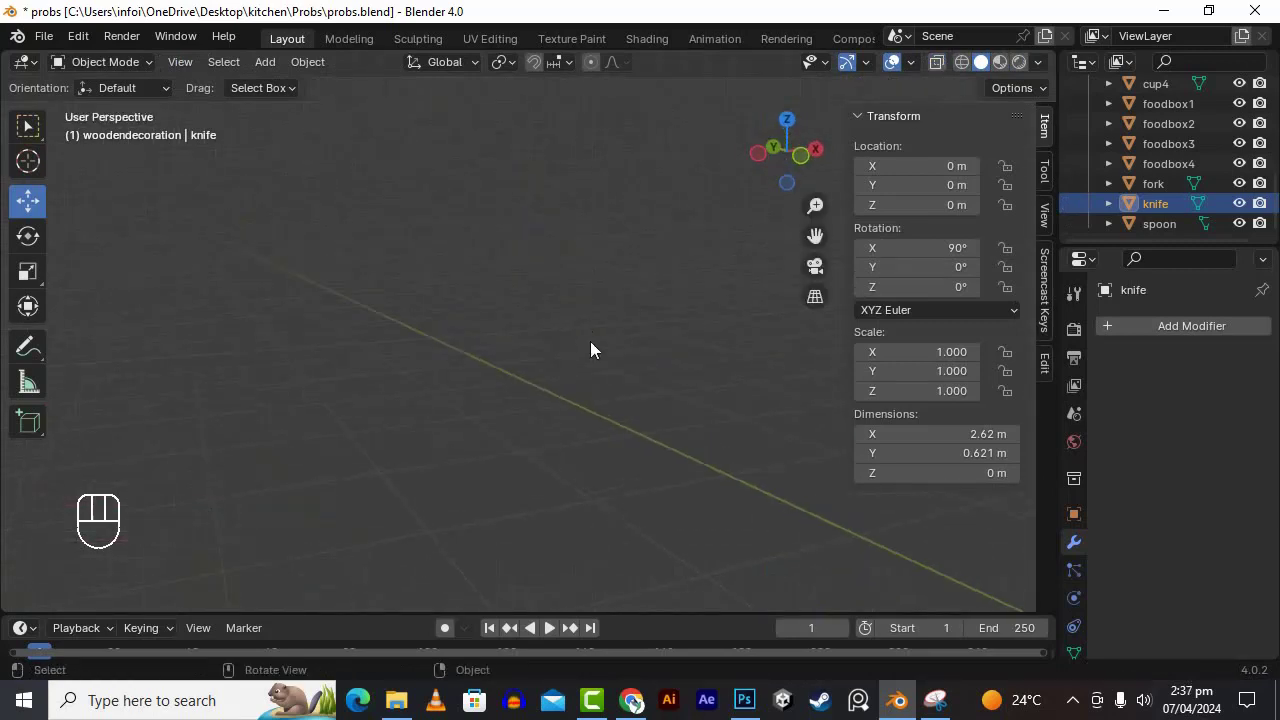
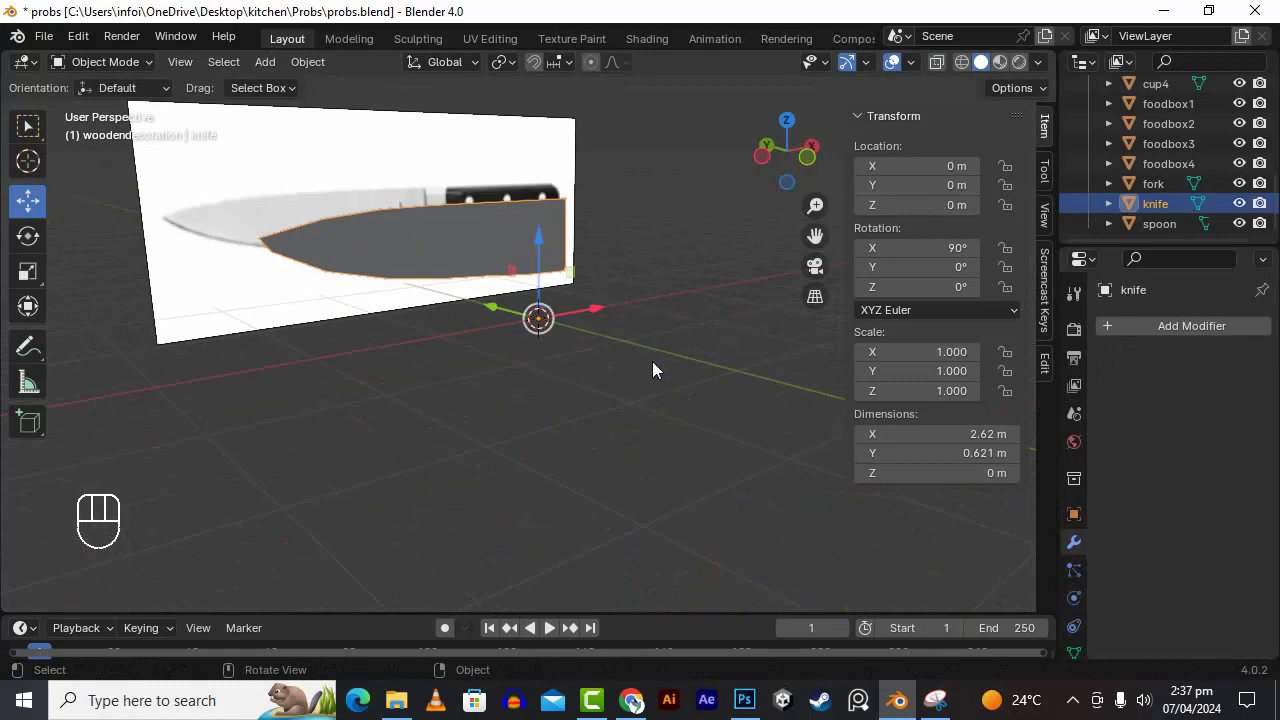
key(ctrl+a)
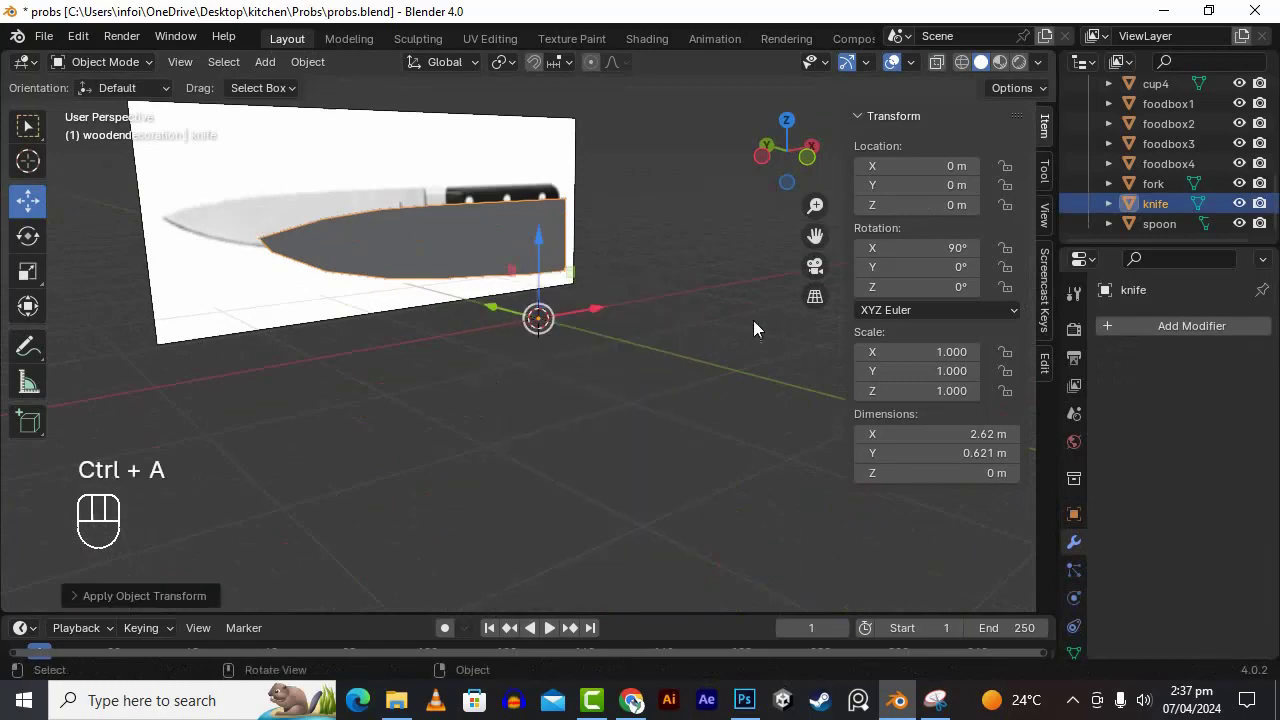
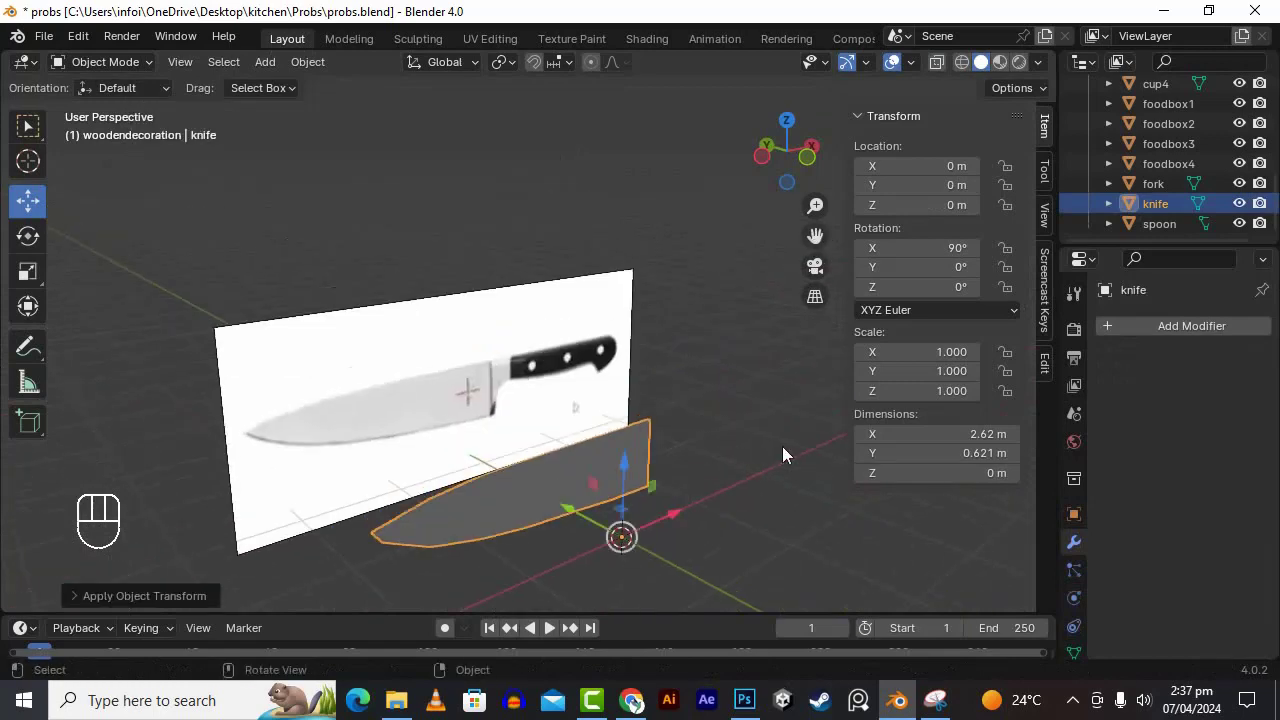
drag(1116, 337, 976, 392)
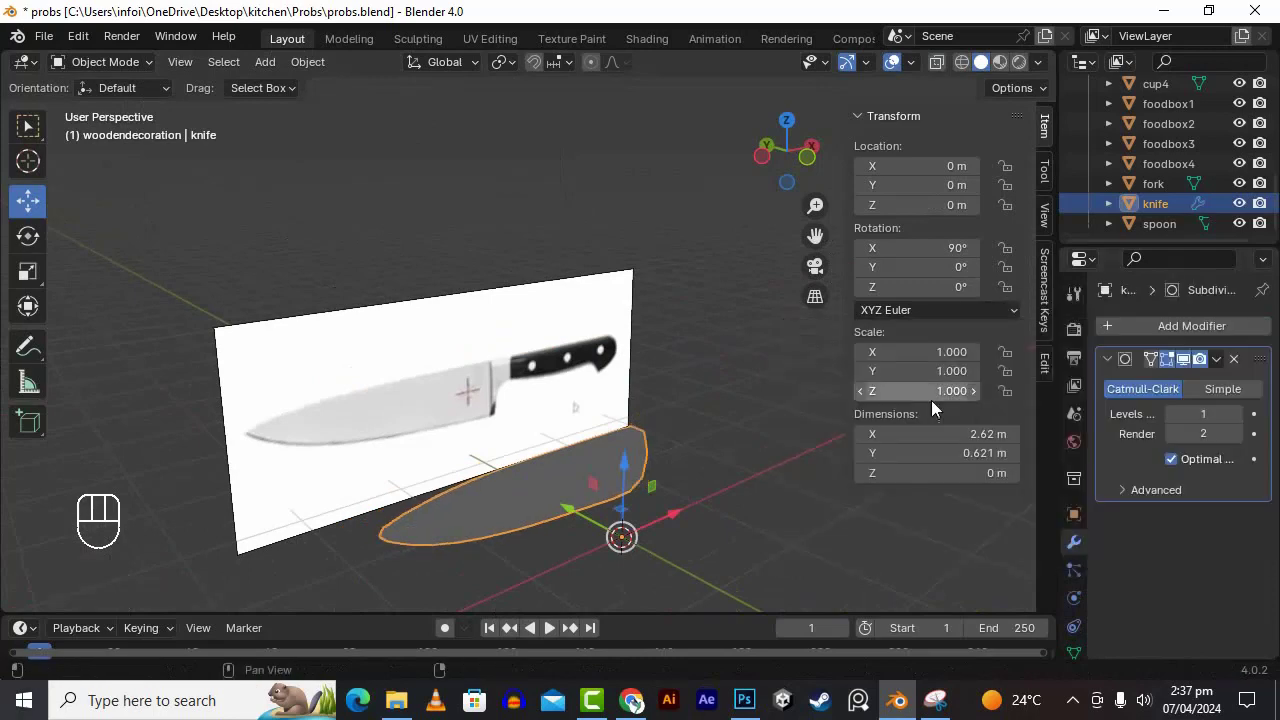
click(1247, 421)
click(1242, 444)
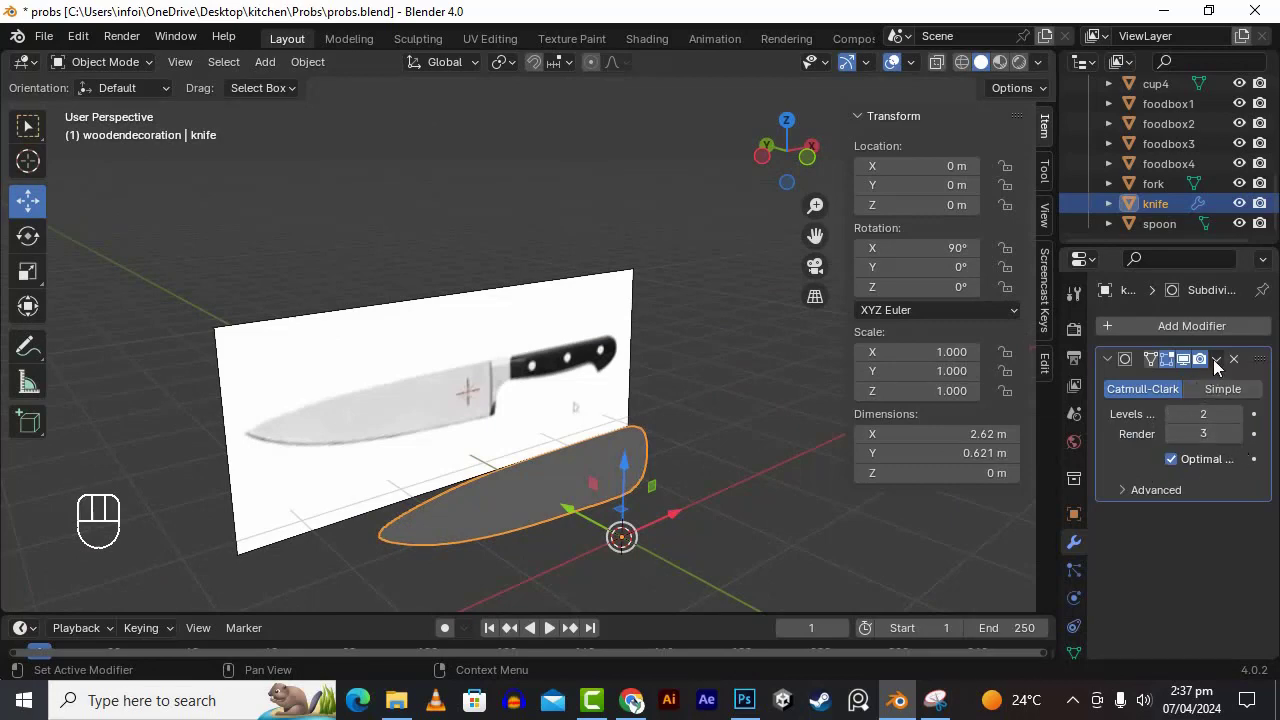
drag(1222, 373, 1162, 390)
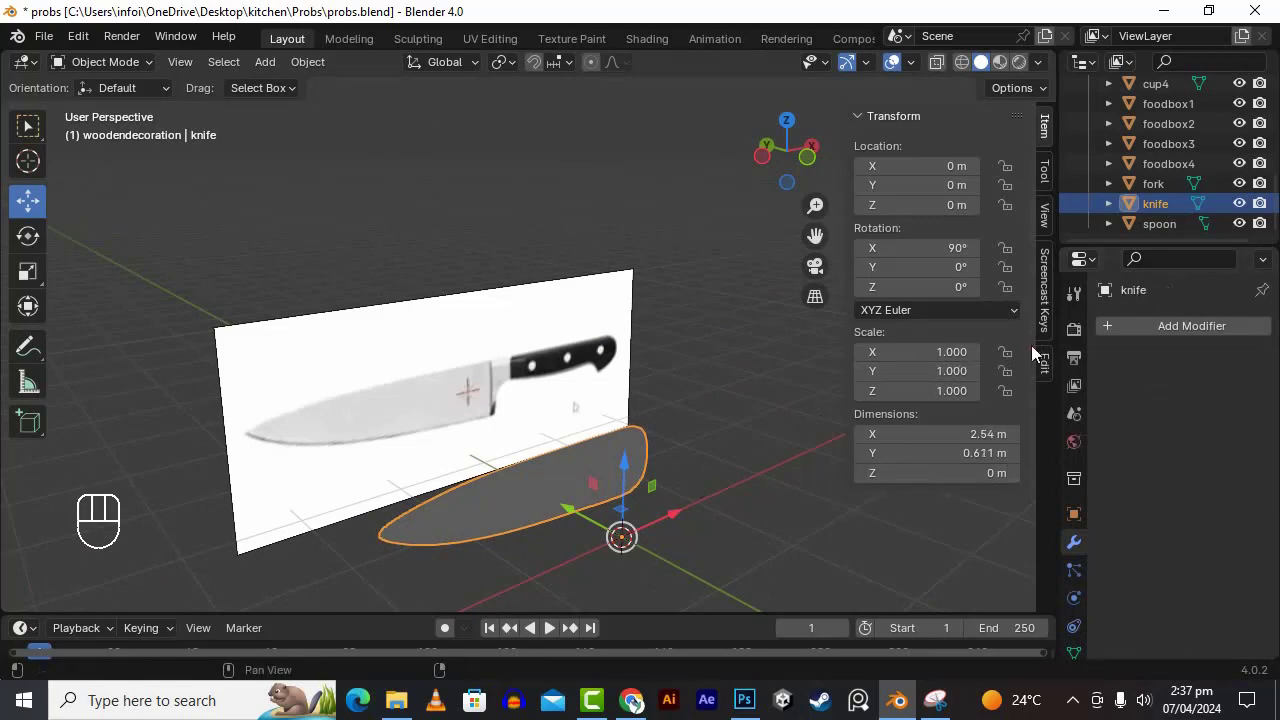
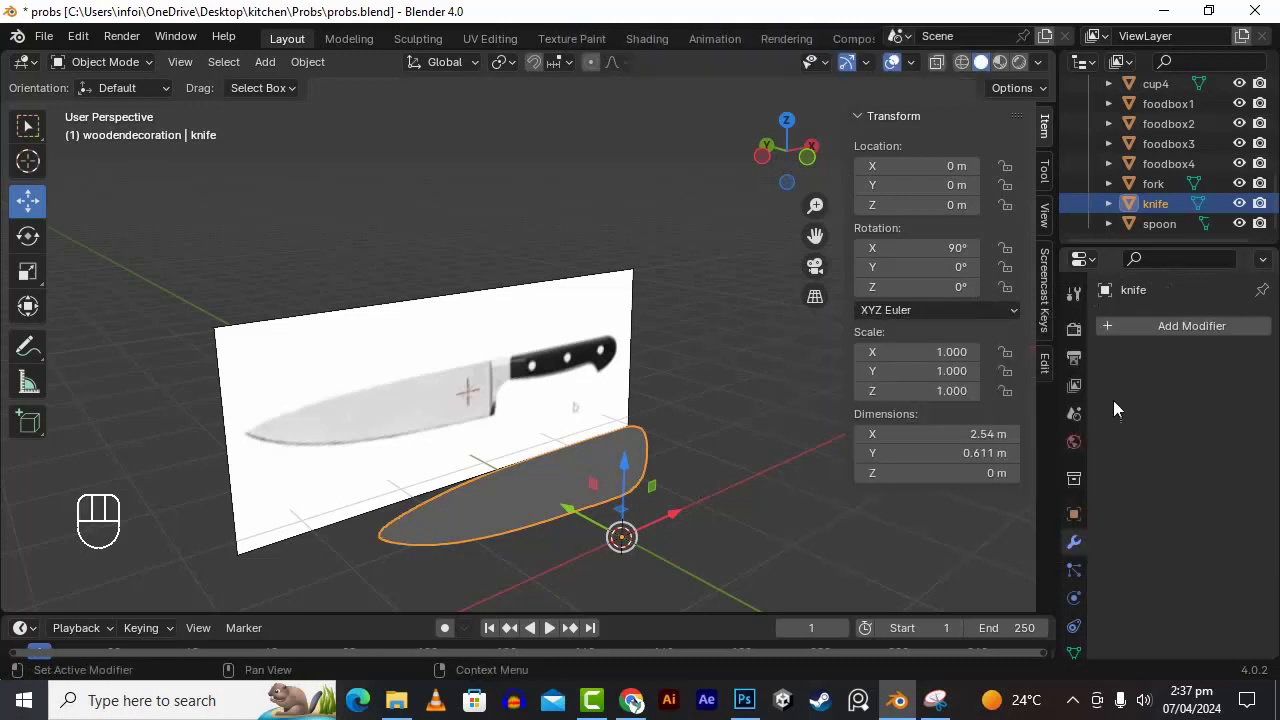
- Solidify the knife to 0.02 m thickness, apply it, and inspect the result against the reference
key(ctrl+a)
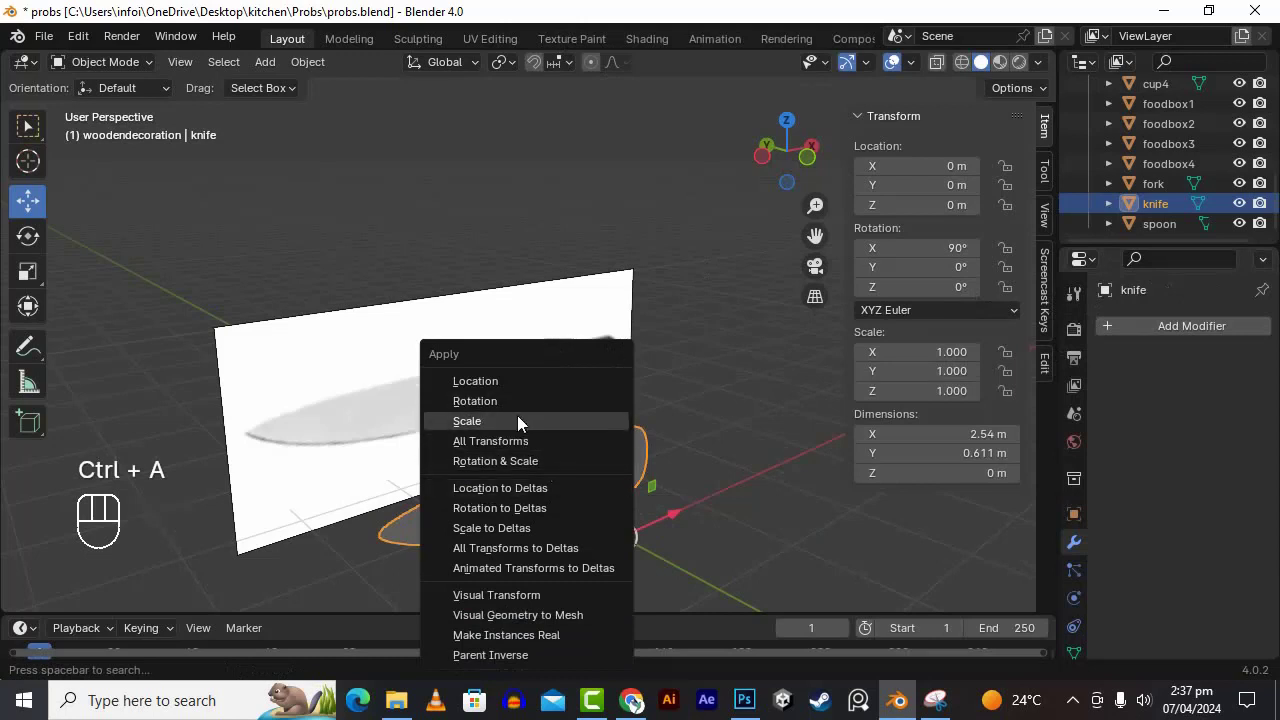
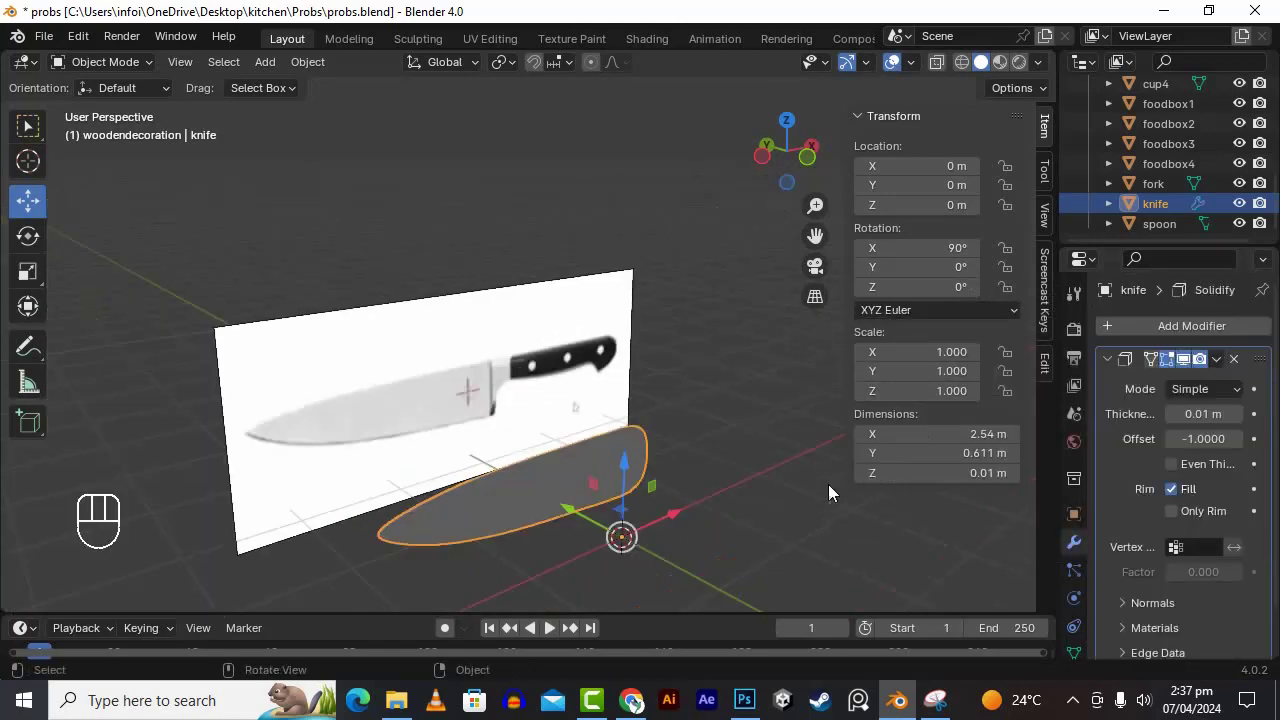
middle_click(814, 491)
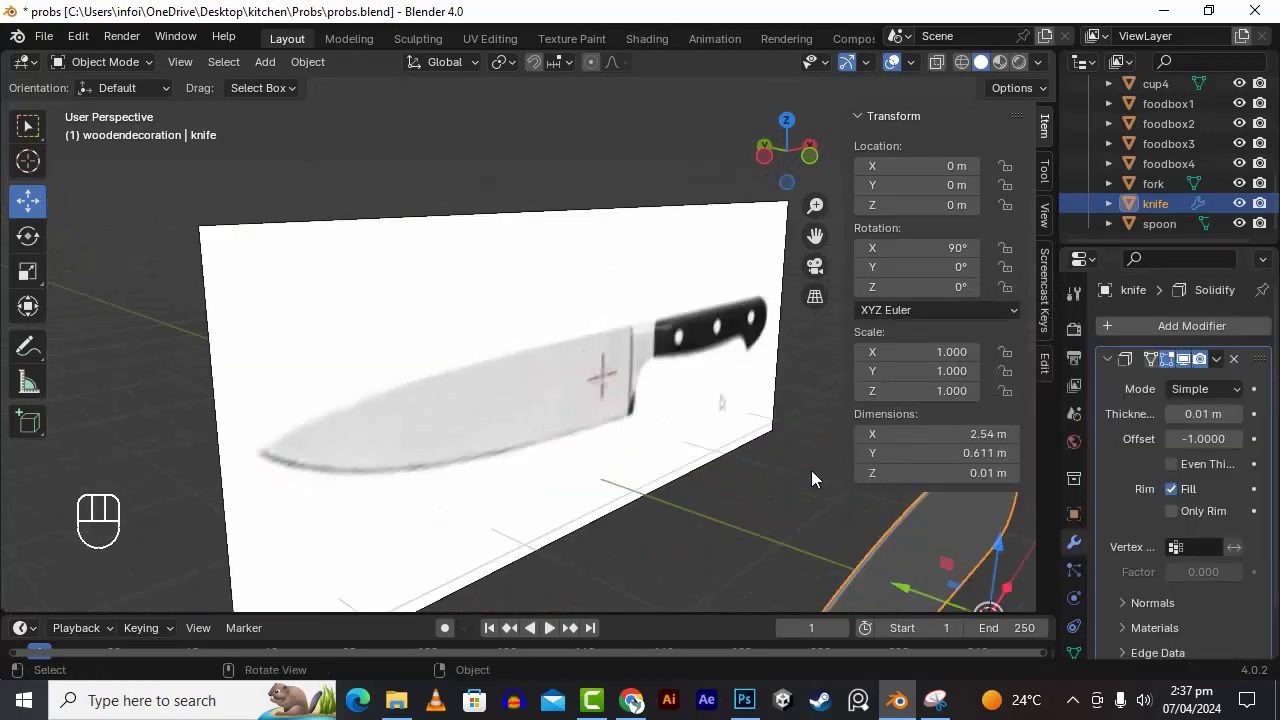
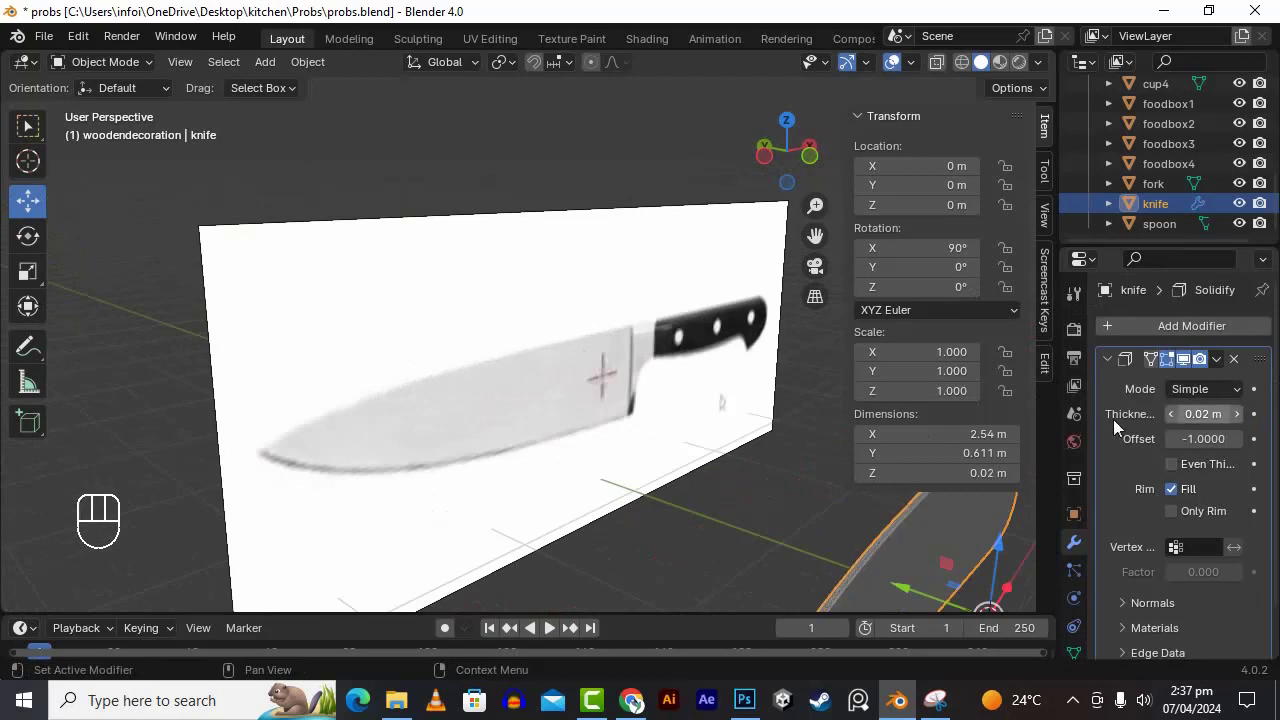
middle_click(776, 505)
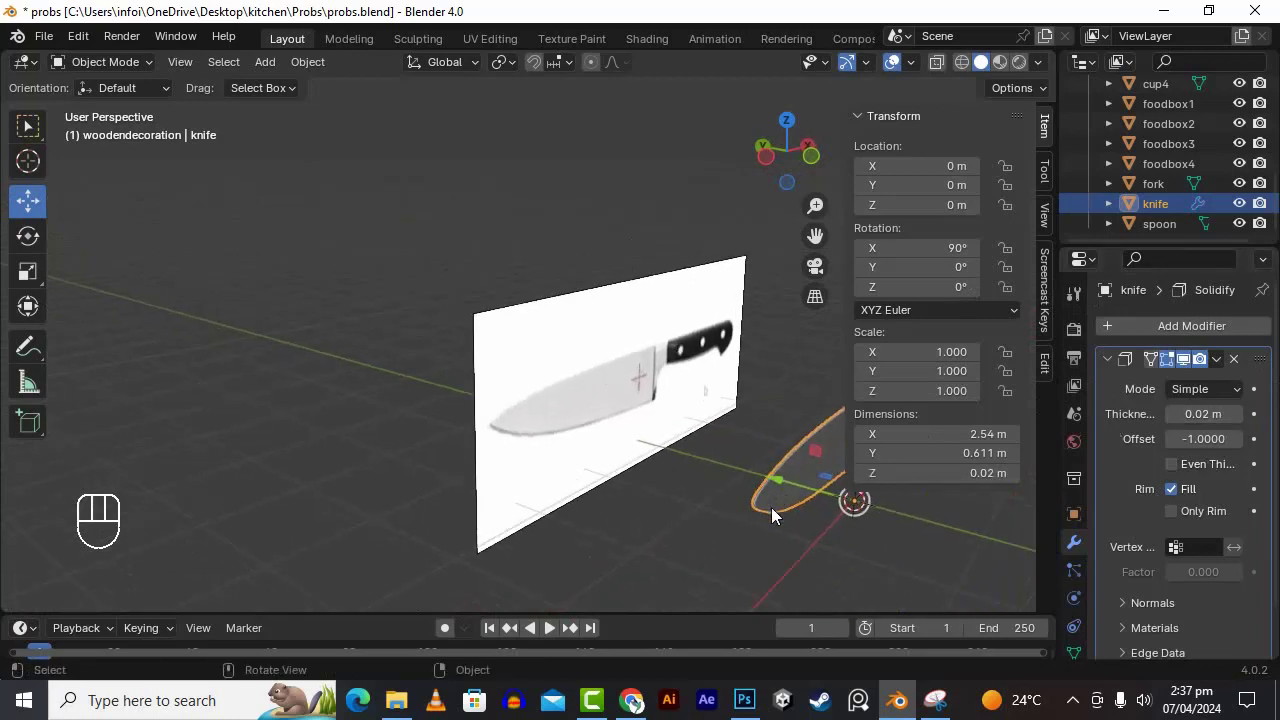
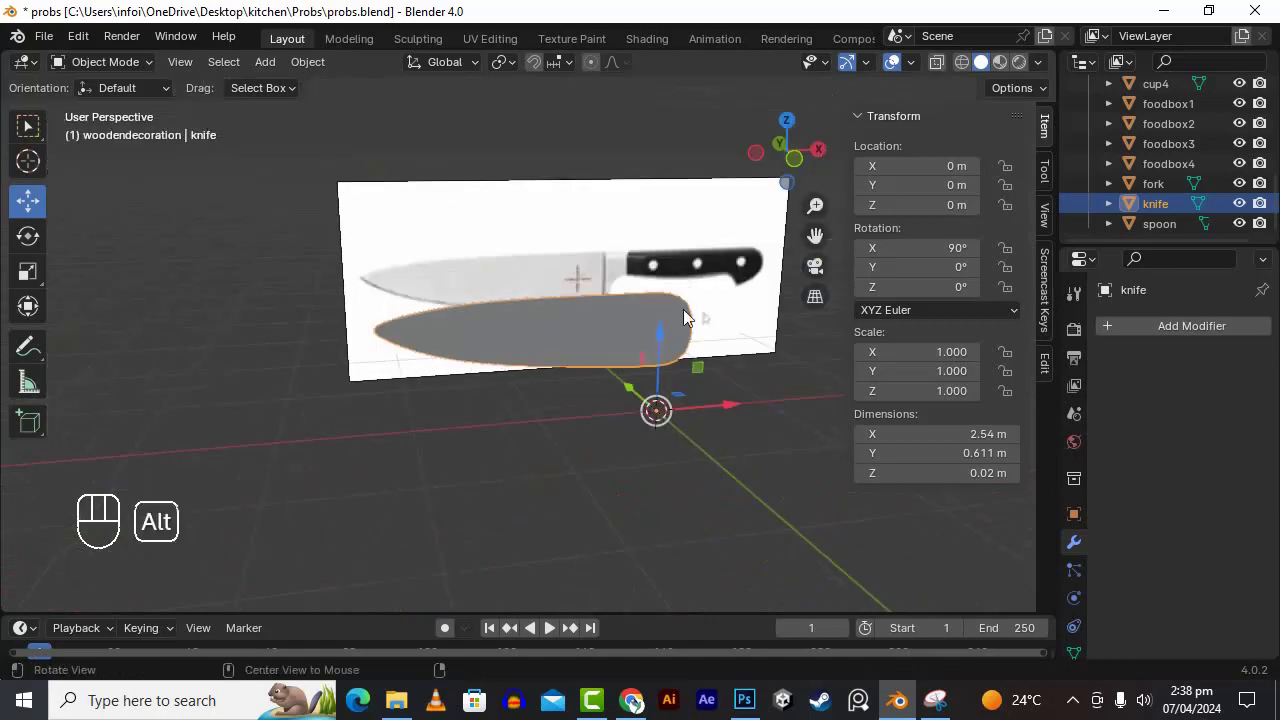
middle_click(670, 330)
middle_click(630, 409)
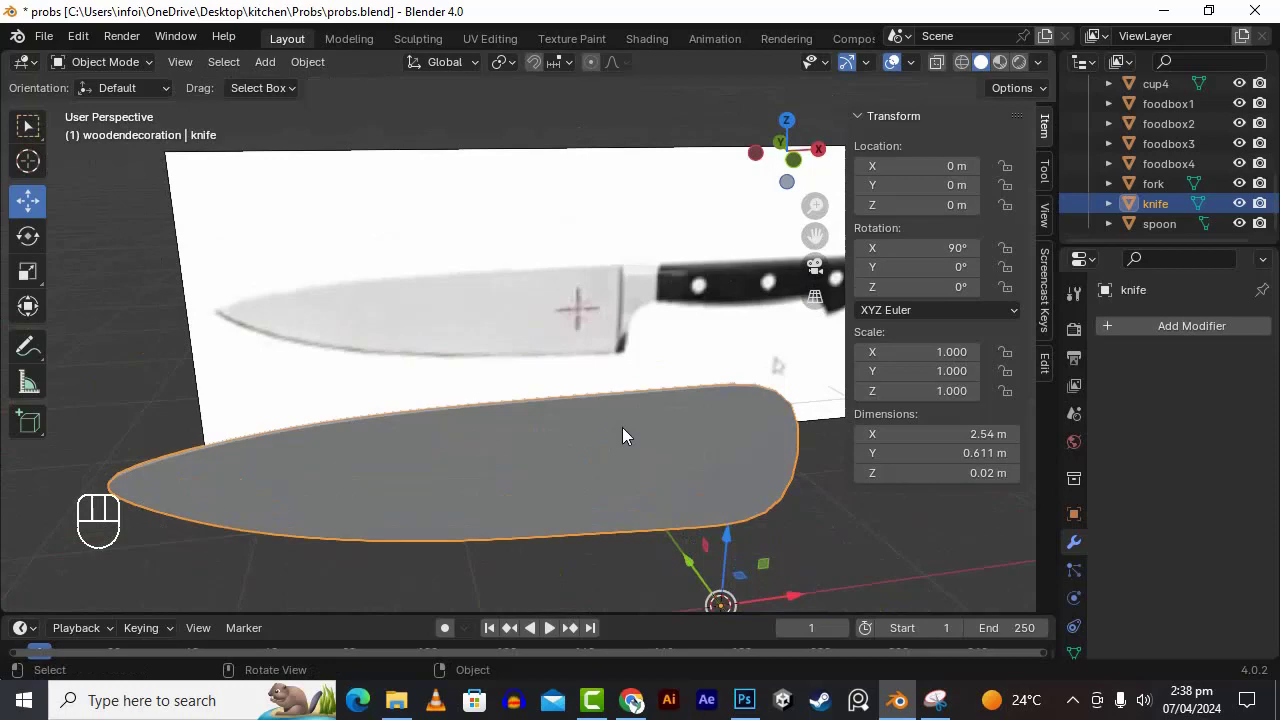
- Add a cube, scale it down, raise it to about 0.78 m on Z and view it from the front
key(shift+a)
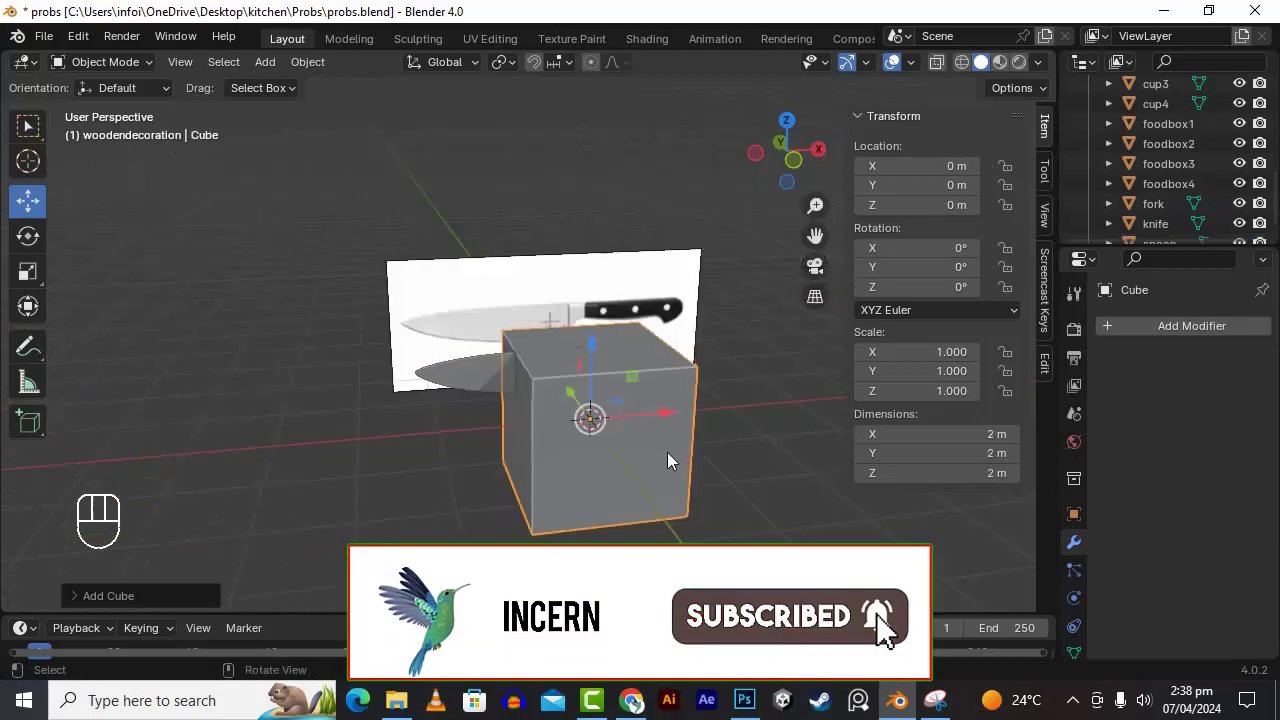
key(s)
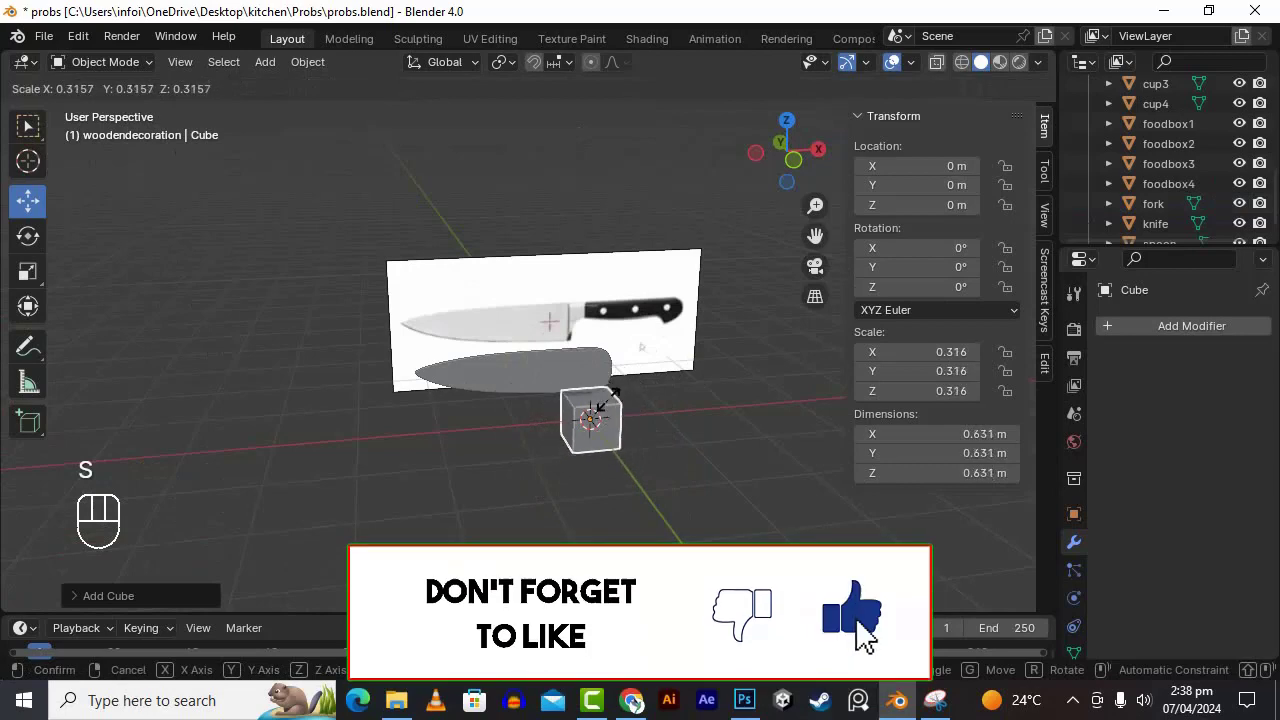
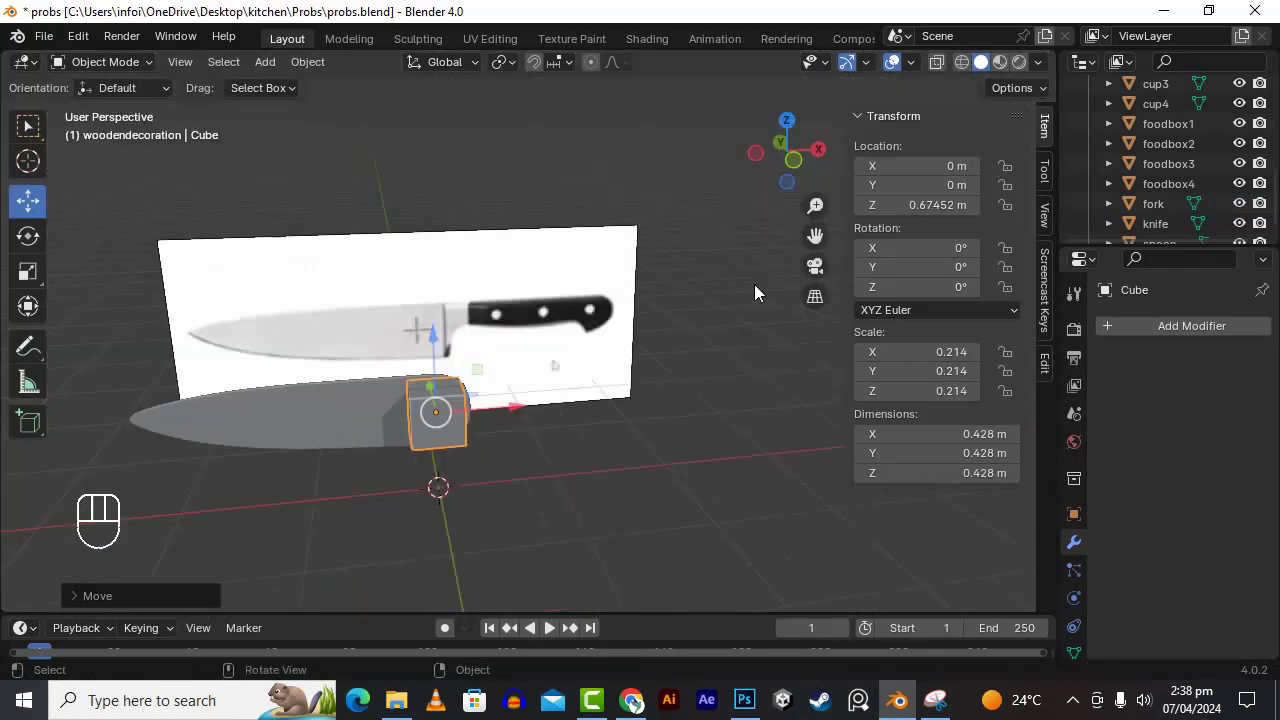
click(342, 423)
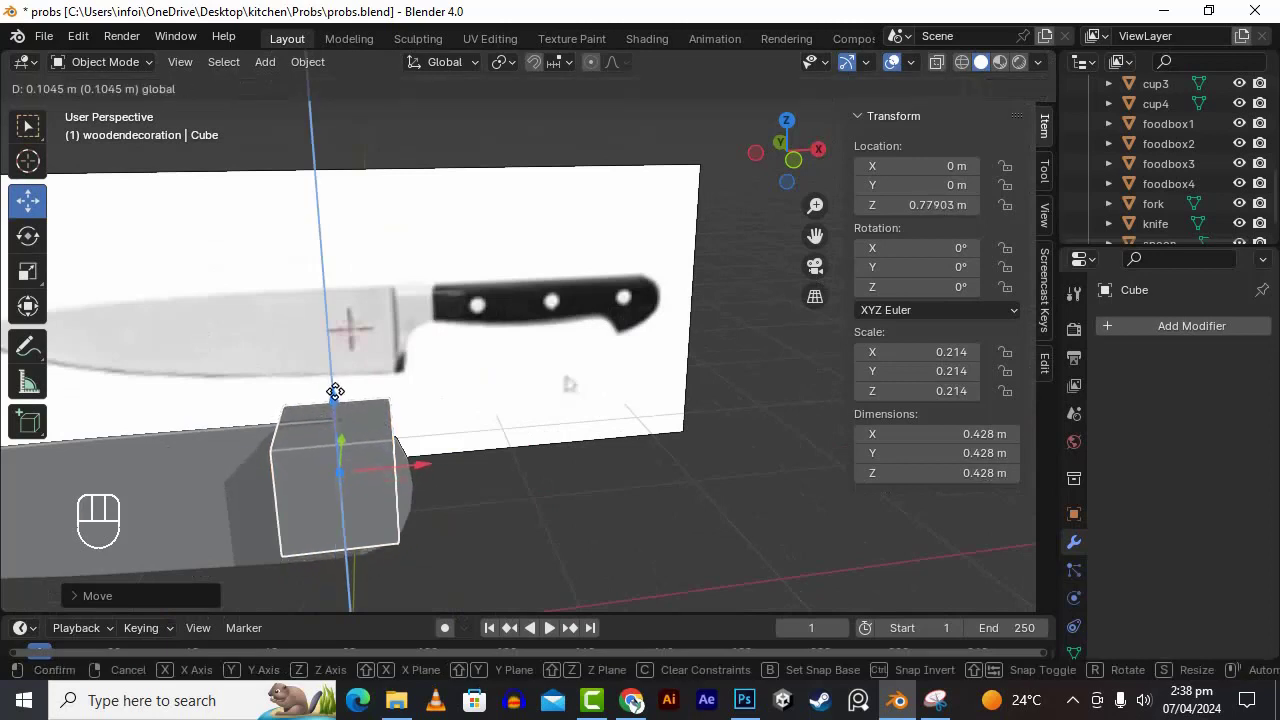
key(KP_1)
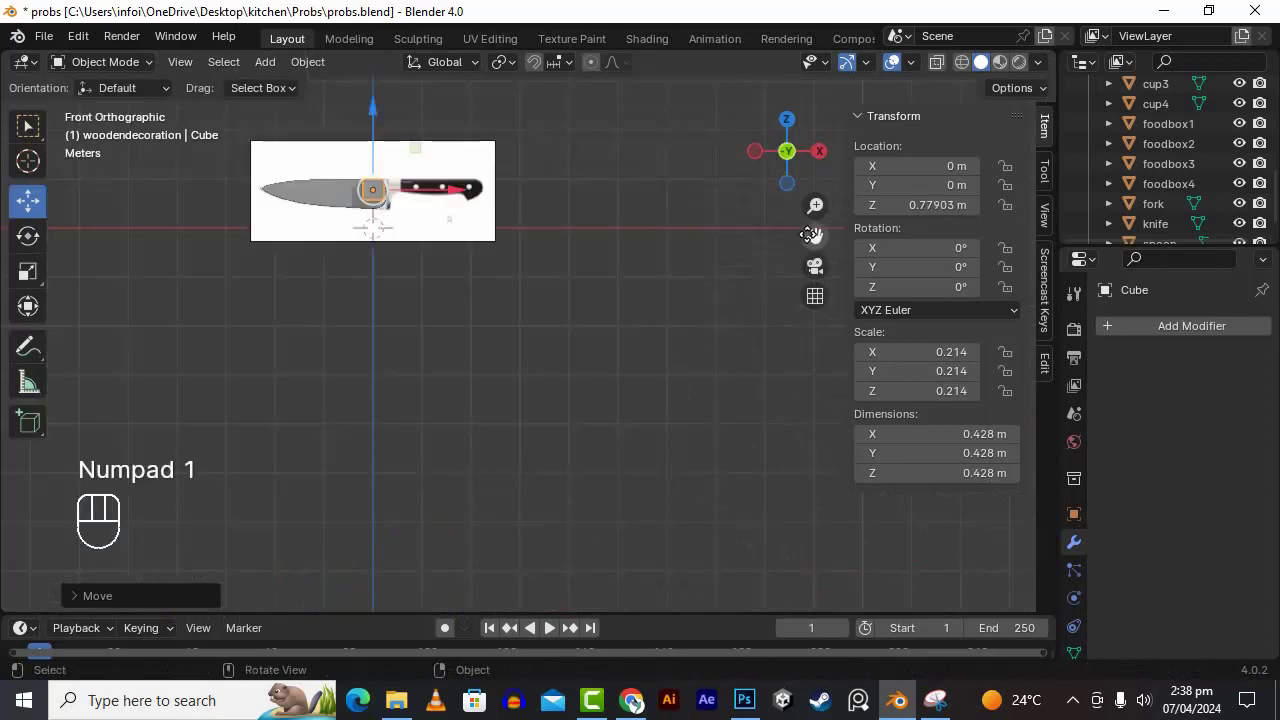
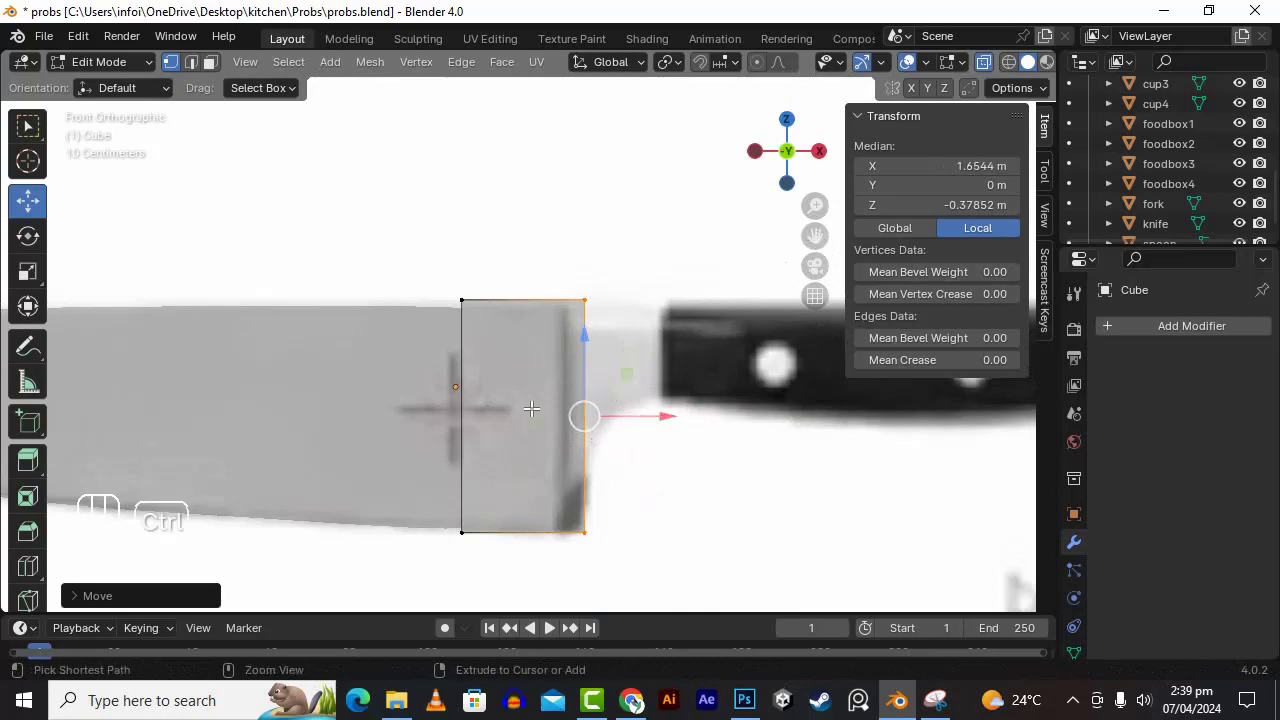
- Loop-cut the cube and extrude its end face along X in three sections over the blade
key(ctrl+r)
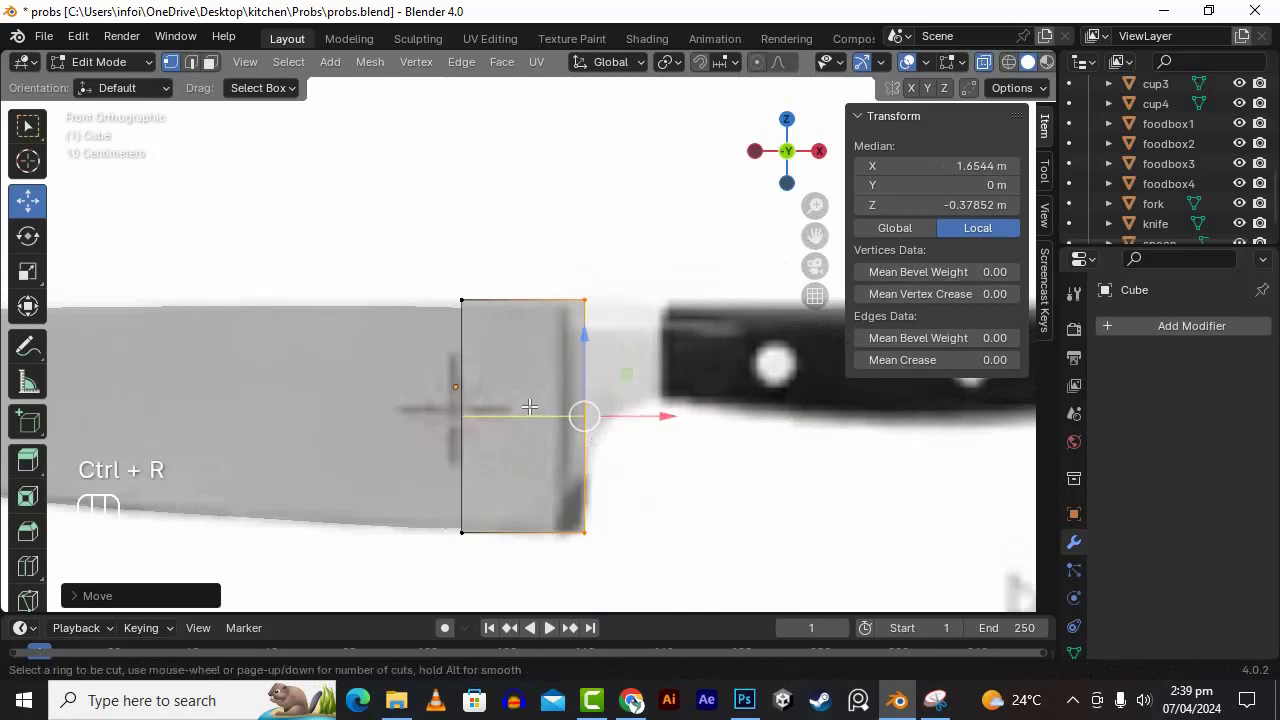
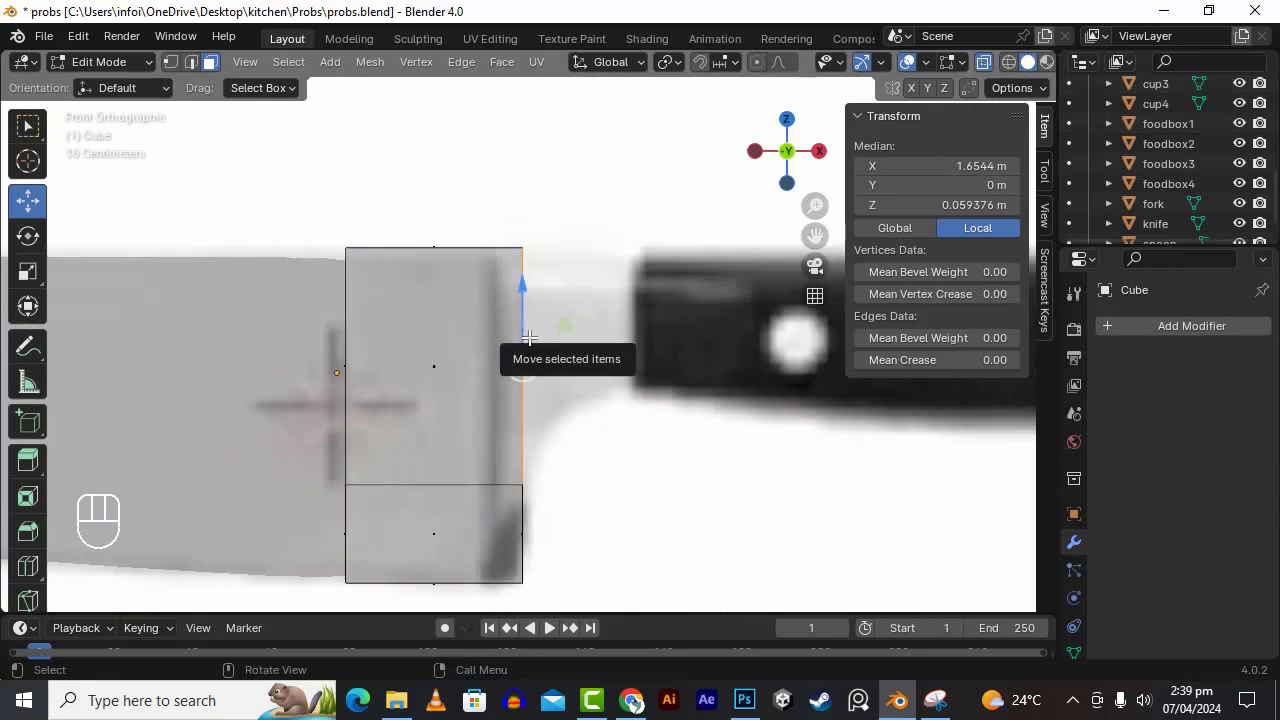
key(e)
key(x)
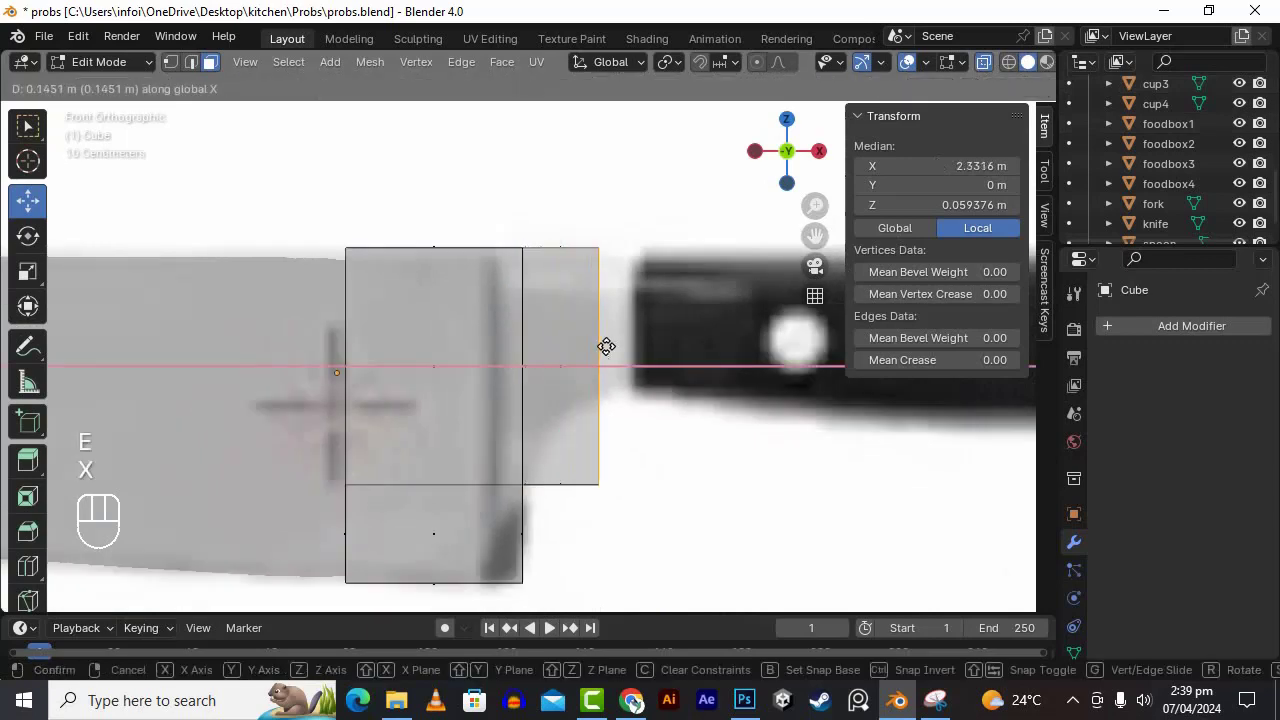
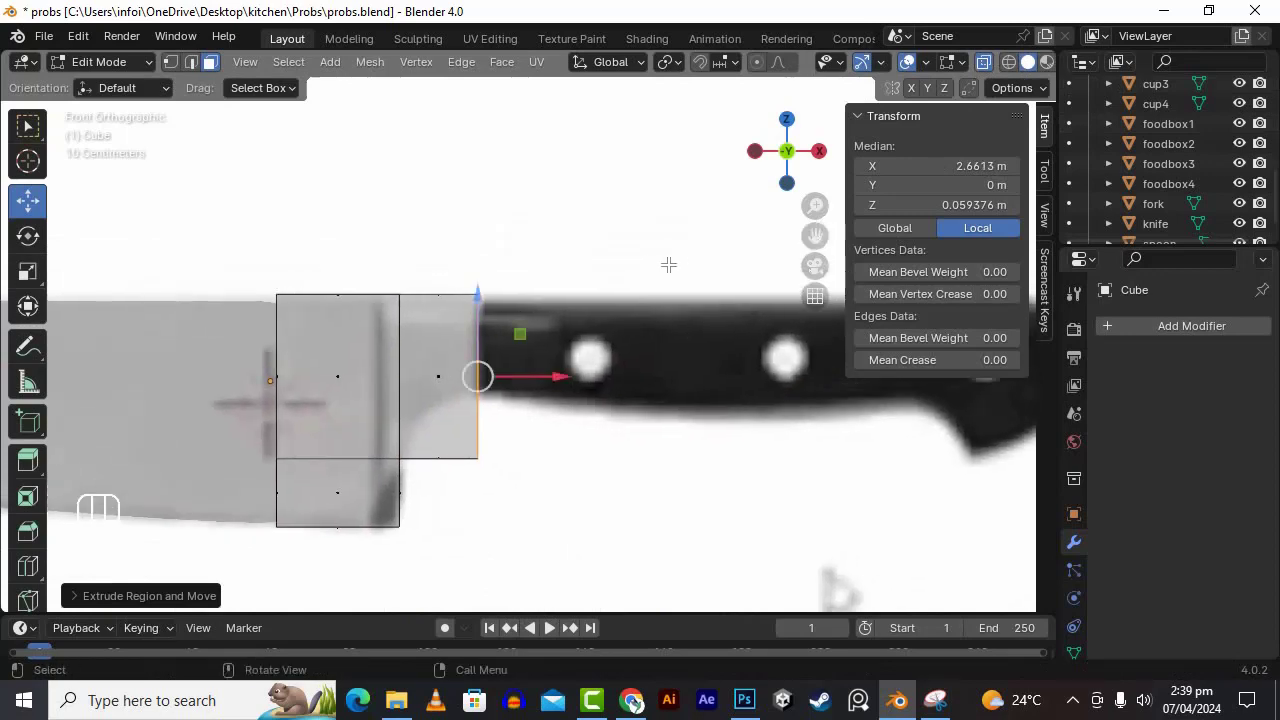
key(e)
key(x)
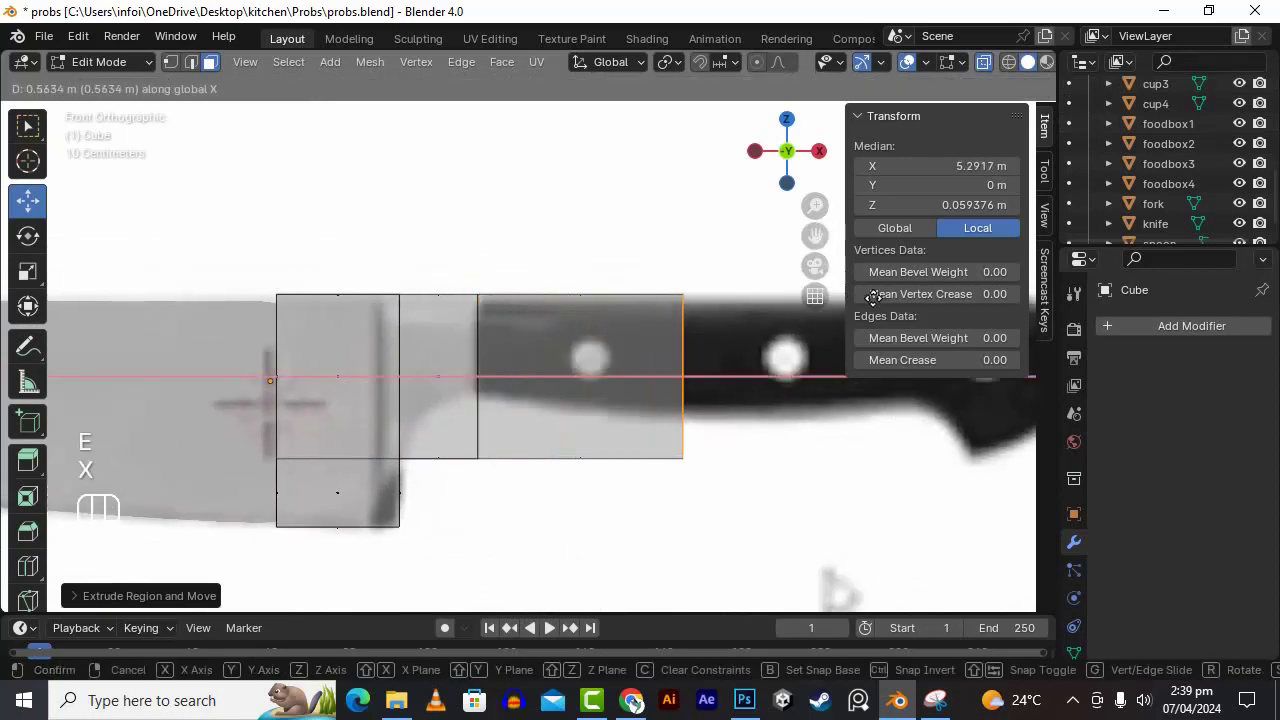
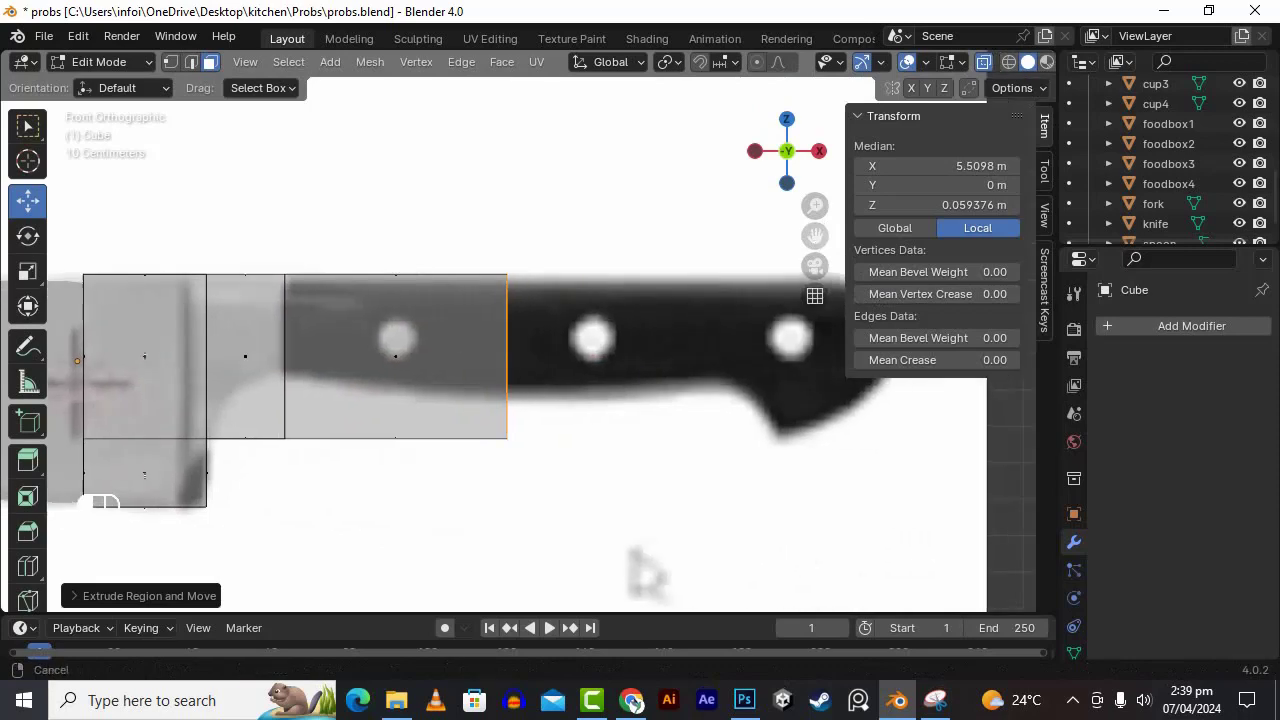
key(e)
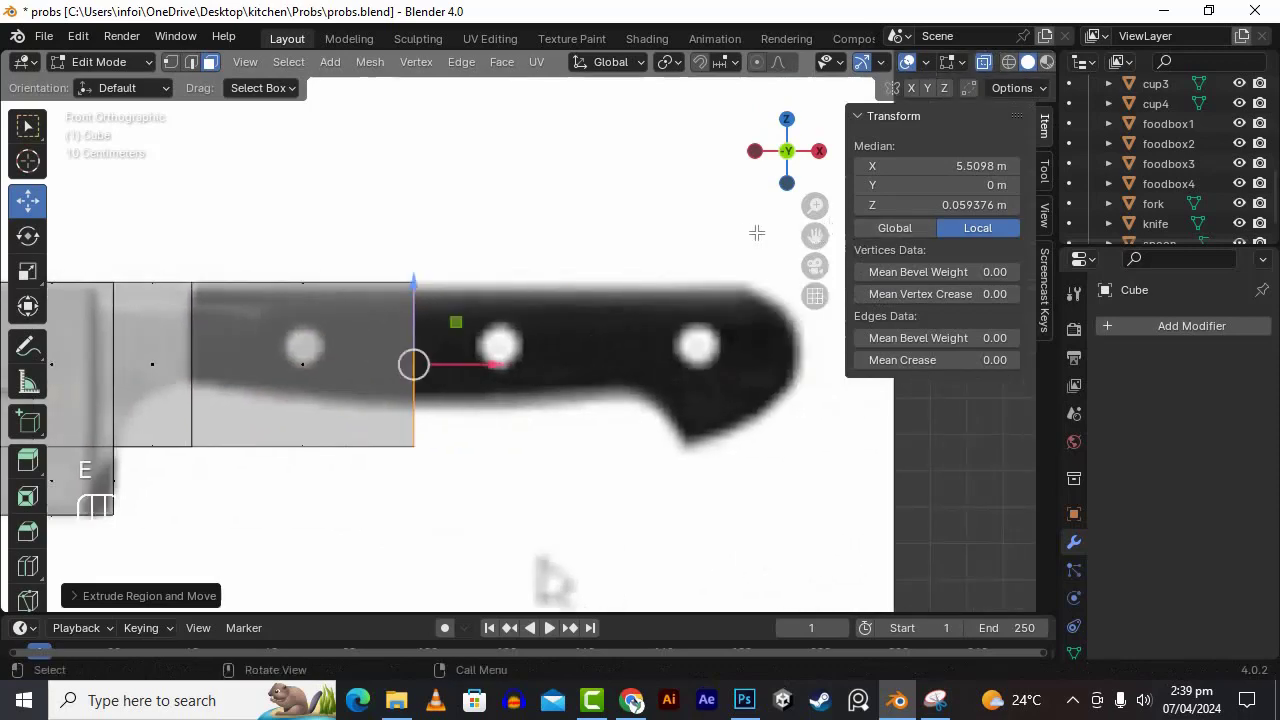
key(x)
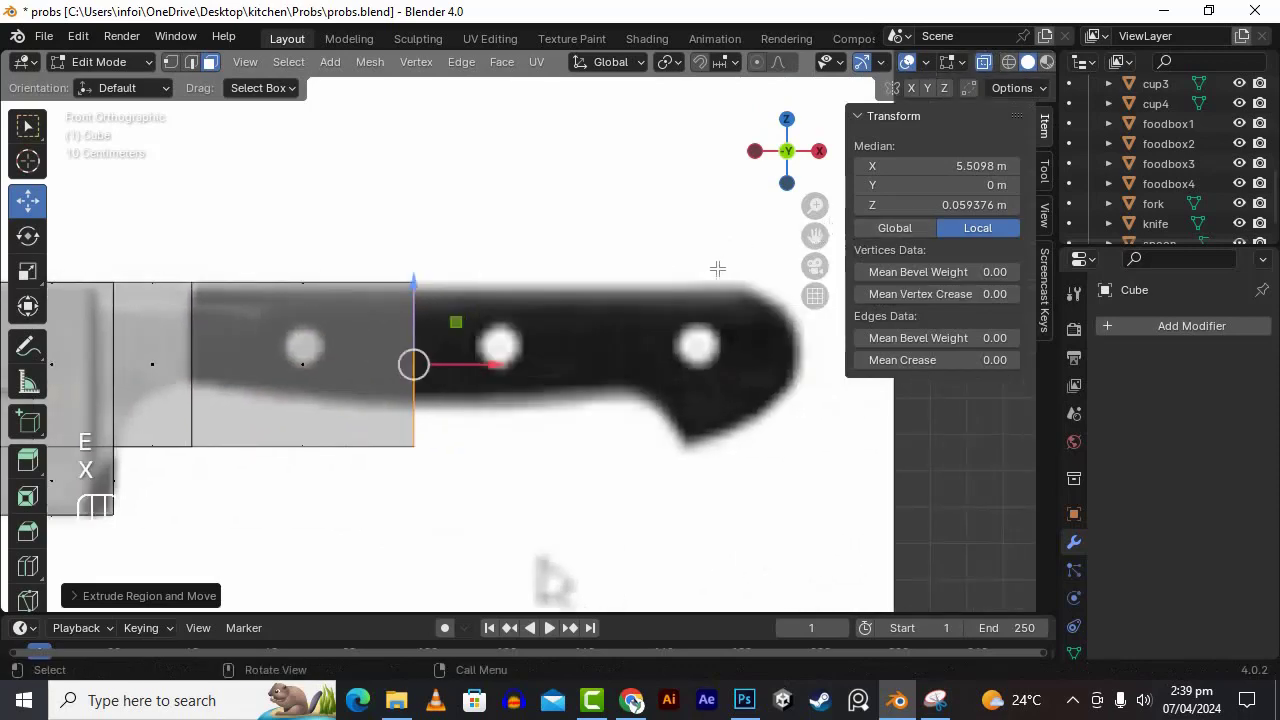
- Extrude three more sections along X toward the handle to complete the segmented strip
key(e)
key(x)
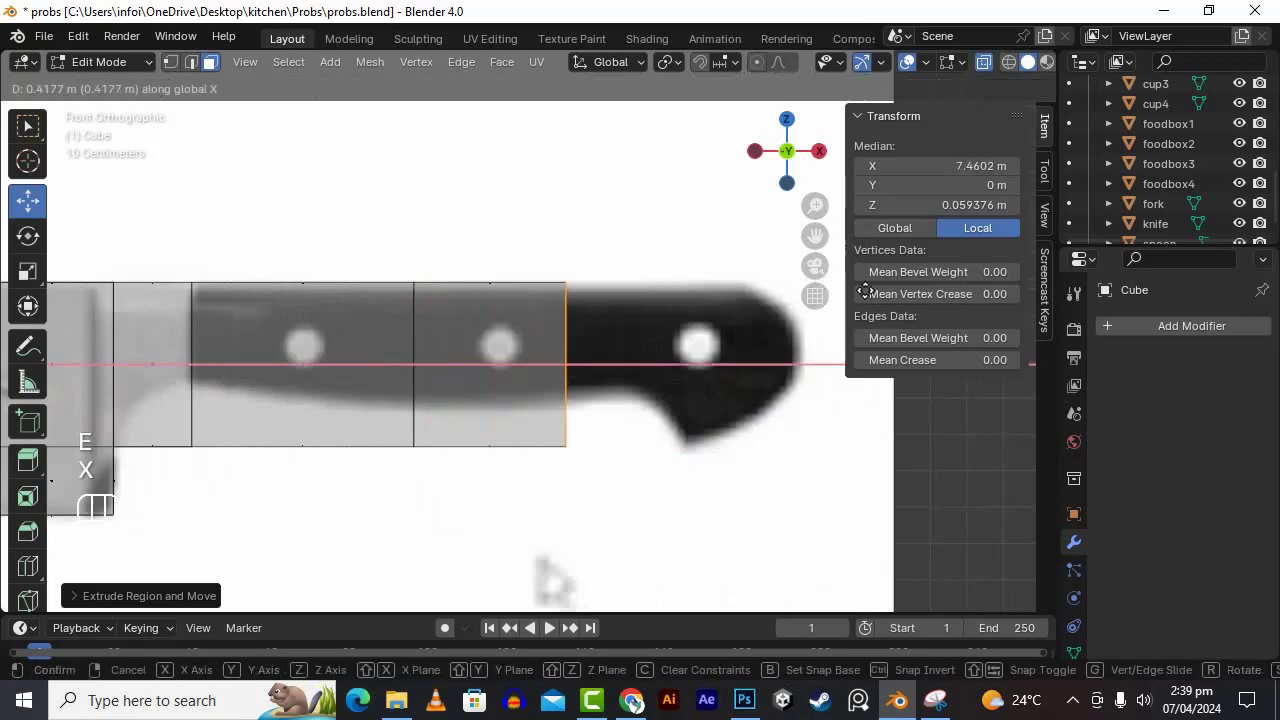
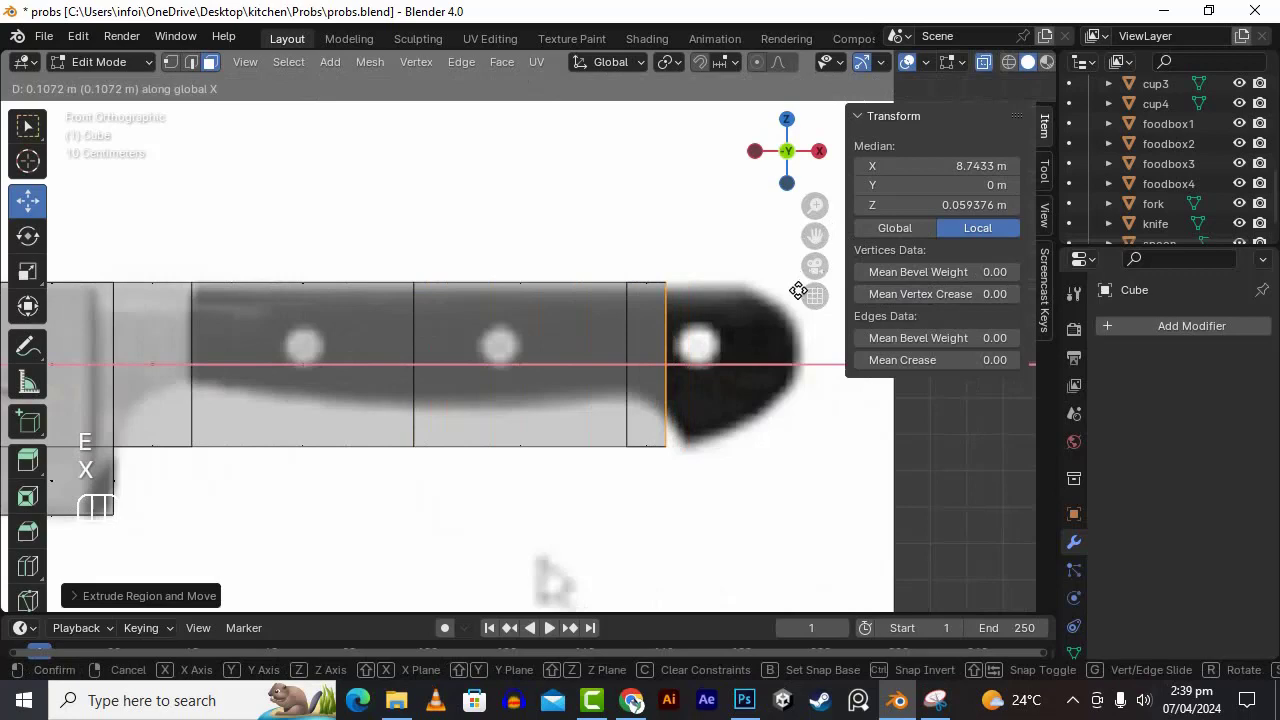
click(801, 288)
key(e)
key(x)
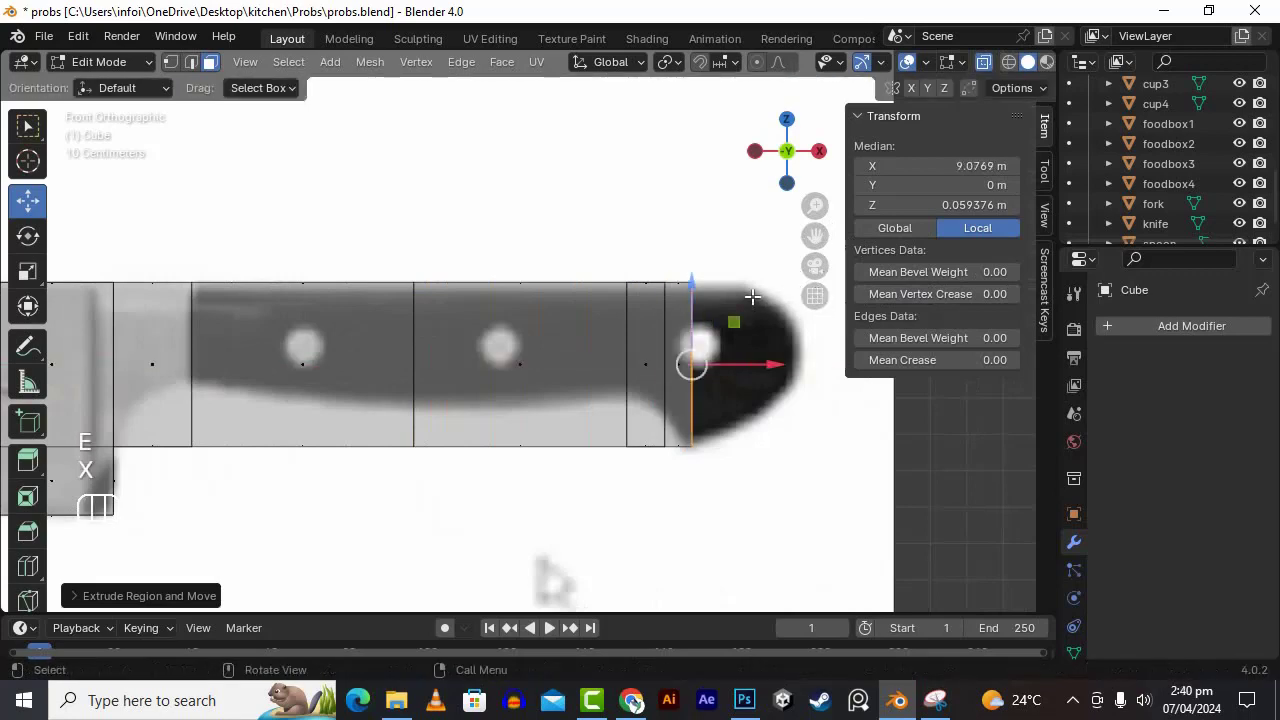
key(e)
key(x)
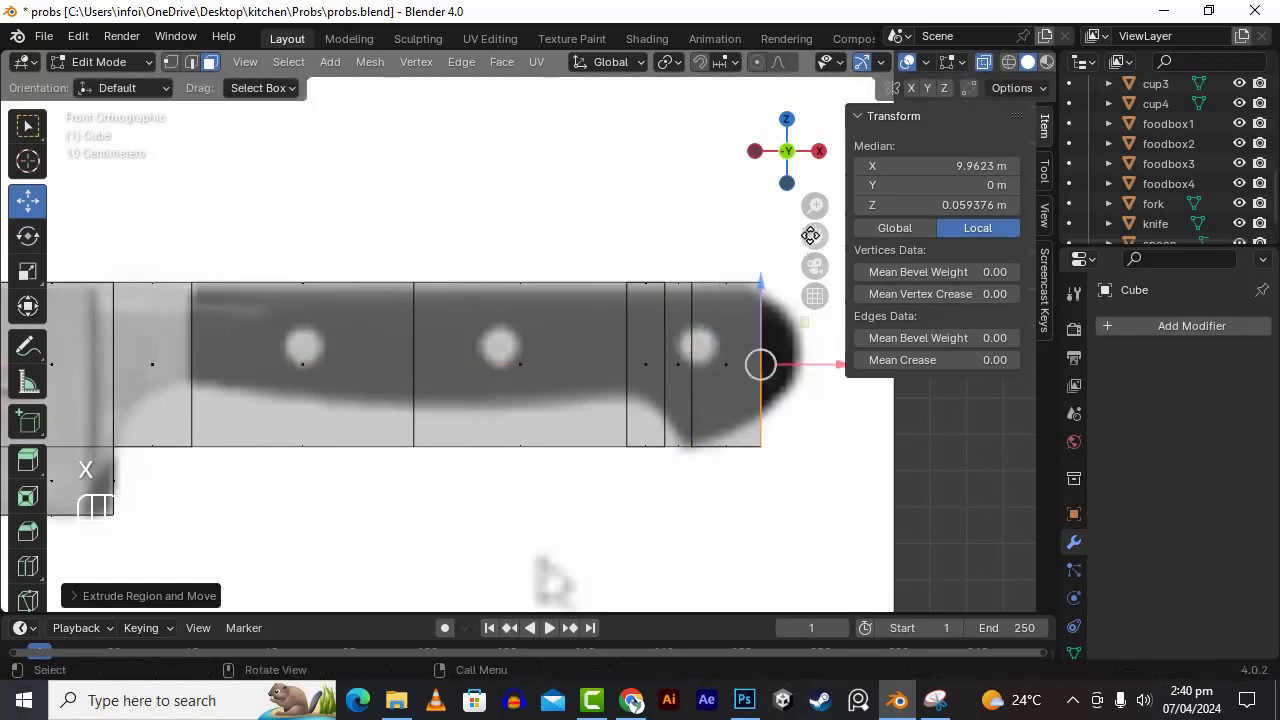
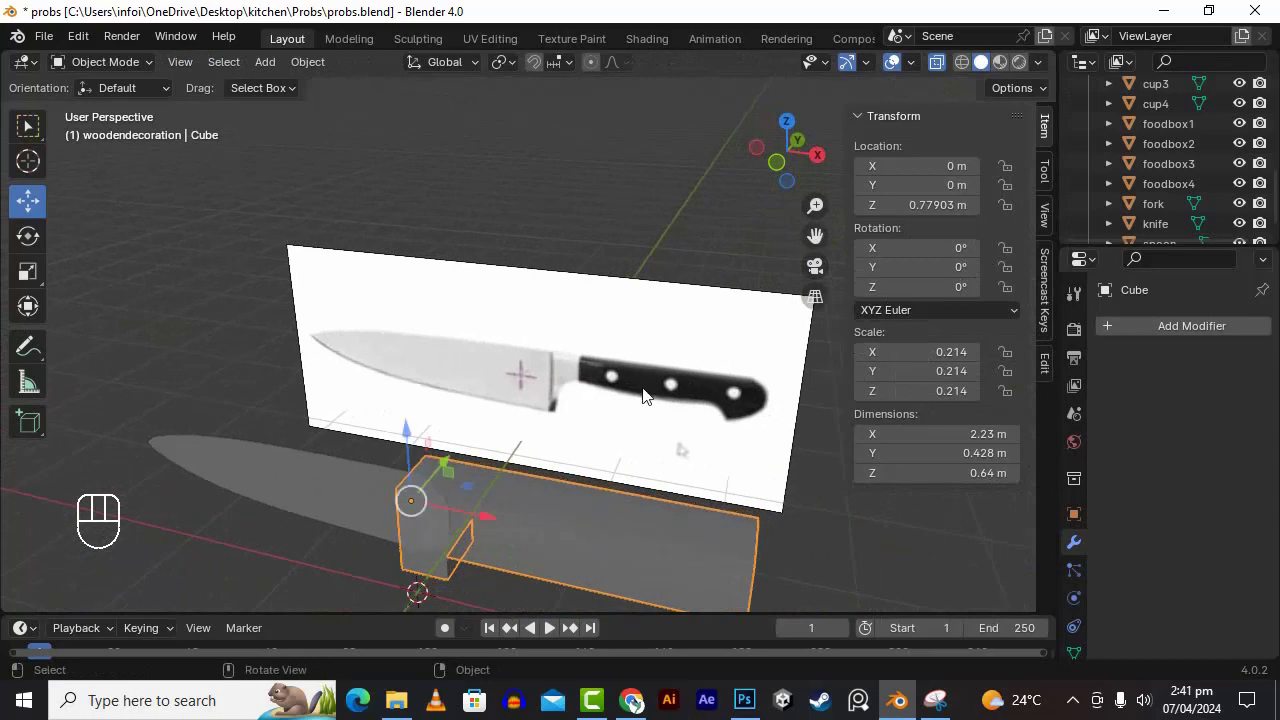
- Flatten the strip along Z and thin it along Y, then check it from the top view
key(s)
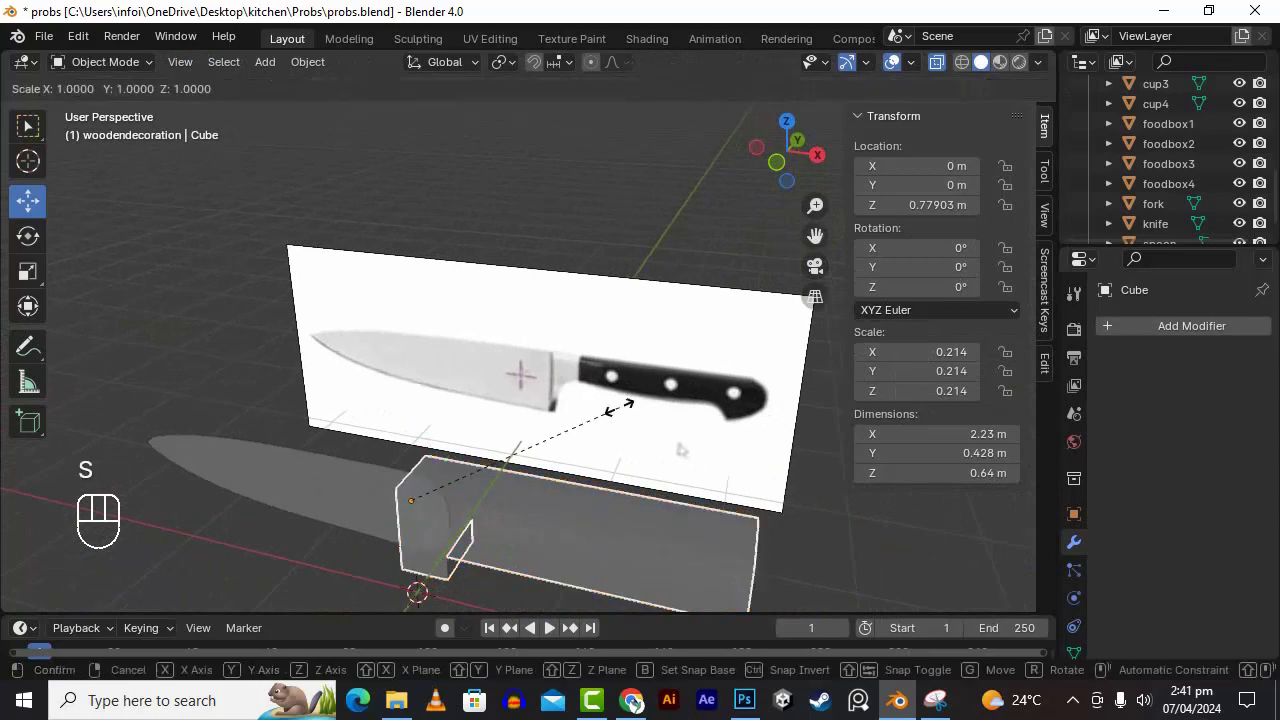
key(z)
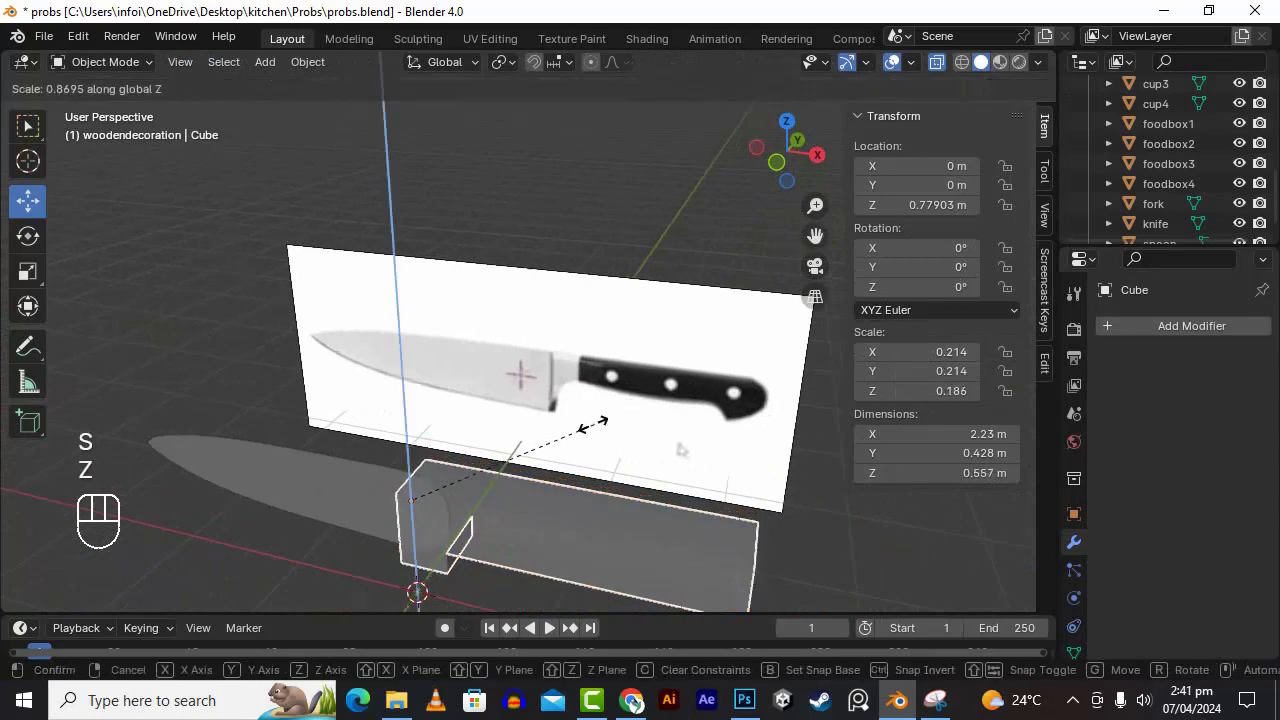
key(Escape)
key(s)
key(y)
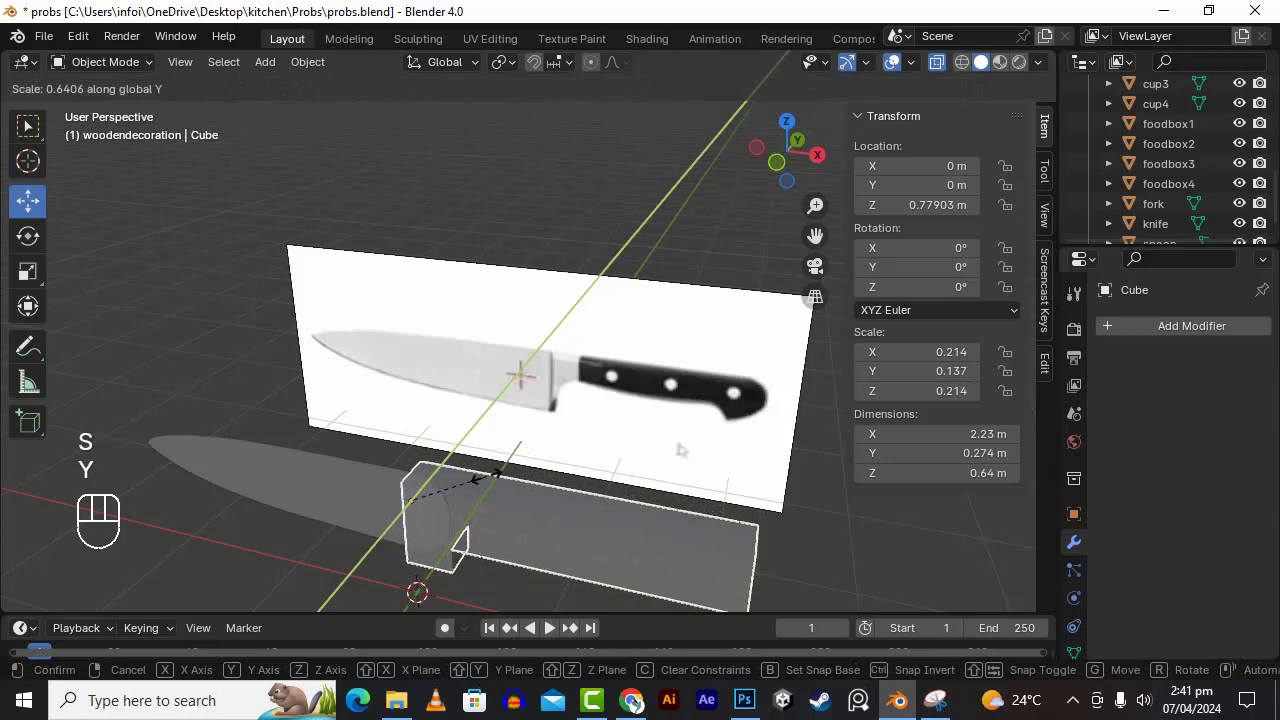
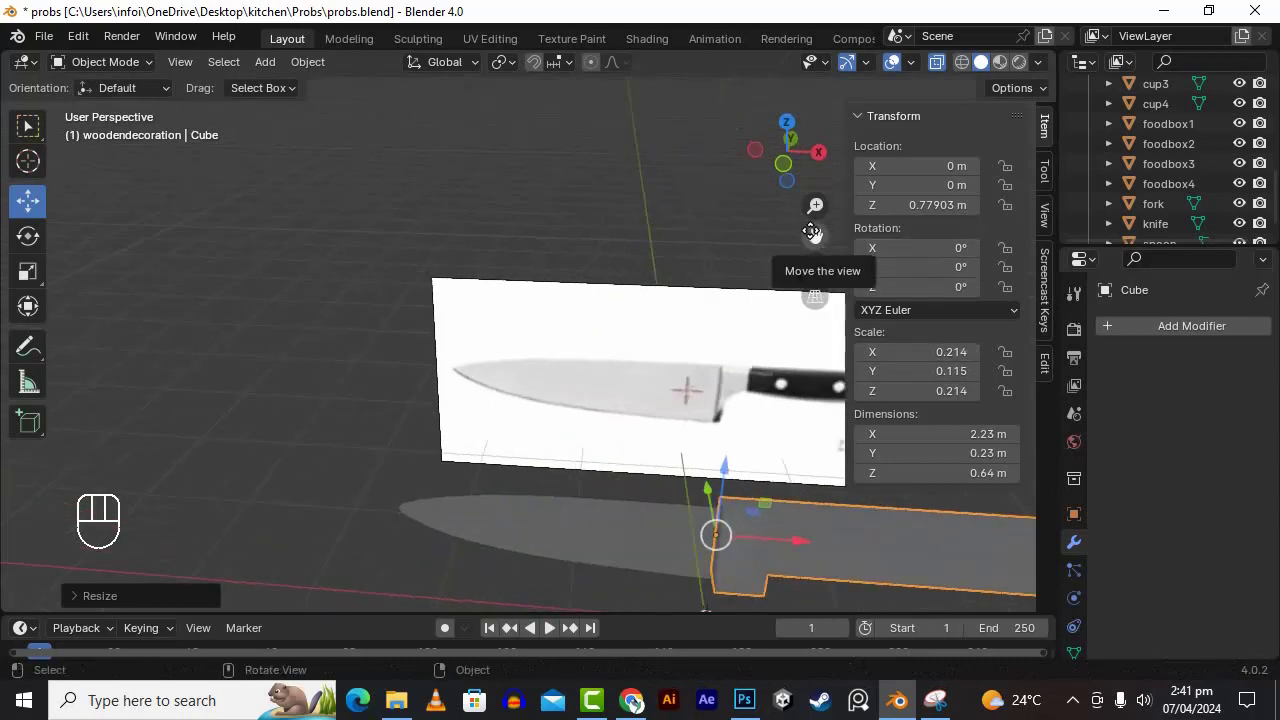
key(KP_7)
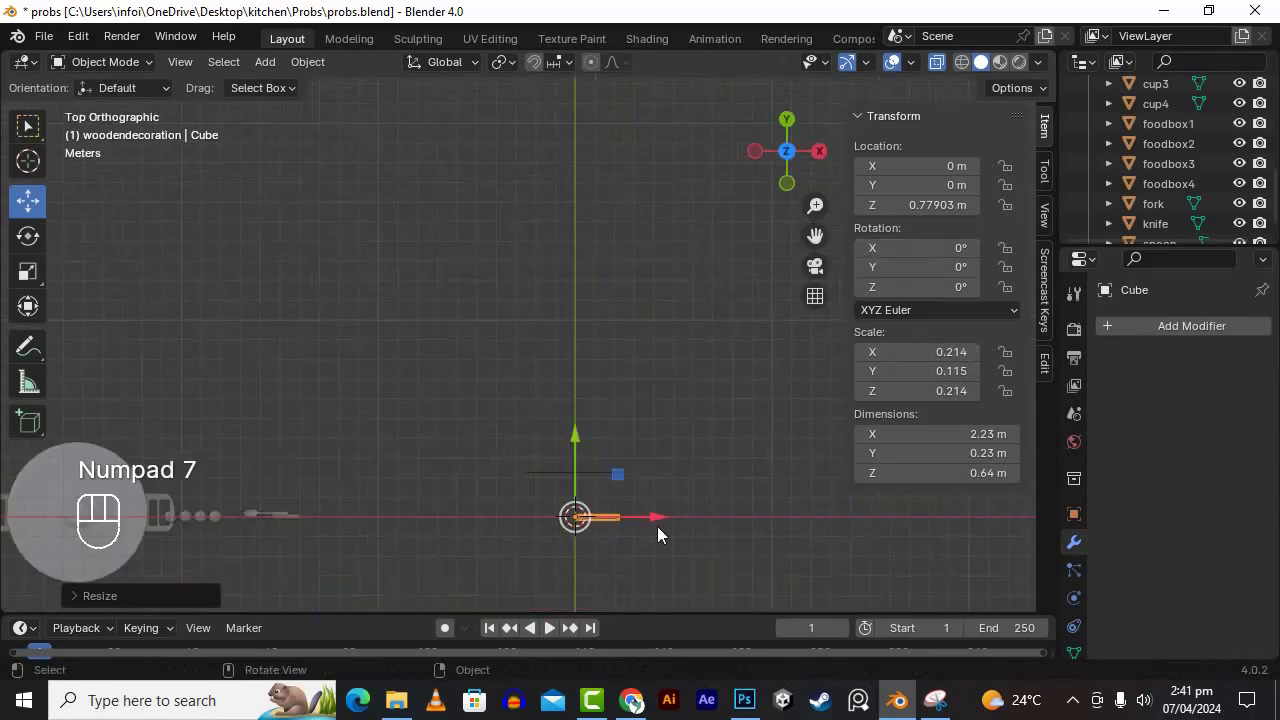
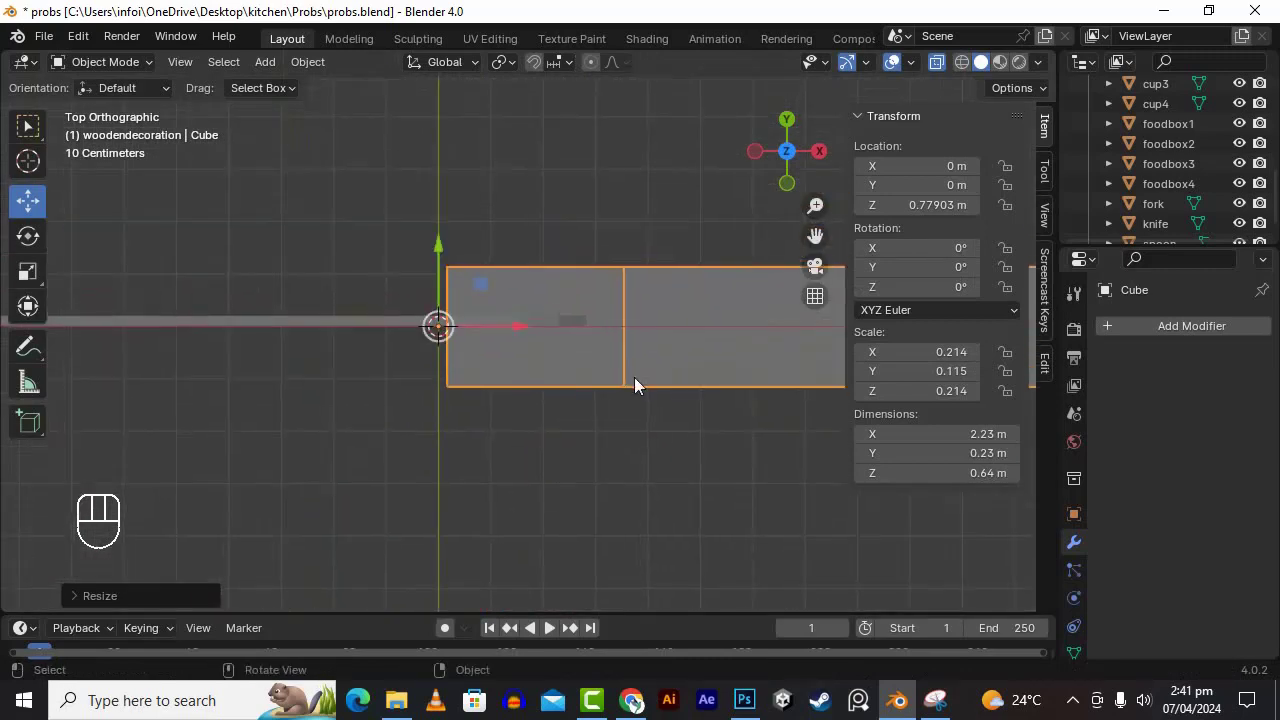
- Shrink the knife piece and nudge it about 0.009 m along Y to sit over the reference, ending in front view
key(s)
key(u)
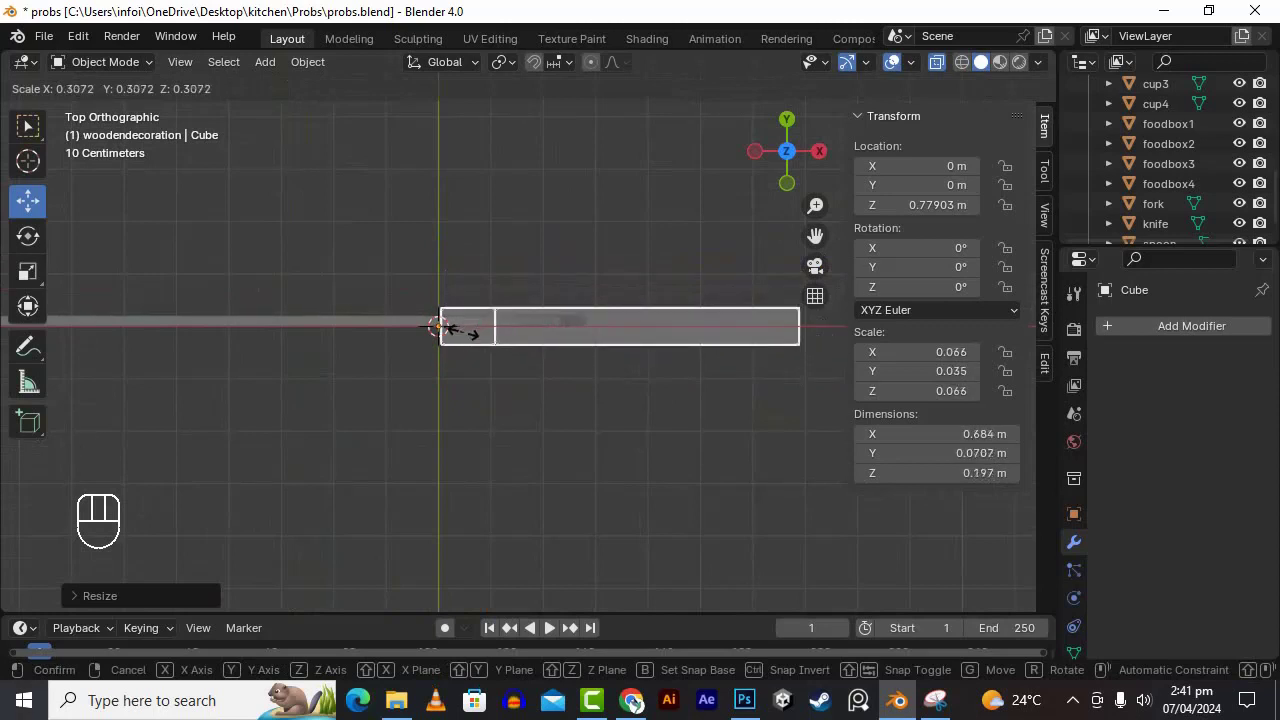
middle_click(585, 438)
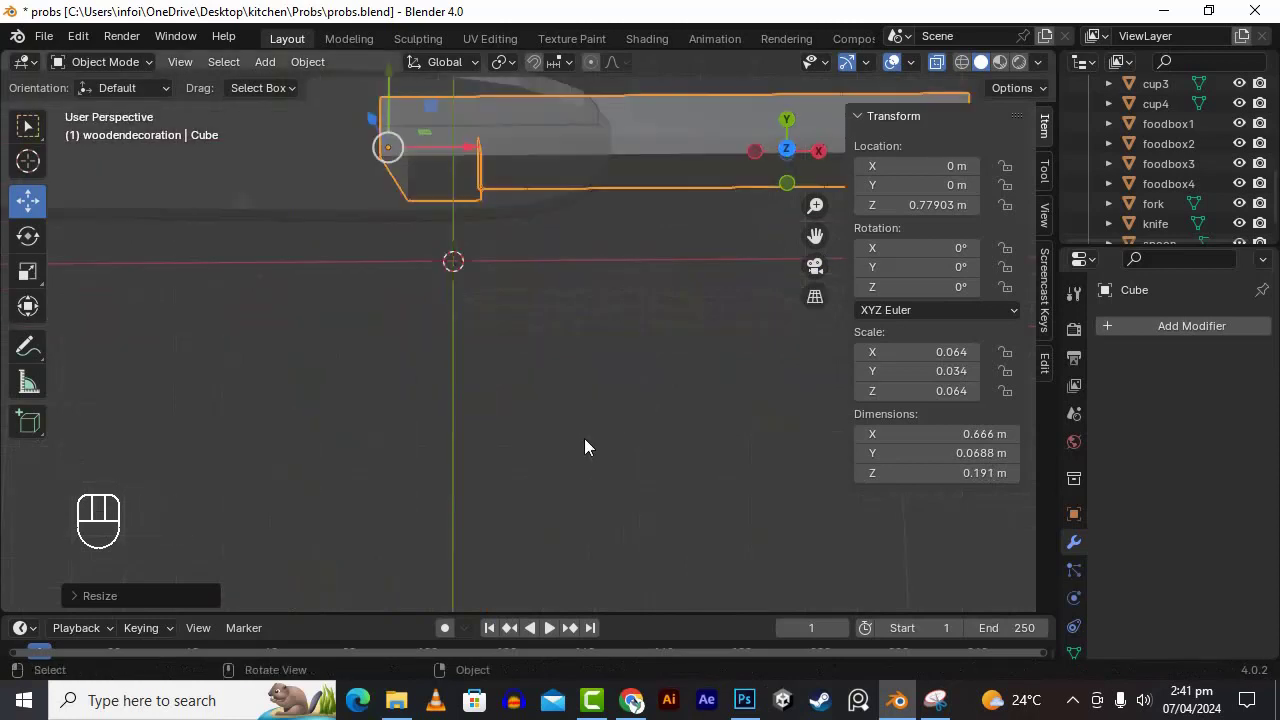
key(ctrl+z)
drag(693, 372, 716, 385)
key(s)
key(y)
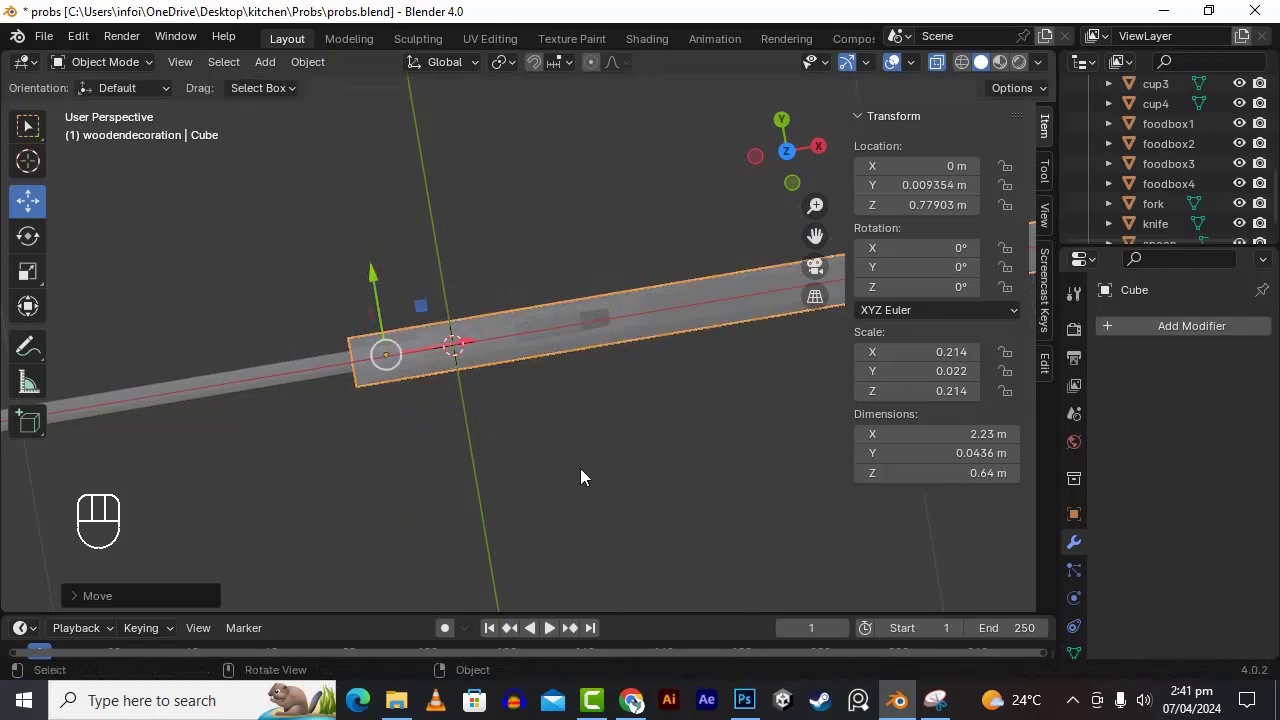
drag(643, 436, 669, 392)
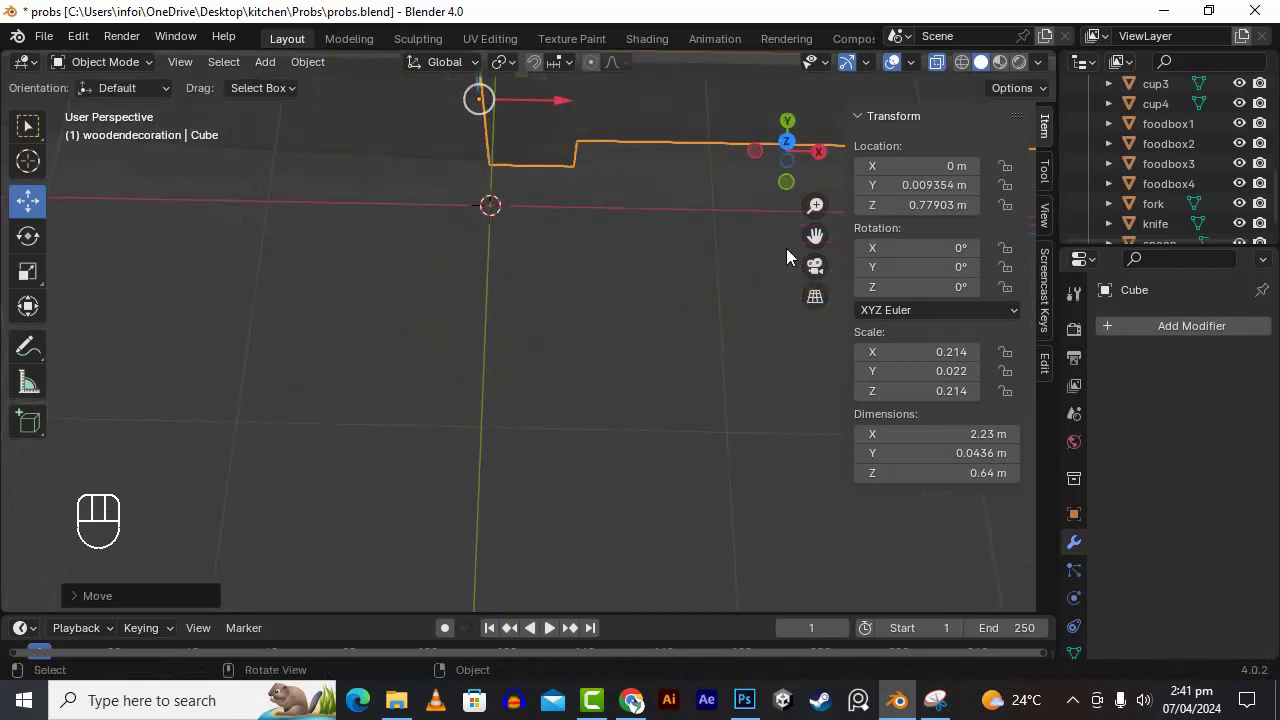
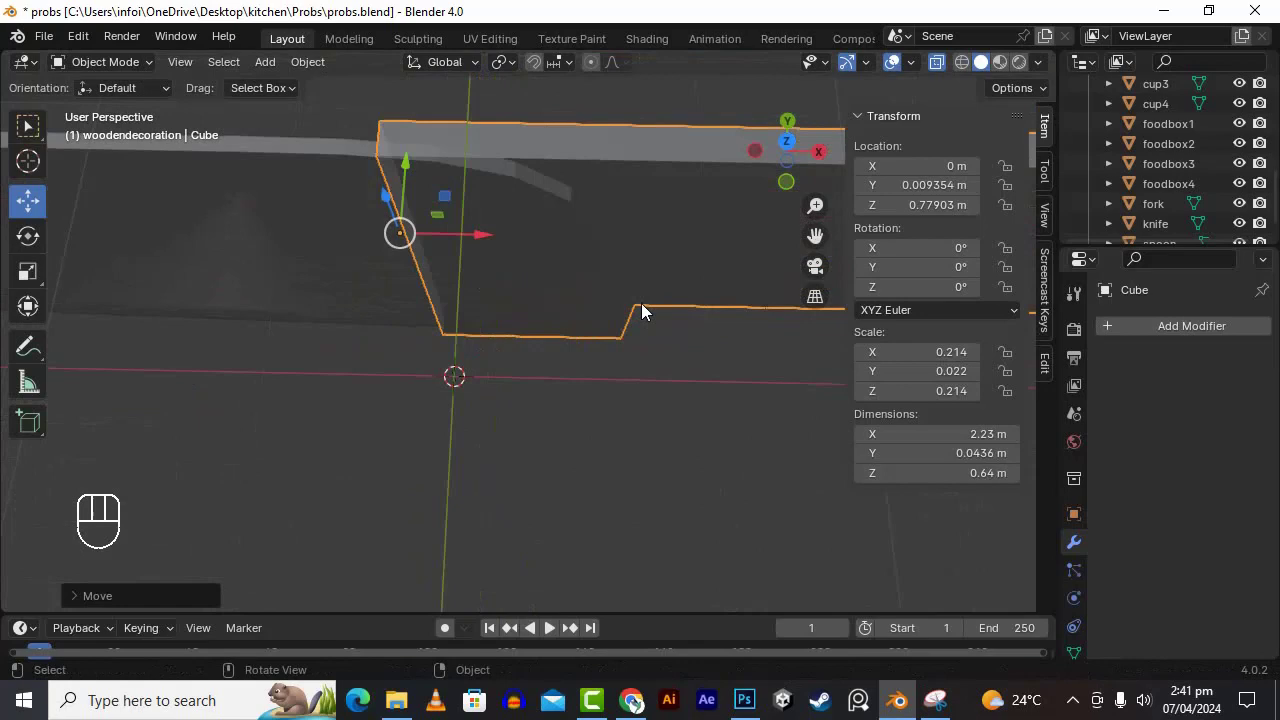
drag(660, 327, 642, 297)
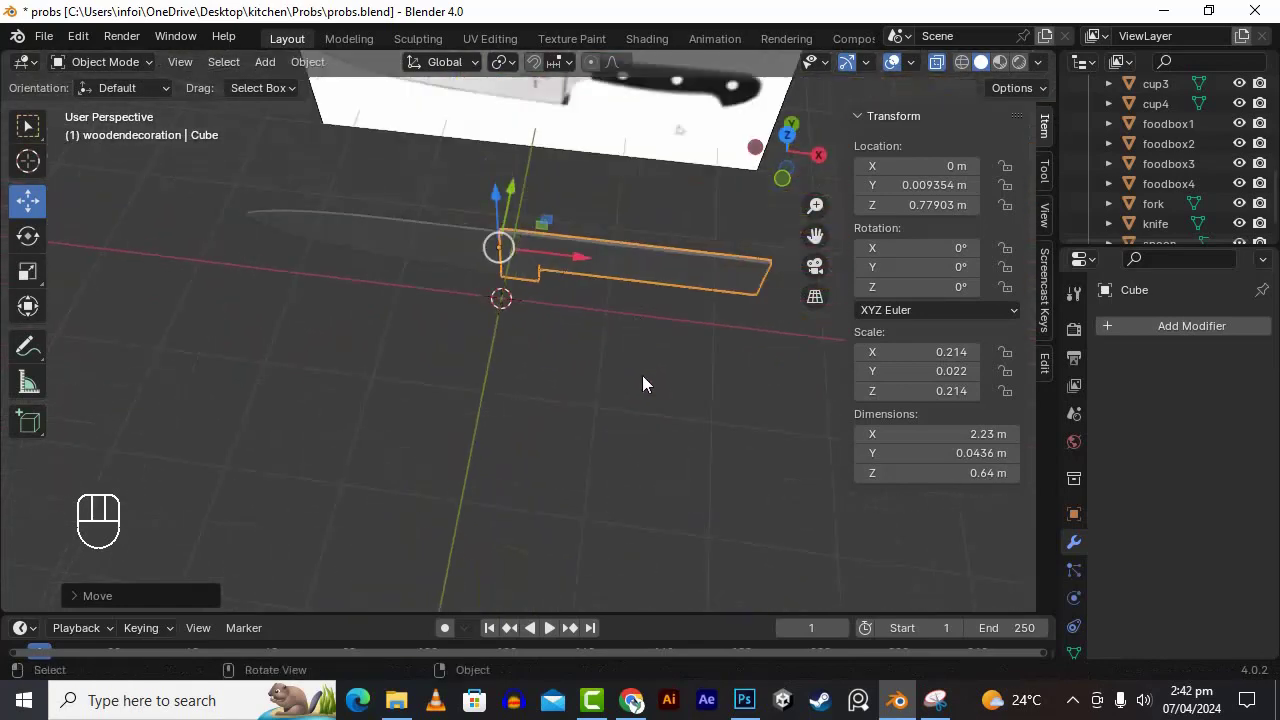
key(KP_1)
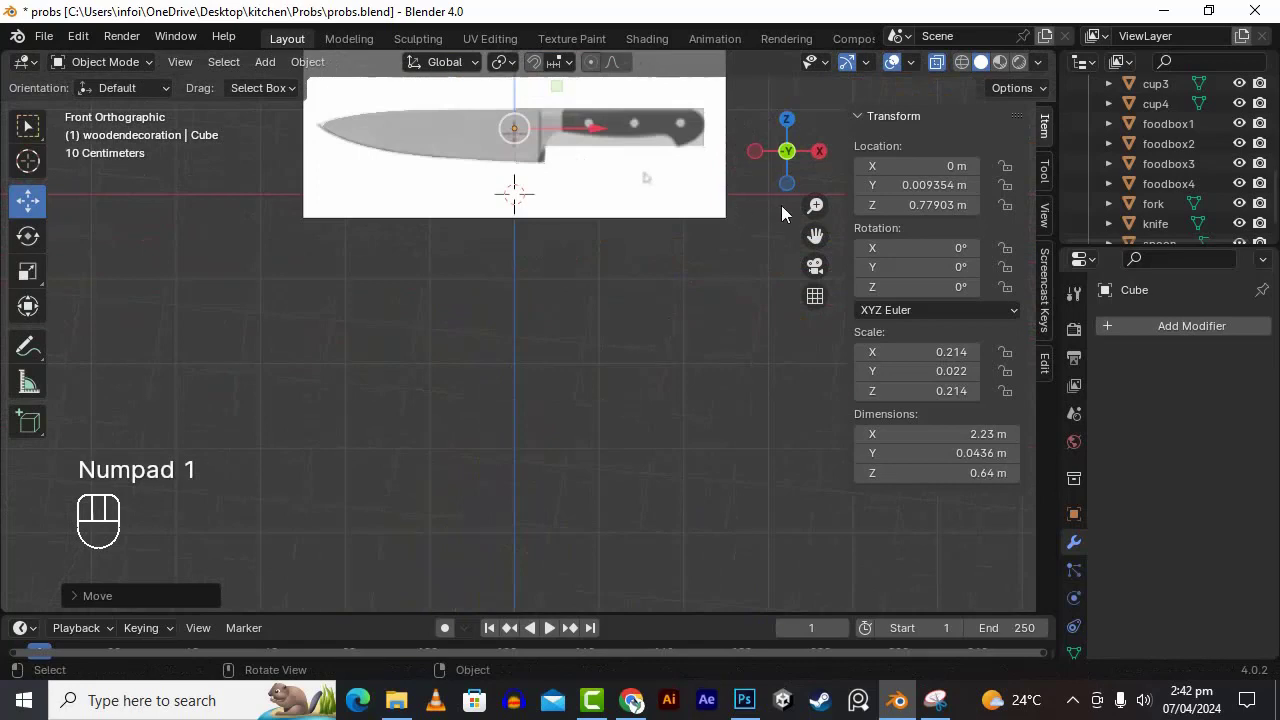
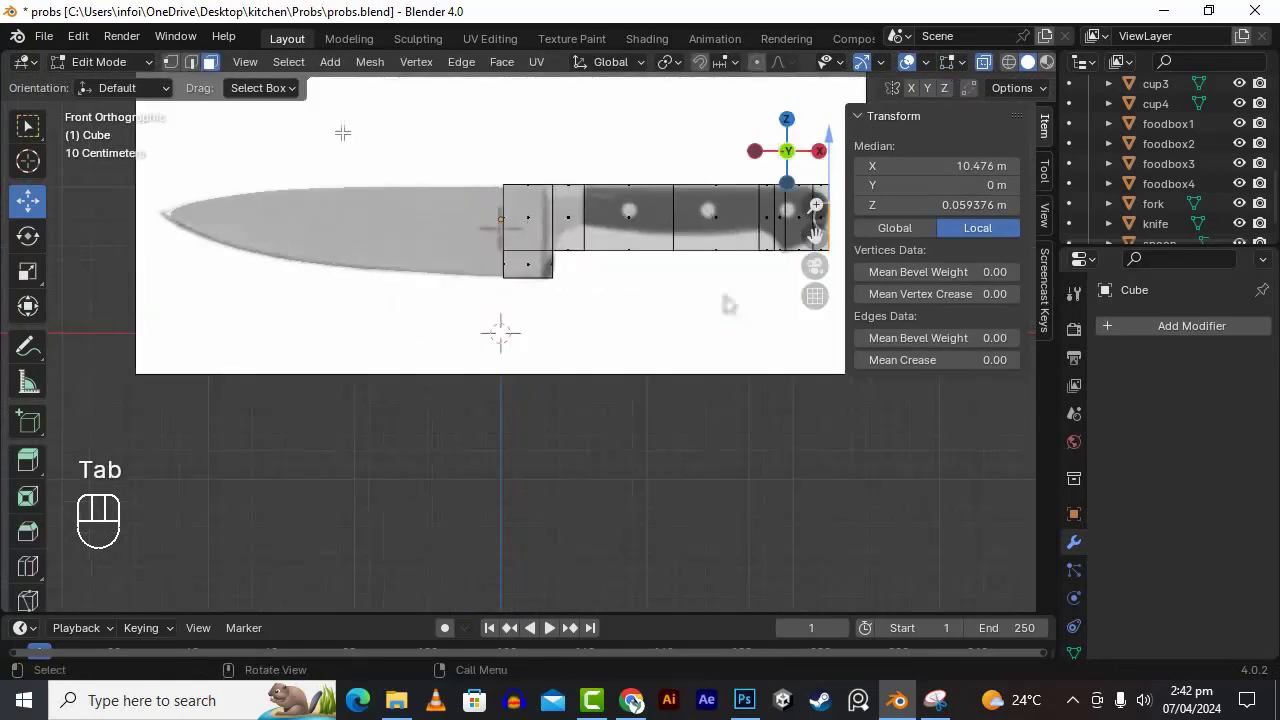
- Select the handle-end loop and edge-slide the loops near the bolster to follow the reference
click(178, 67)
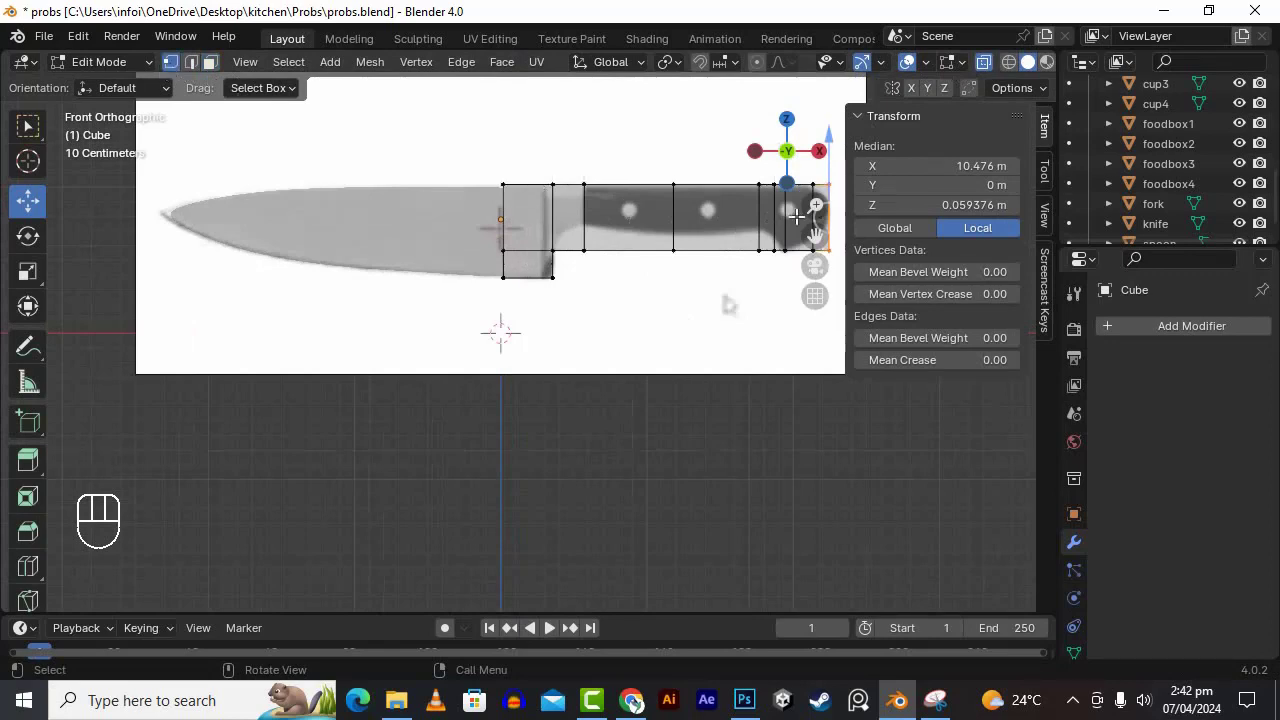
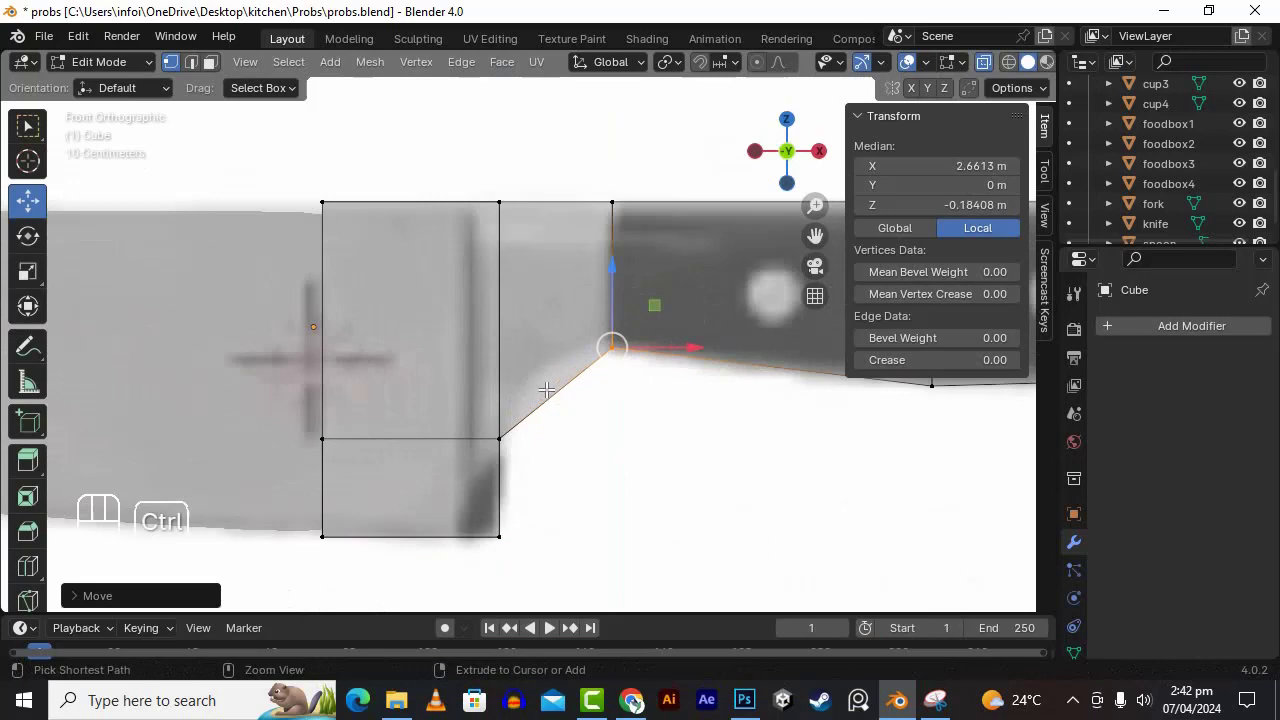
key(ctrl+r)
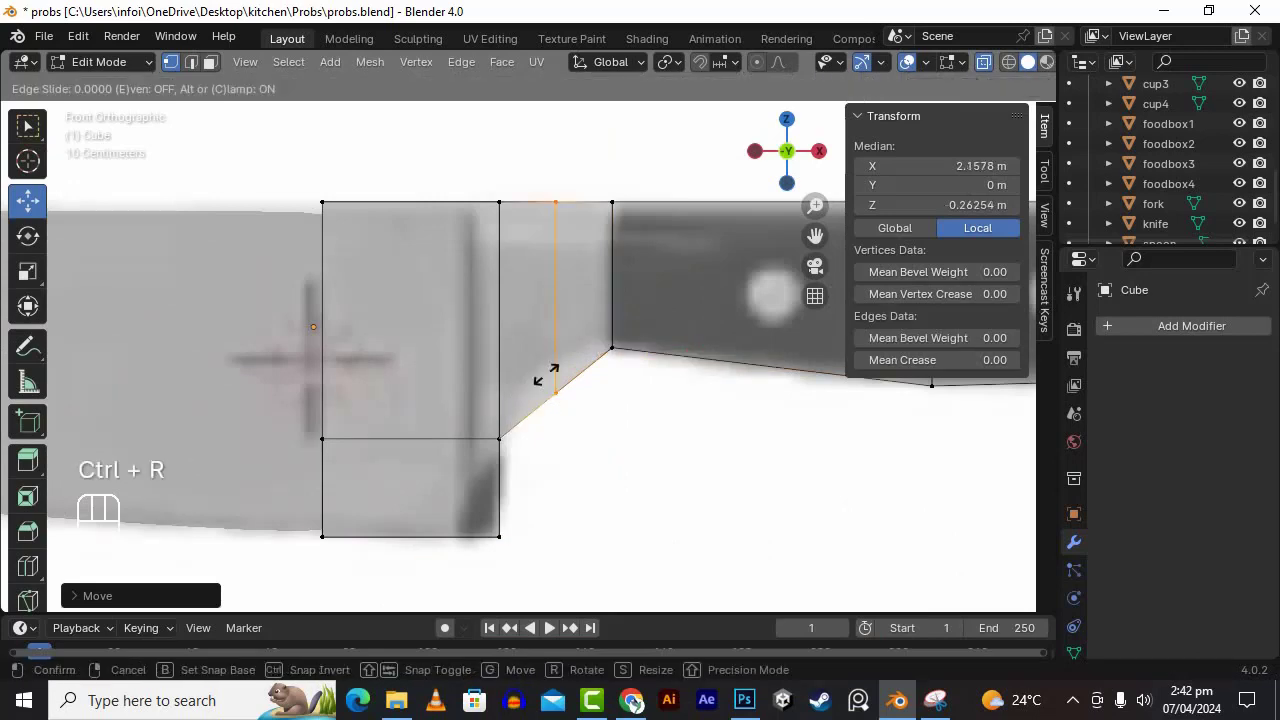
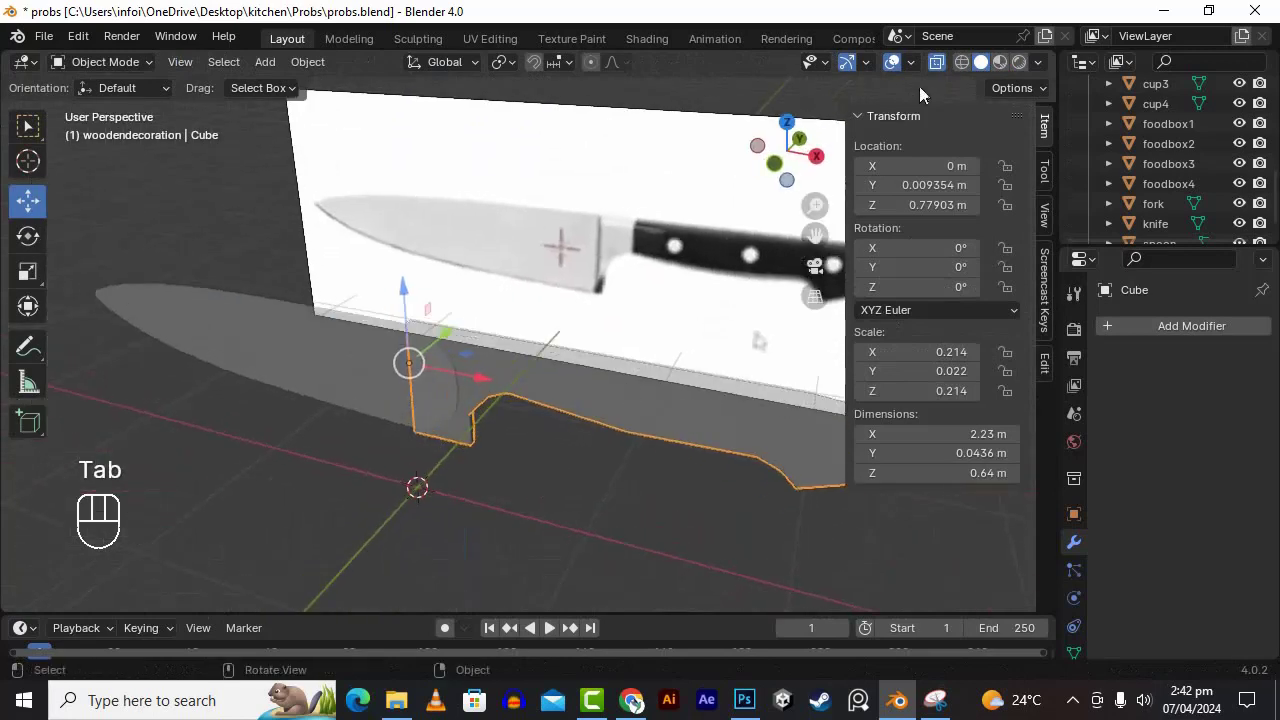
- Bring up the Add Modifier list for the knife piece to give it a Subdivision Surface
drag(612, 407, 565, 386)
click(570, 387)
drag(517, 455, 620, 440)
drag(1117, 338, 1129, 422)
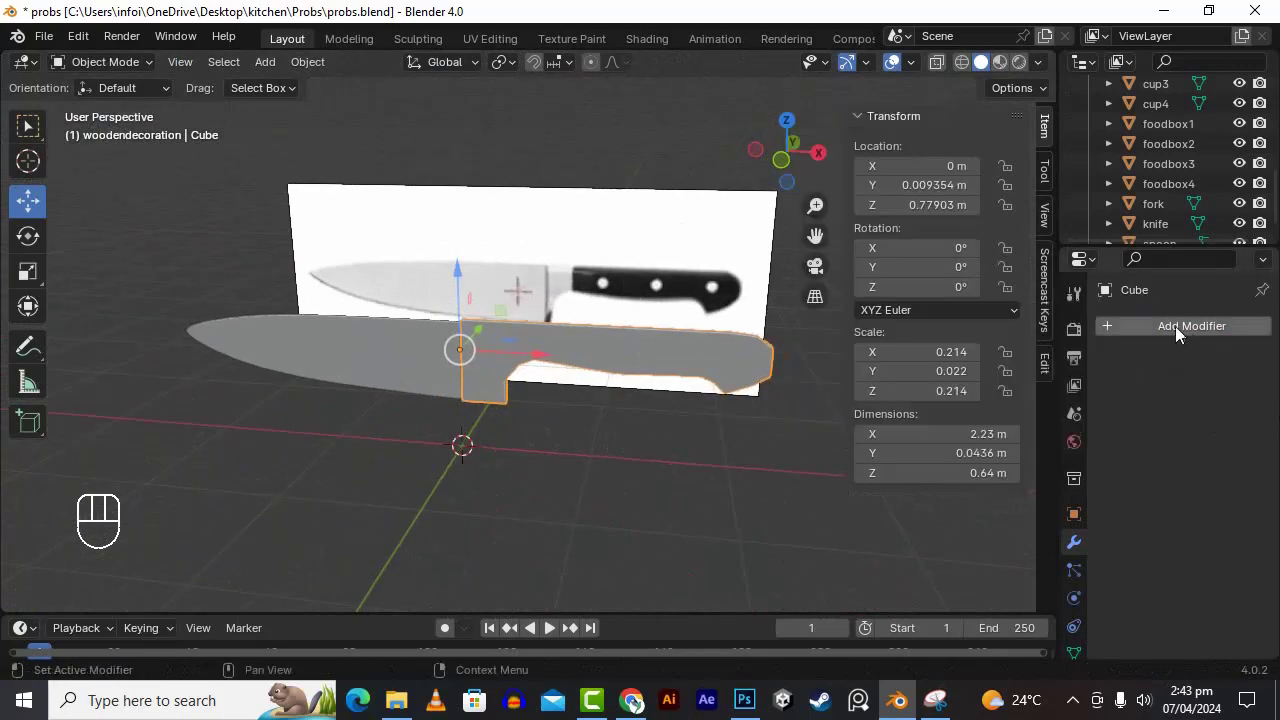
click(1114, 335)
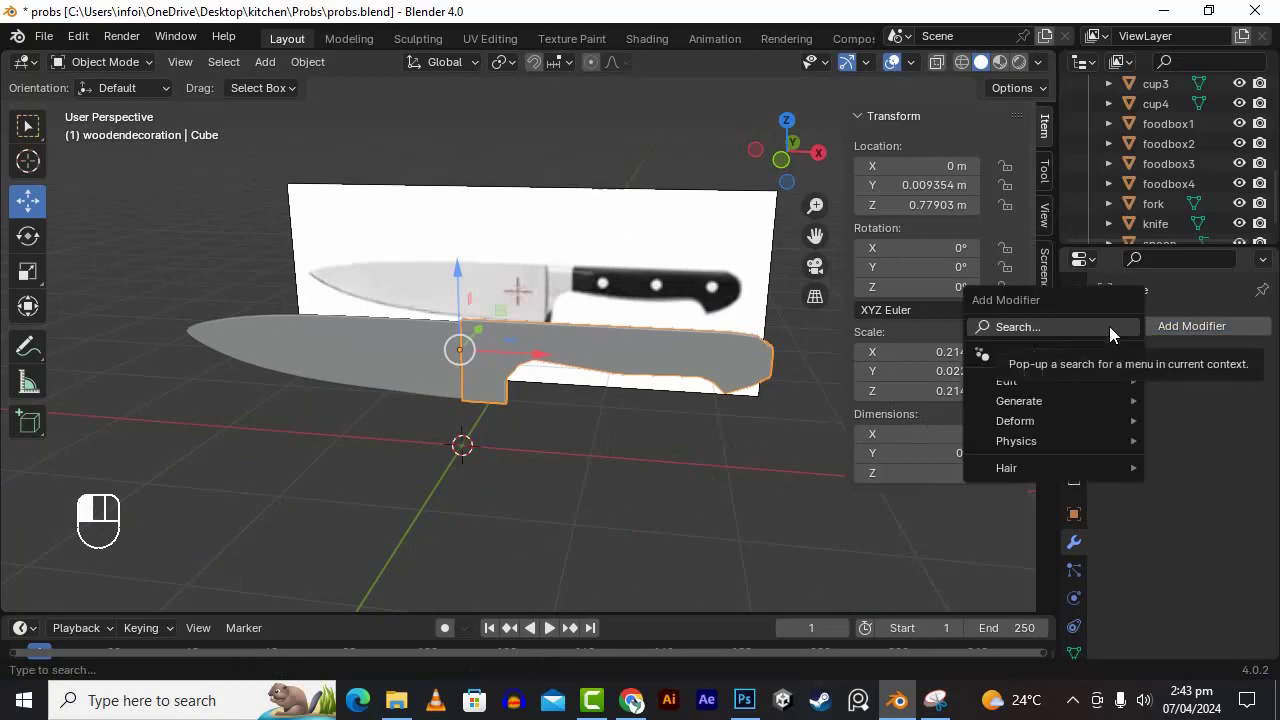
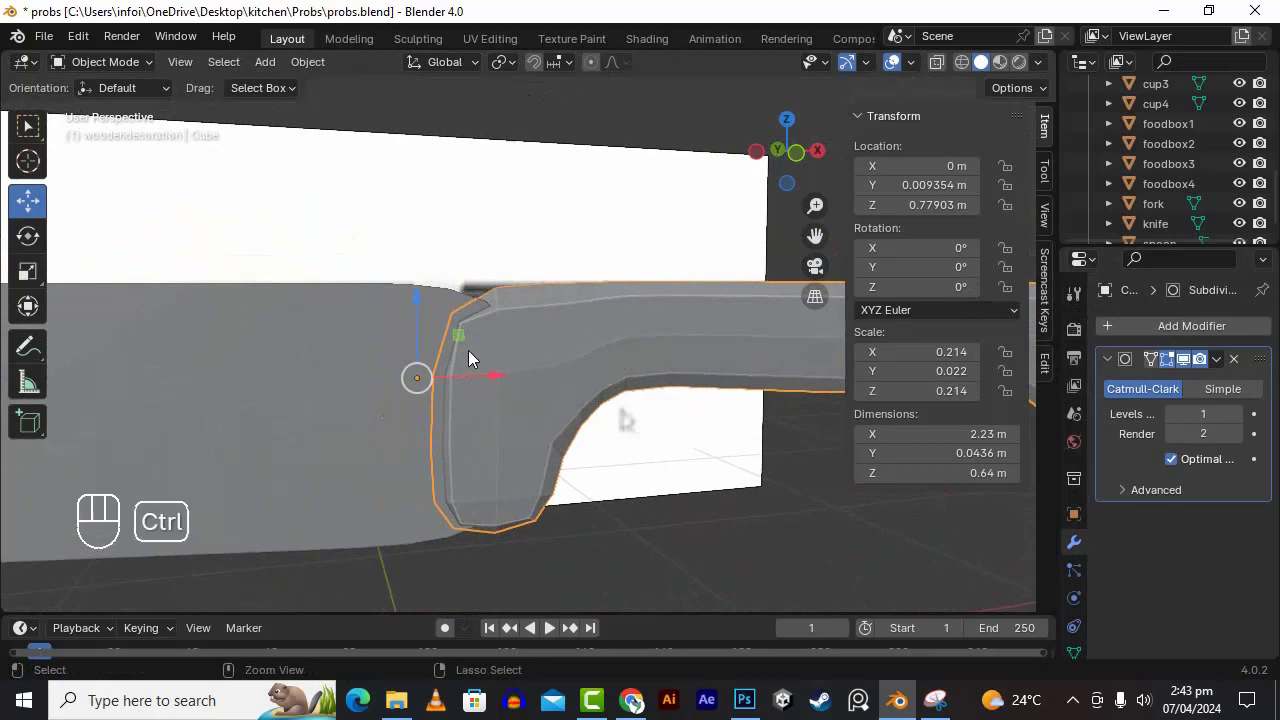
- Cut supporting loops with Ctrl+R near the blade and slide them toward the edge
key(Tab)
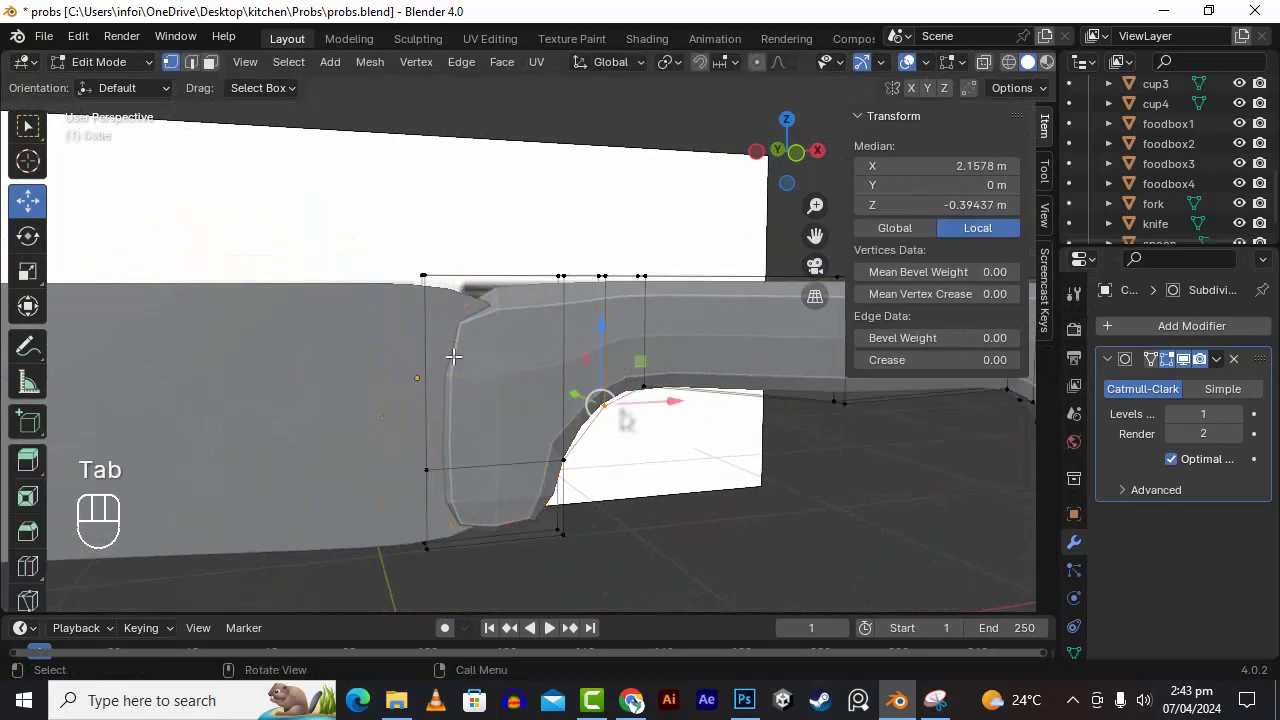
key(ctrl+r)
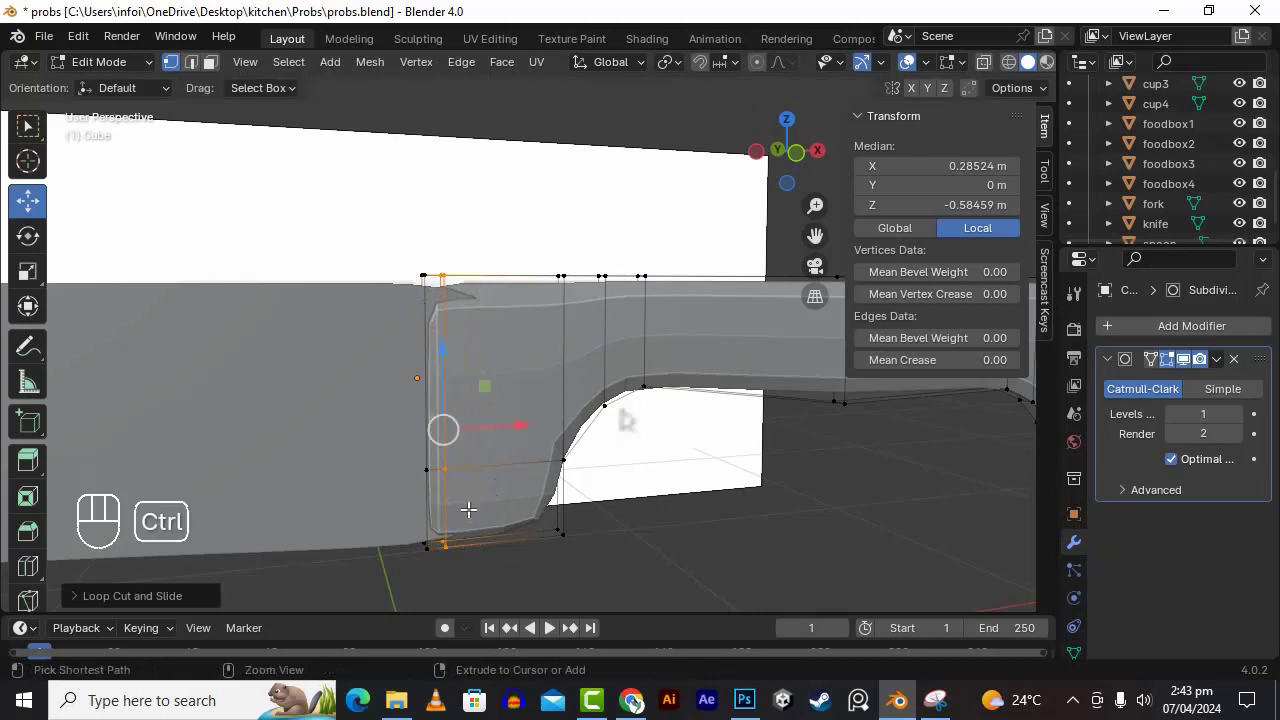
key(ctrl+r)
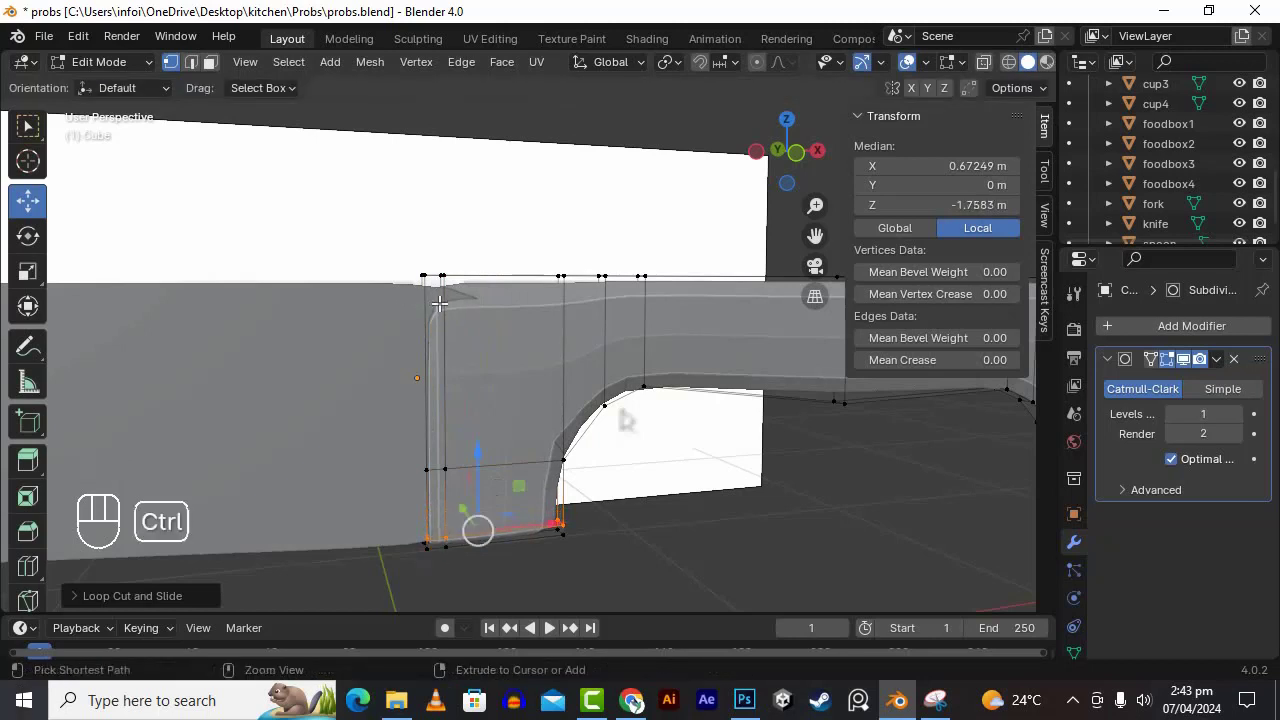
key(ctrl+r)
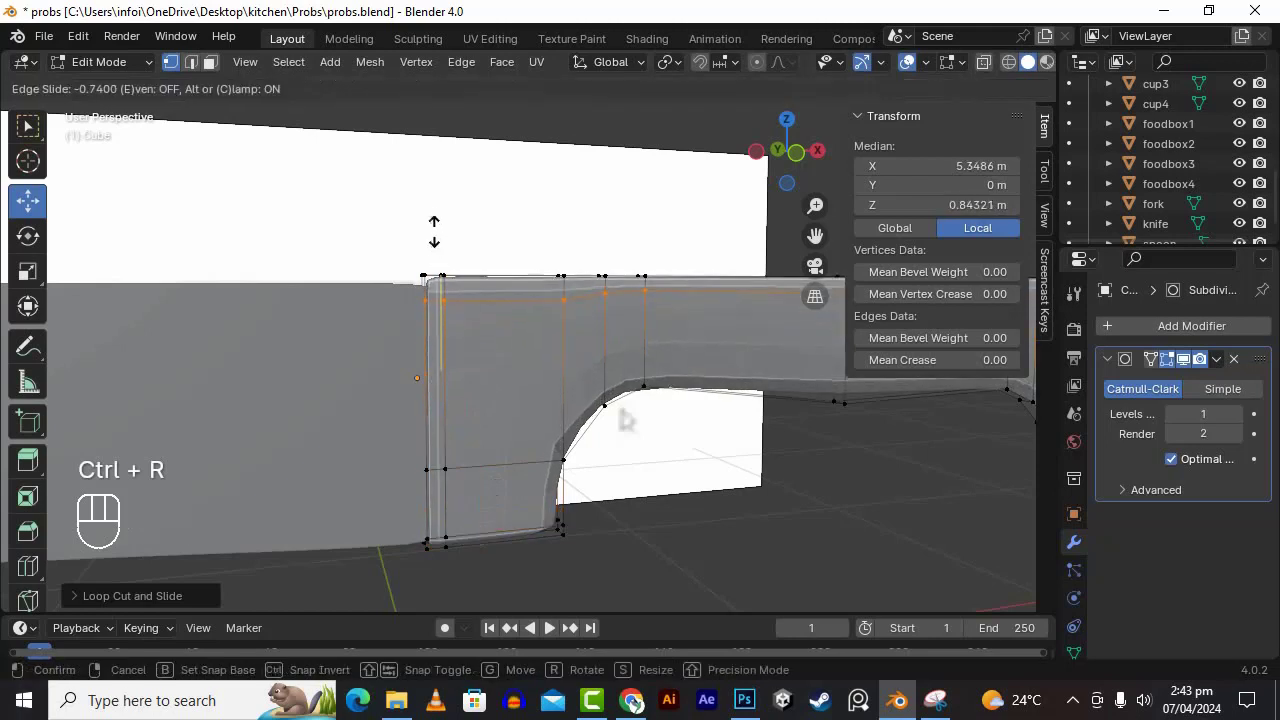
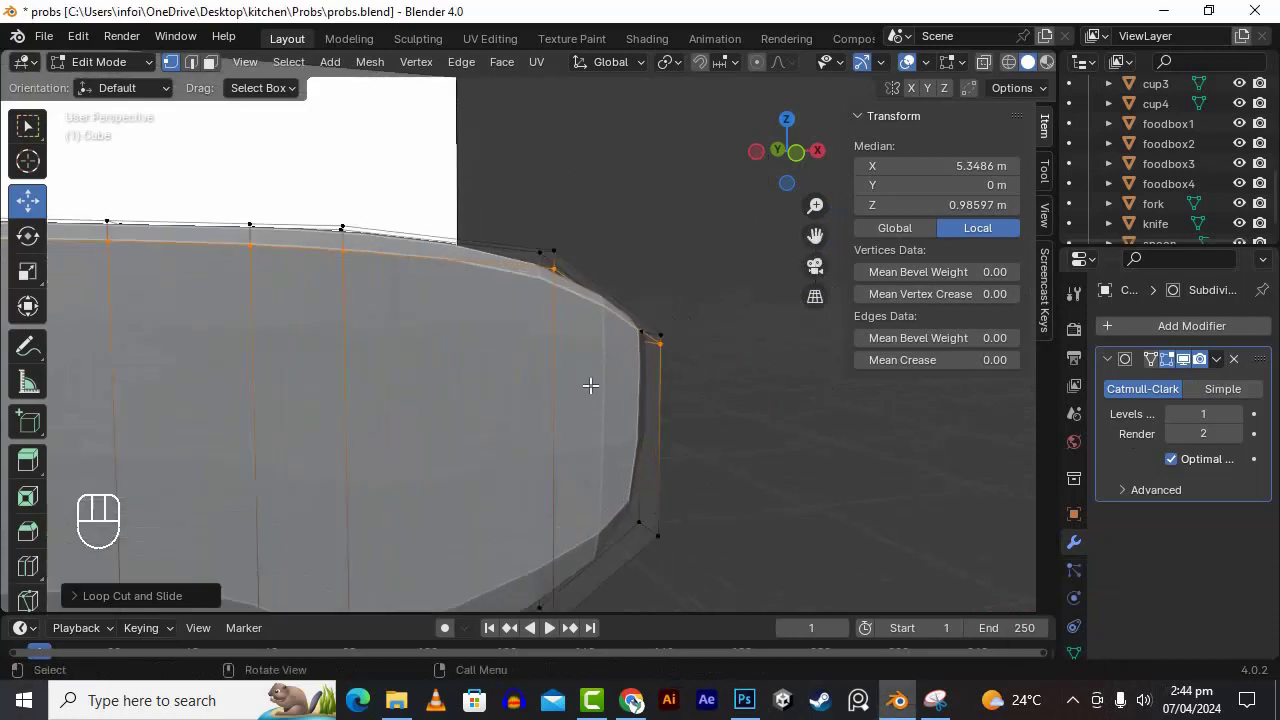
- Slide further loops tight to the border and rounded tip, then return to Object Mode
key(ctrl+r)
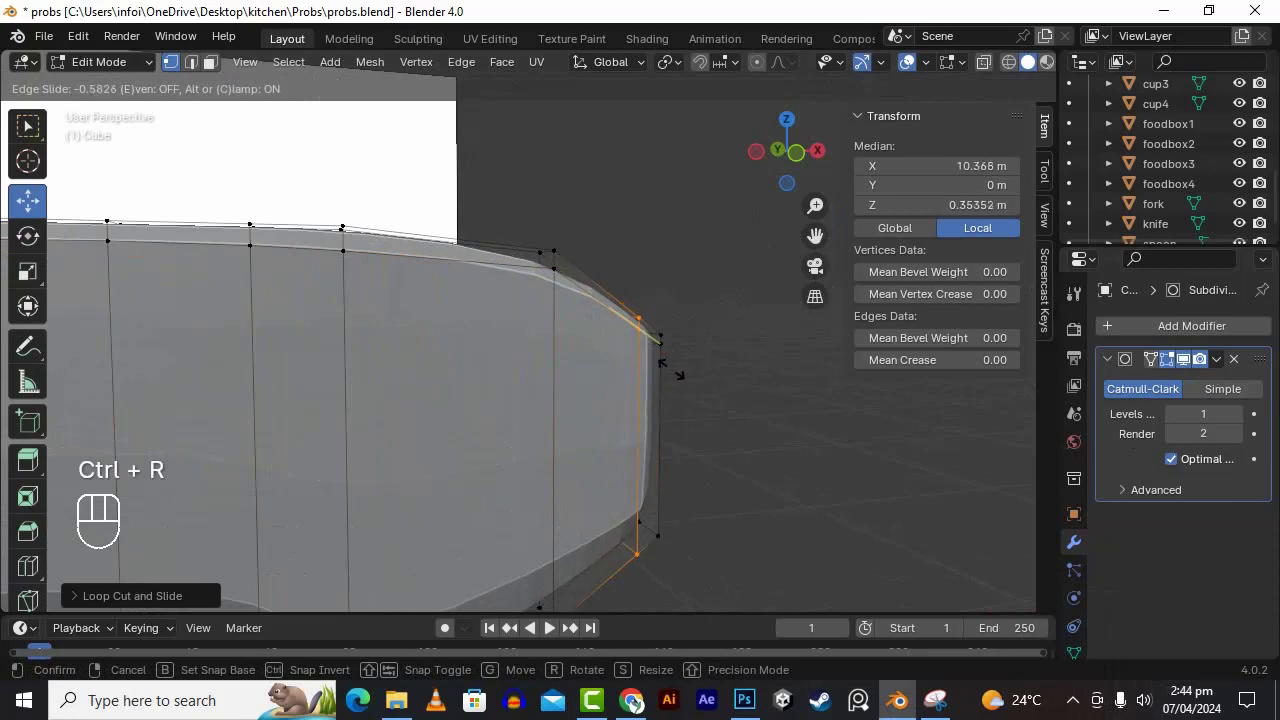
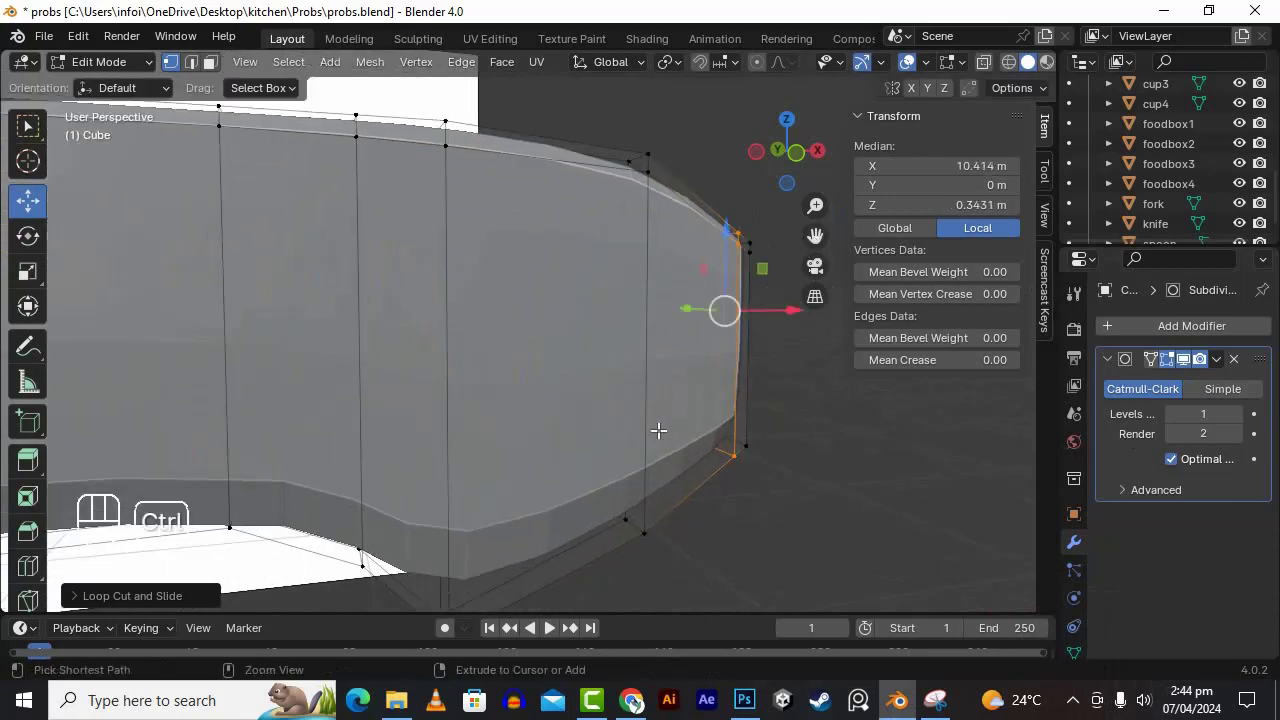
key(ctrl+r)
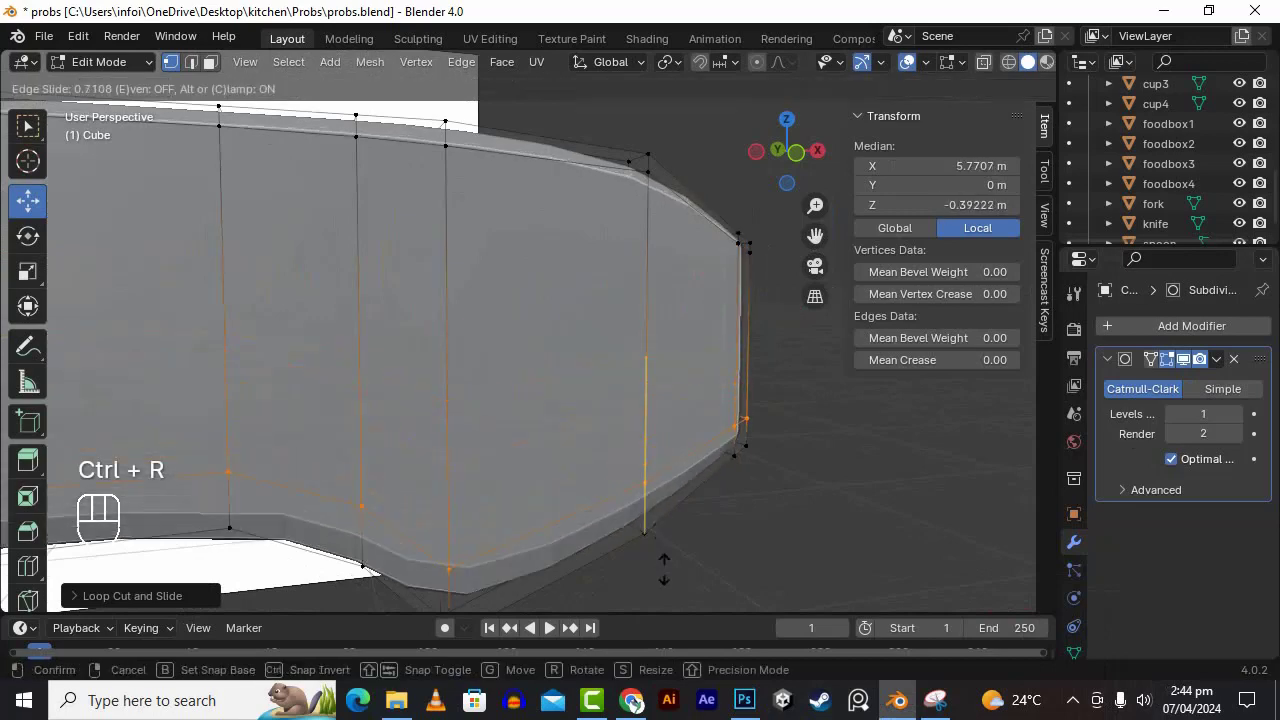
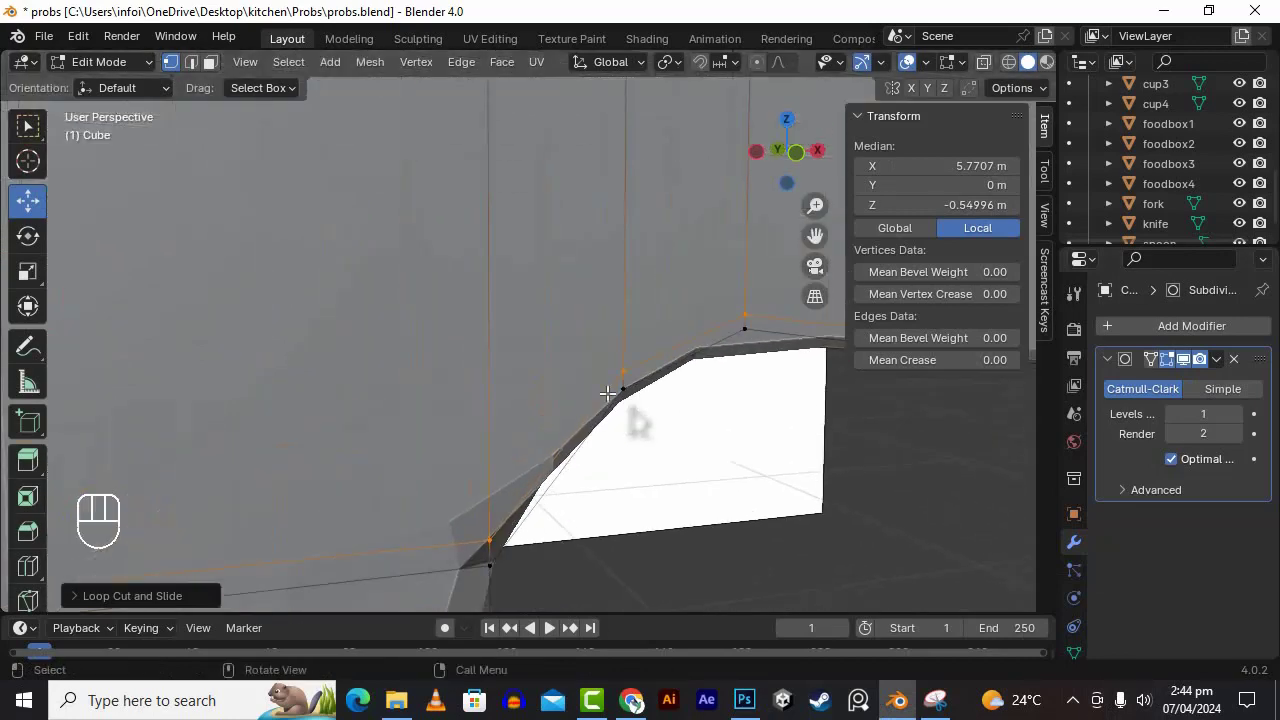
click(814, 233)
key(Tab)
- Reselect the knife piece and orbit to inspect its rounded edge before applying the modifier
click(464, 277)
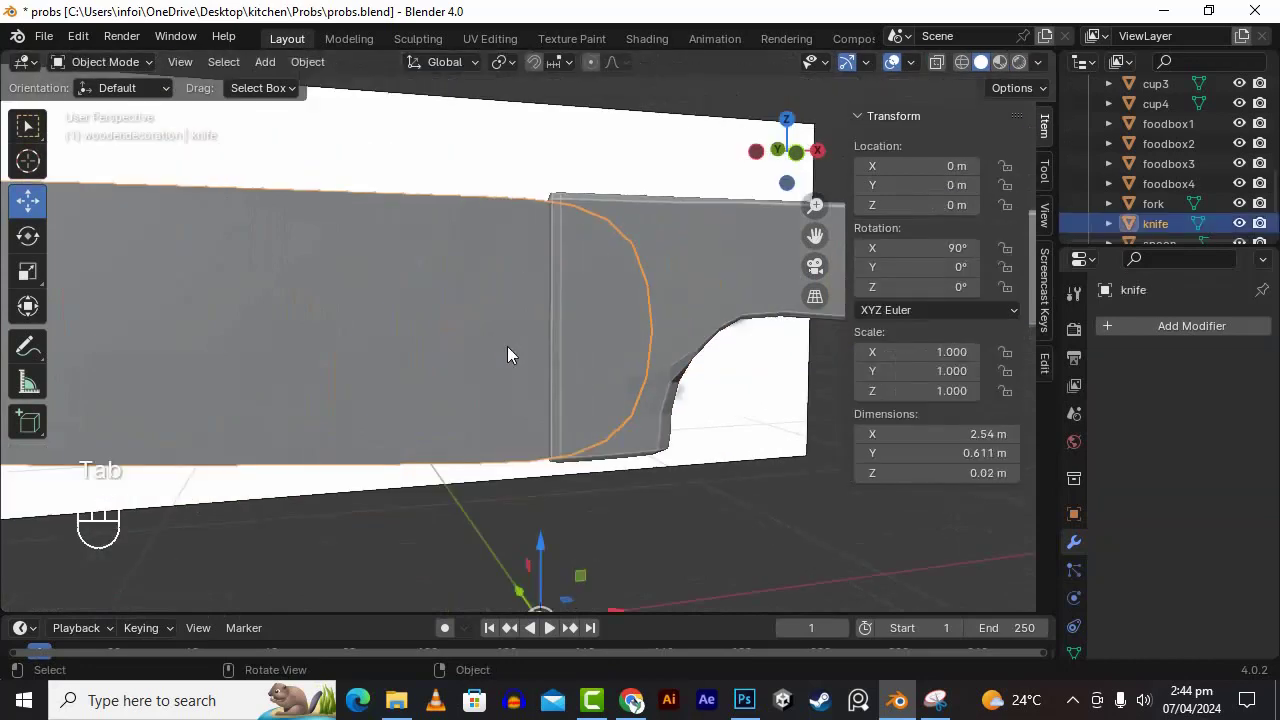
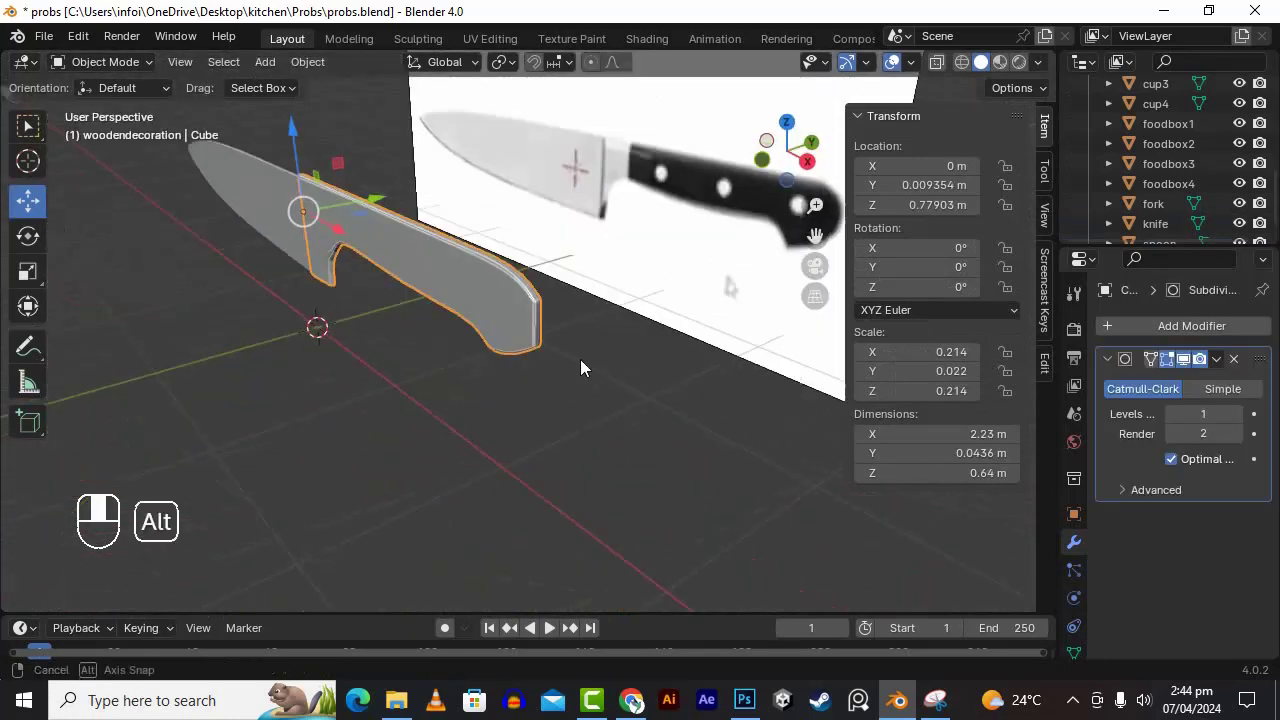
drag(583, 377, 758, 362)
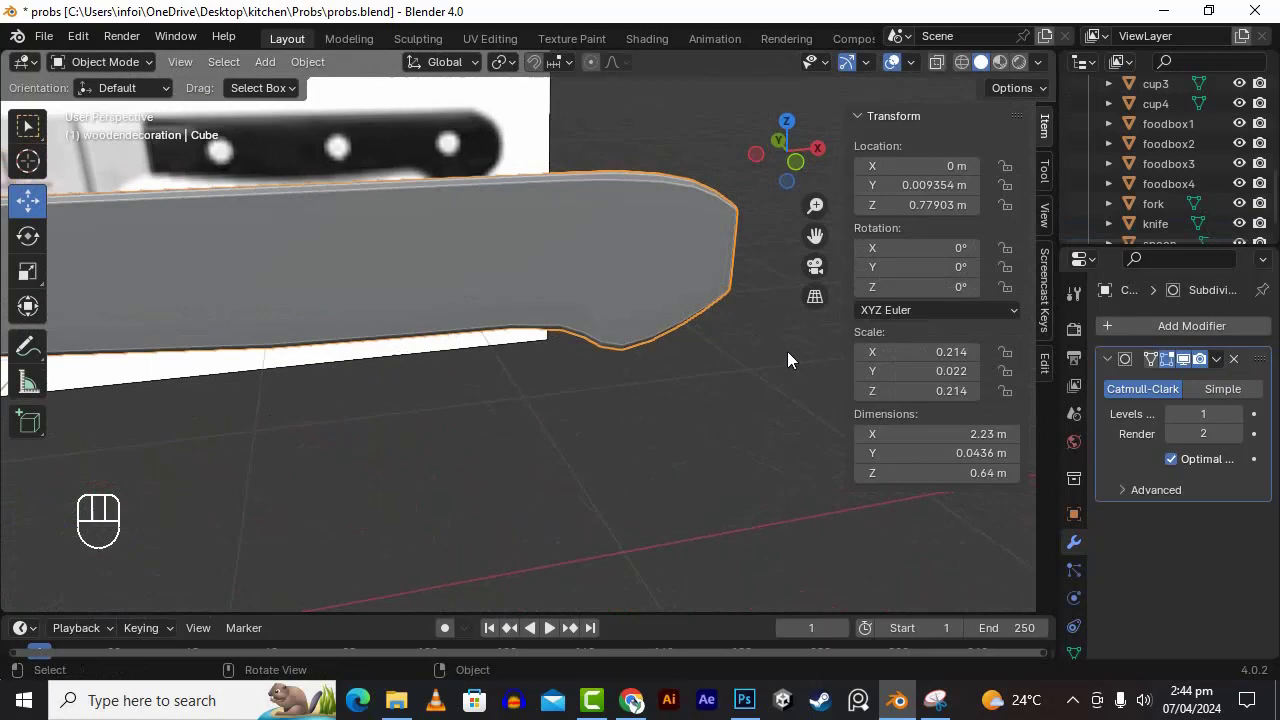
drag(1223, 371, 1161, 392)
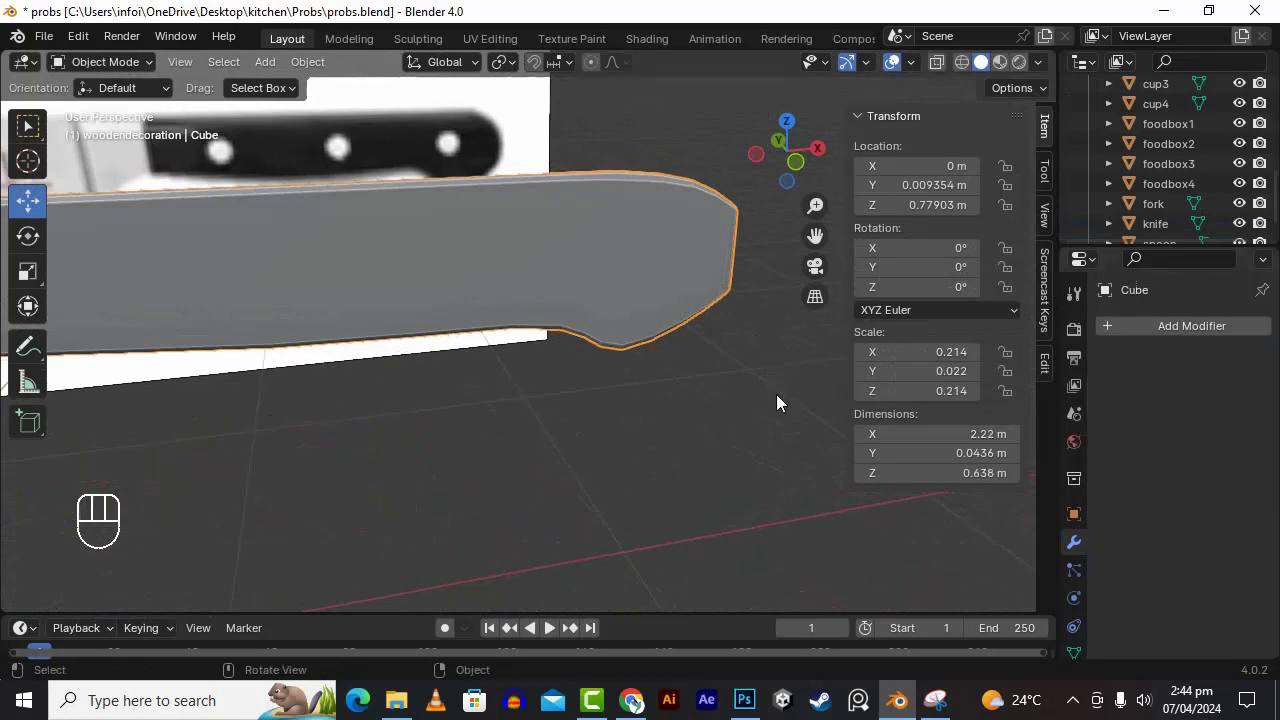
- Apply the Subdivision Surface with Ctrl+A and orbit around the blade's top outline
click(1121, 336)
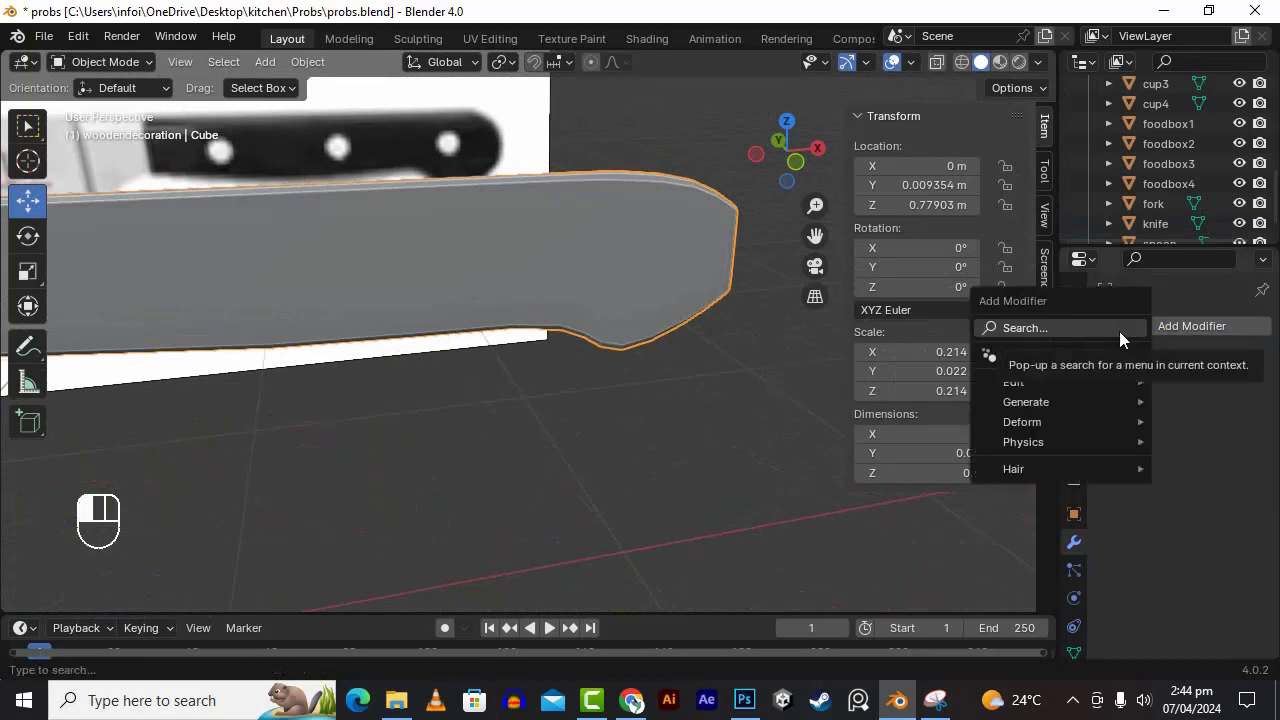
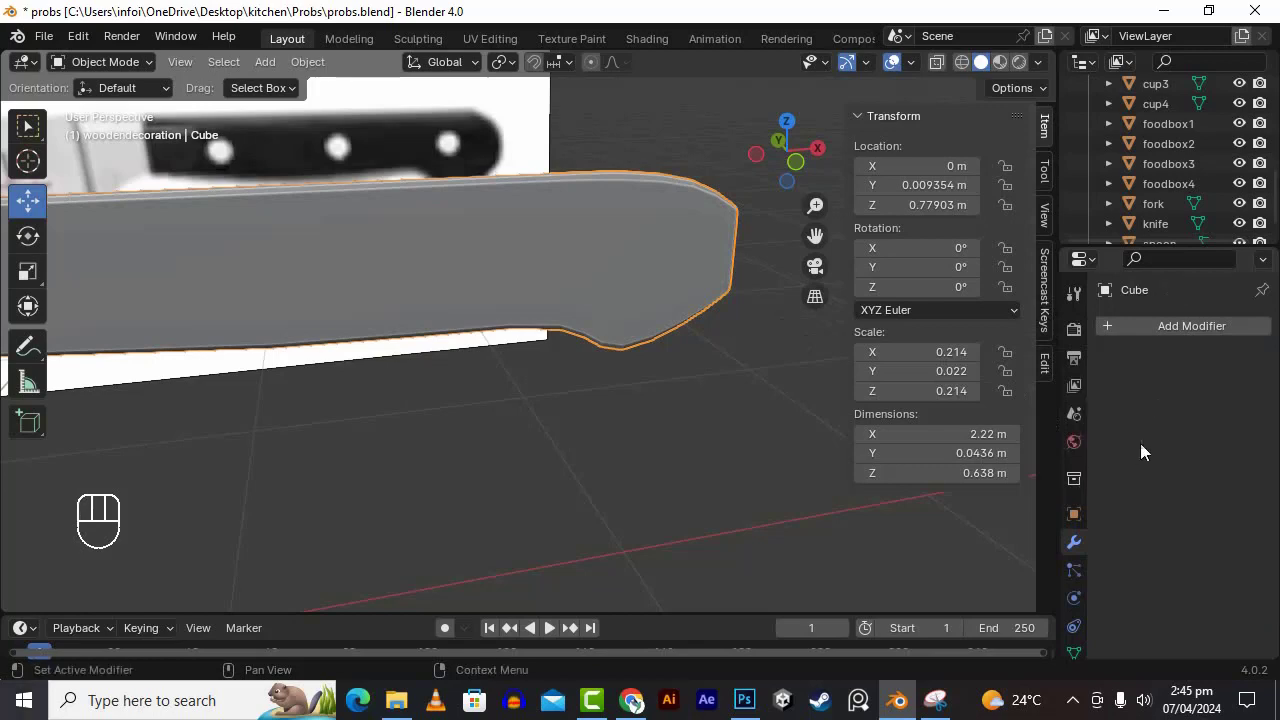
drag(664, 268, 656, 312)
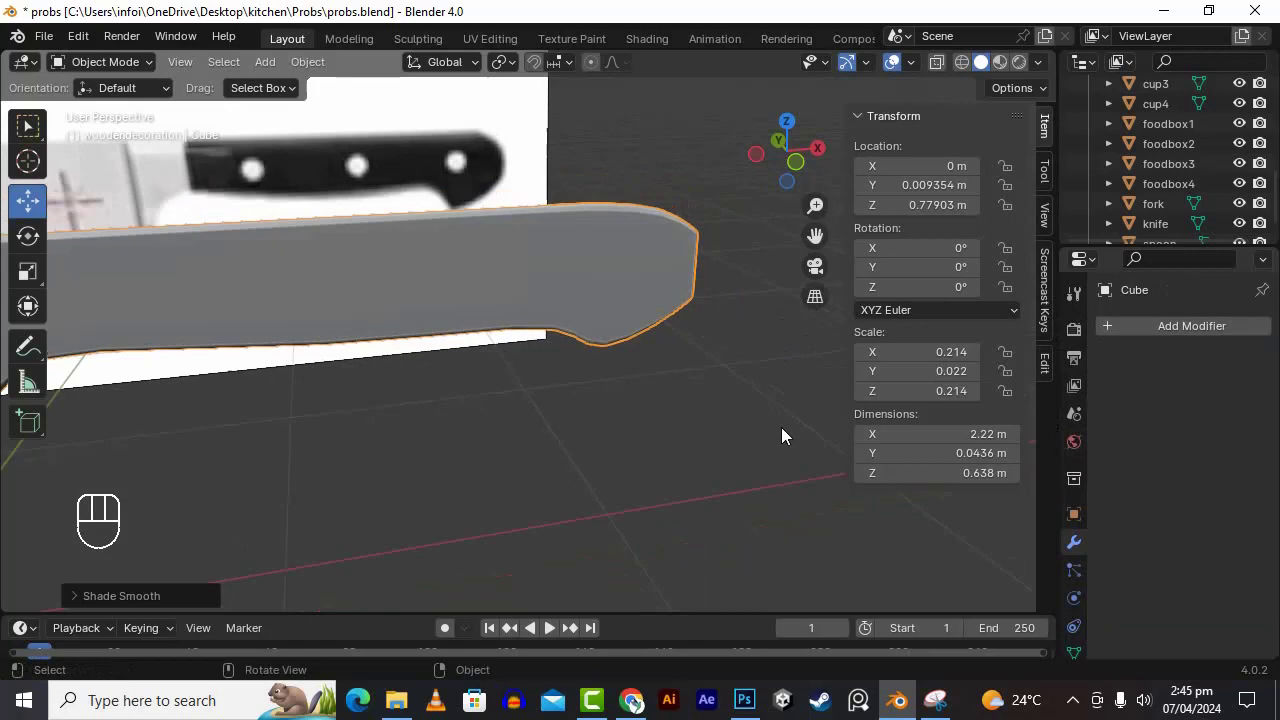
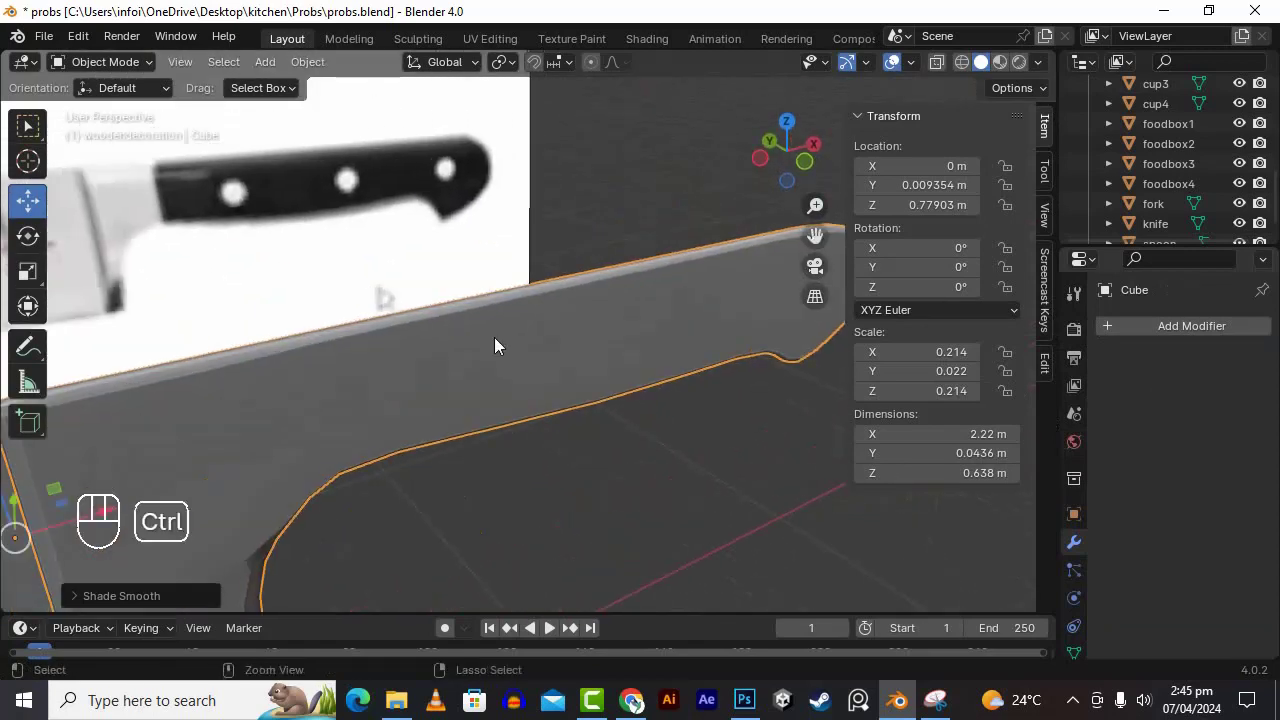
key(ctrl+a)
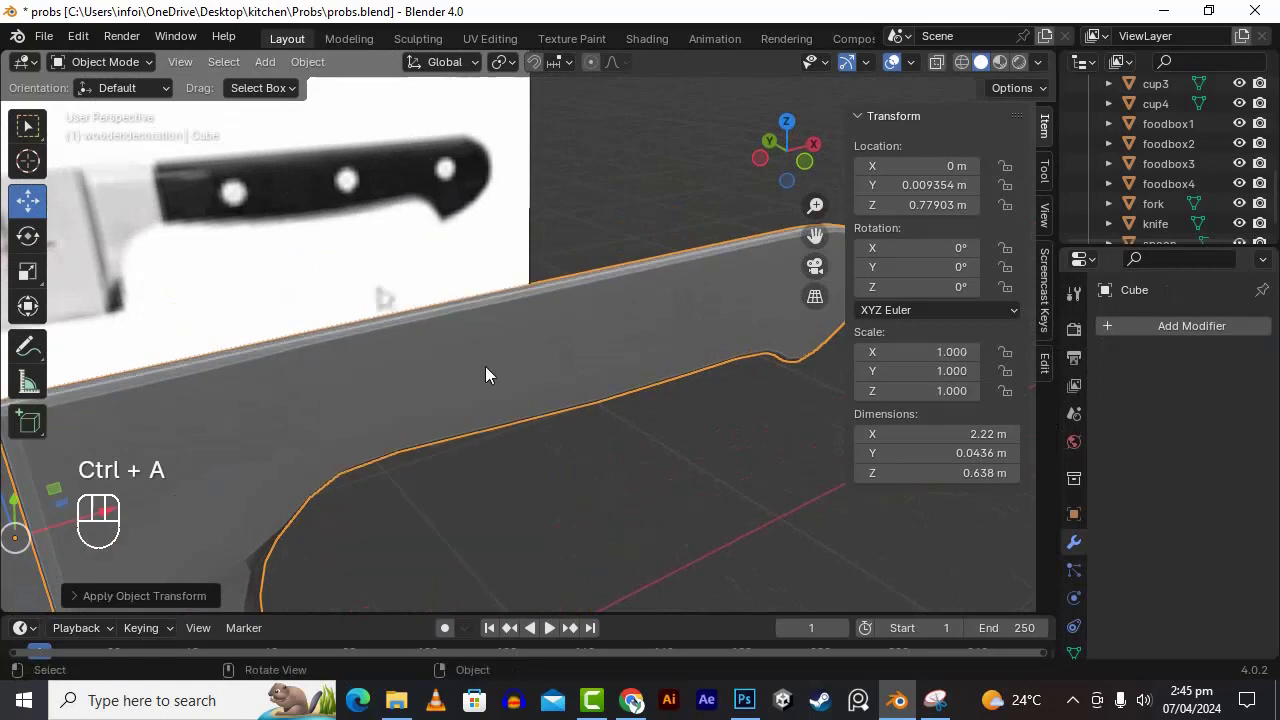
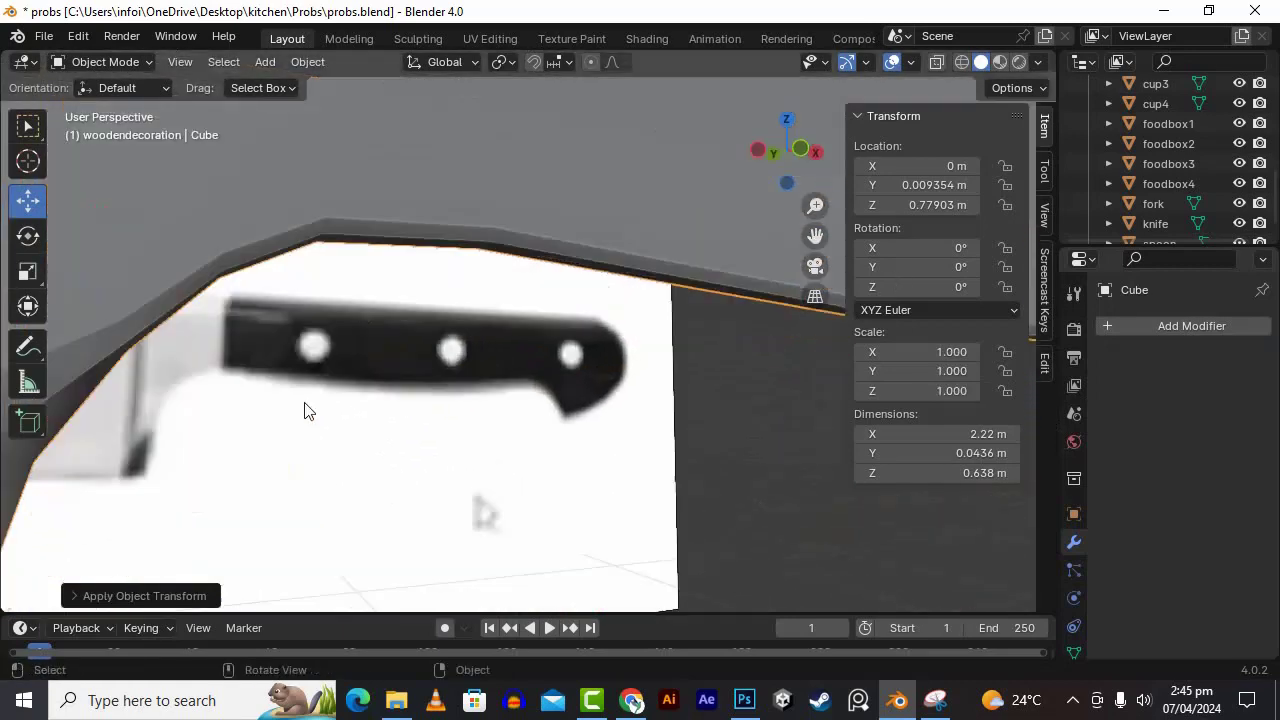
middle_click(378, 406)
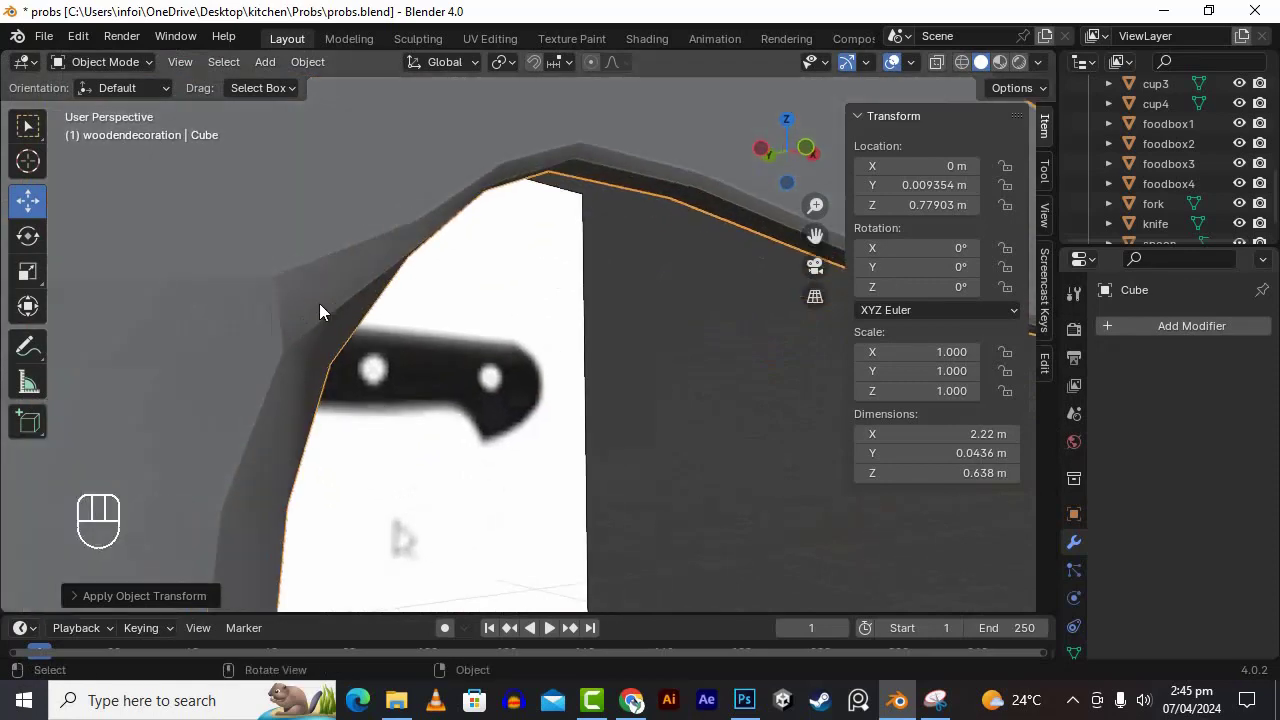
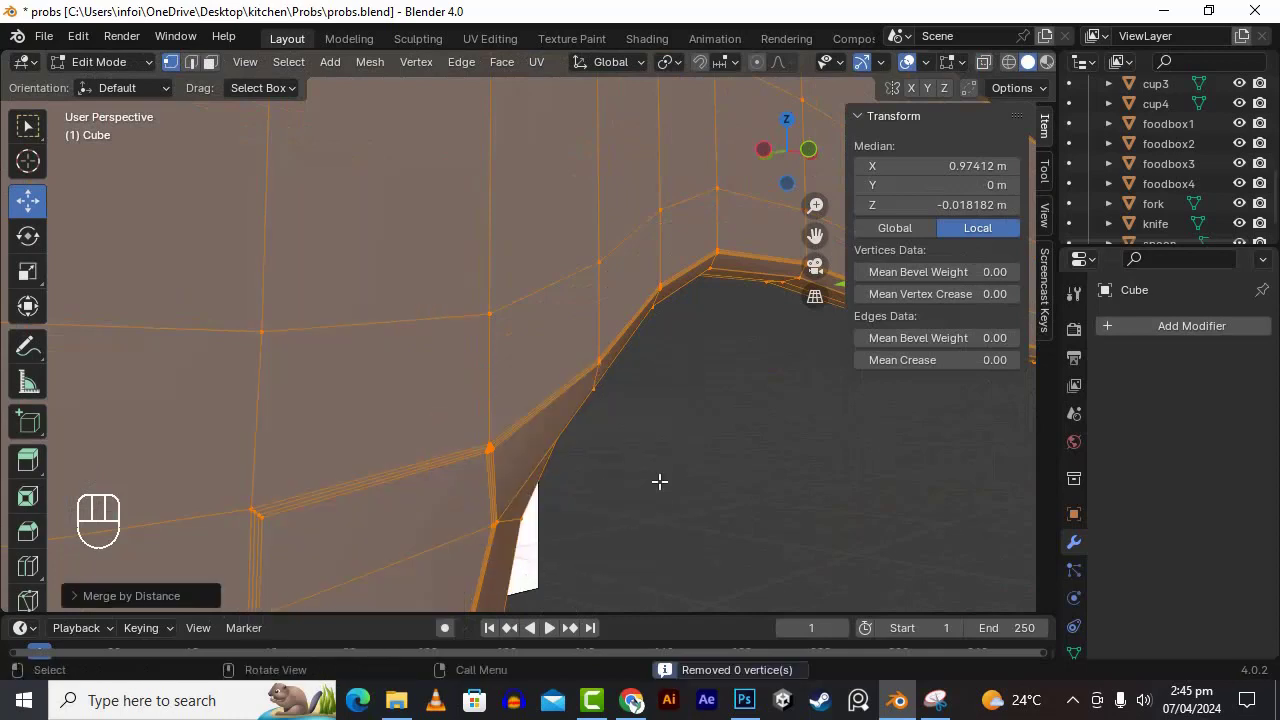
- Leave mesh editing of the blade and orbit to view the knife from the side
key(Tab)
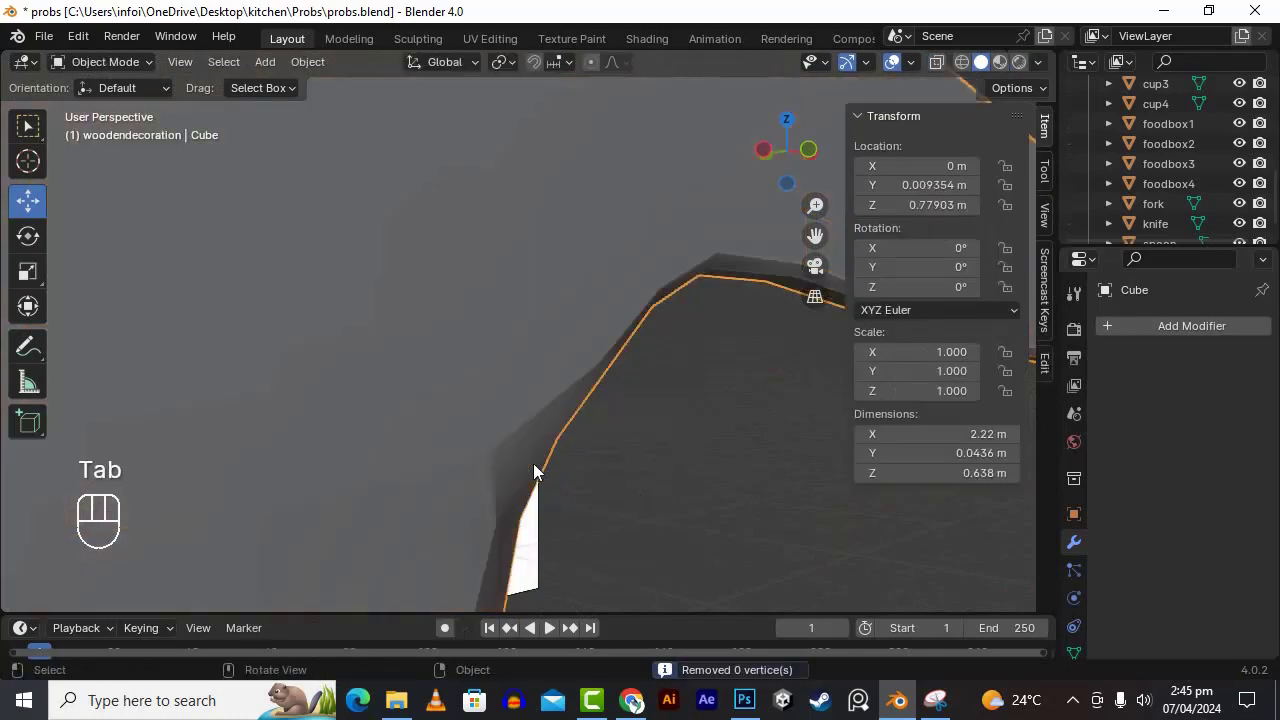
key(Tab)
key(Tab)
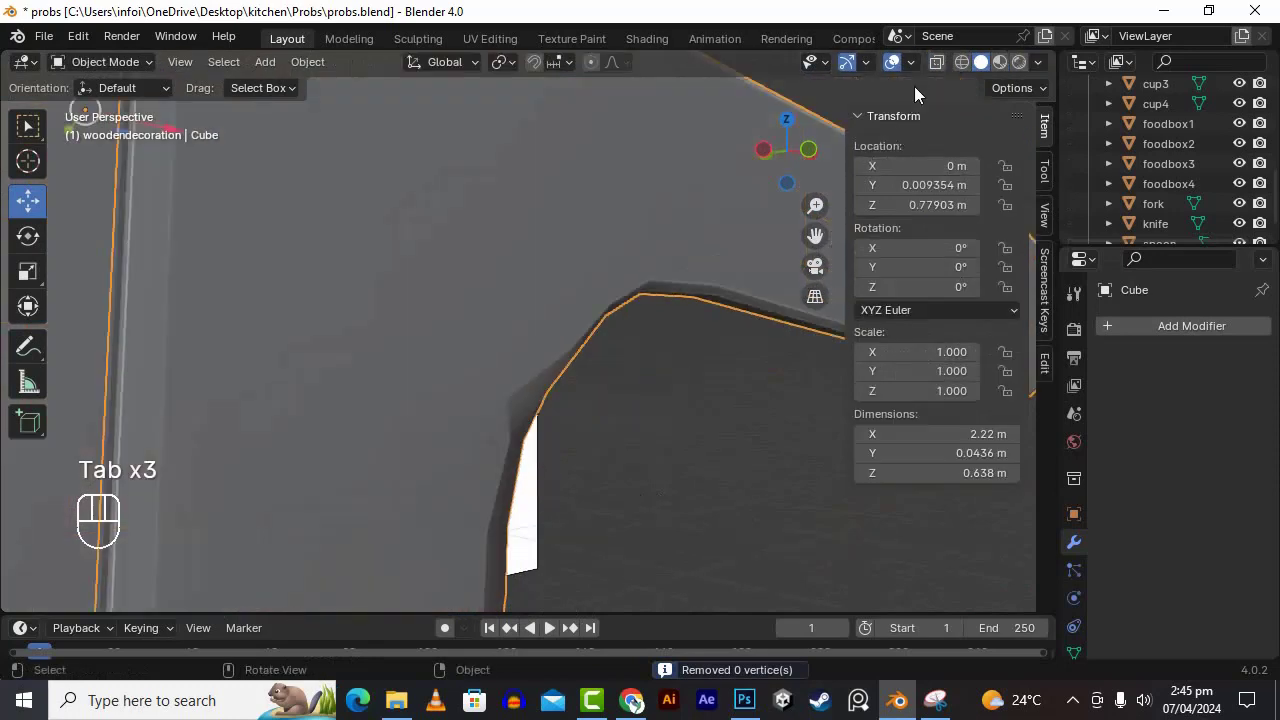
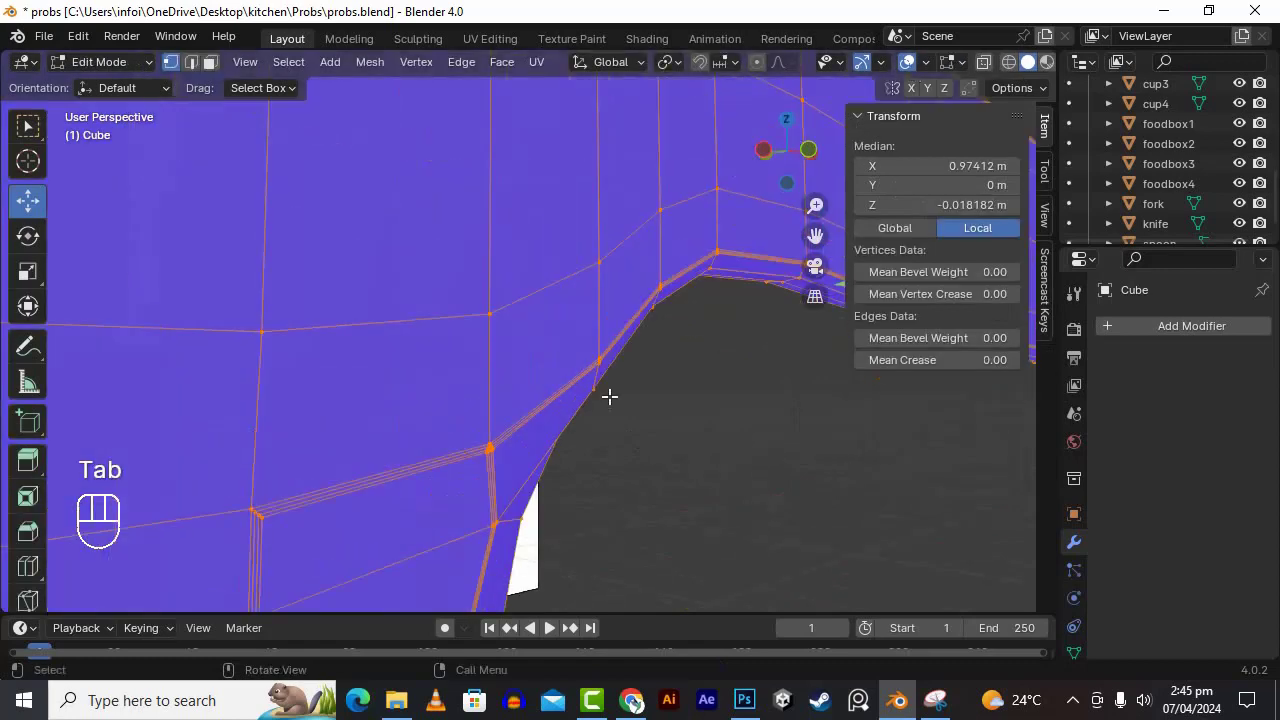
key(Tab)
drag(916, 70, 697, 435)
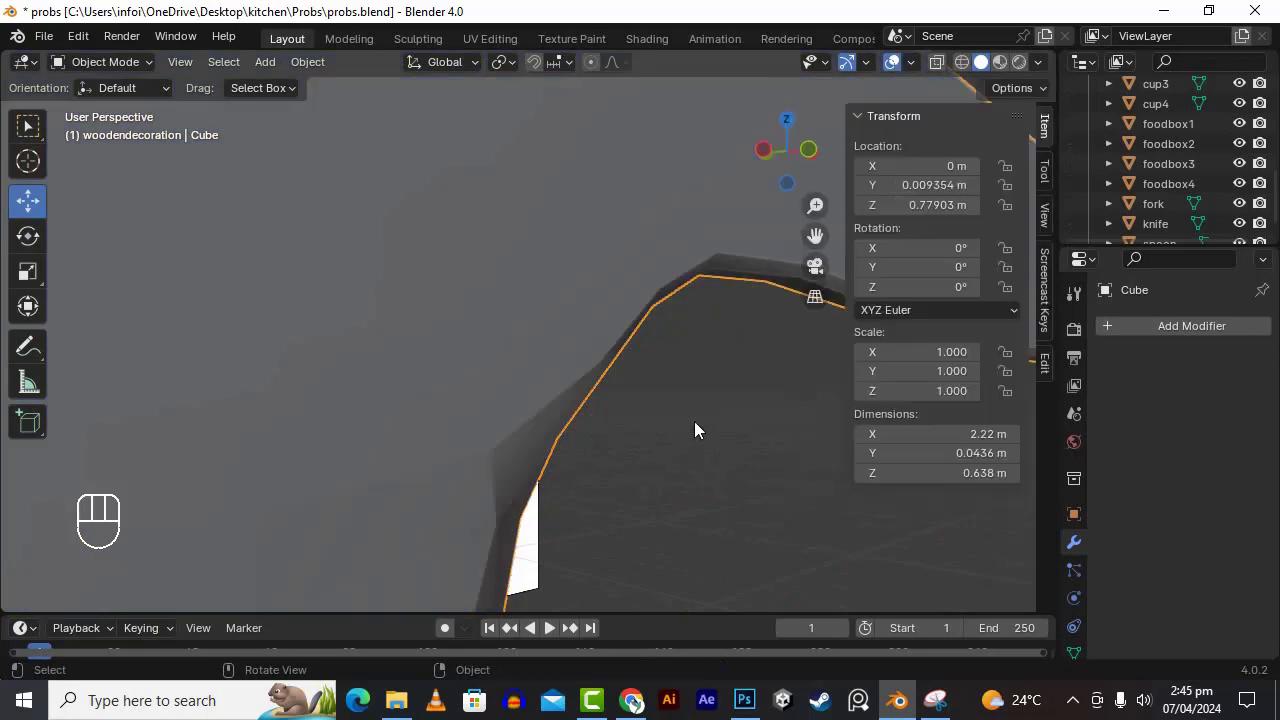
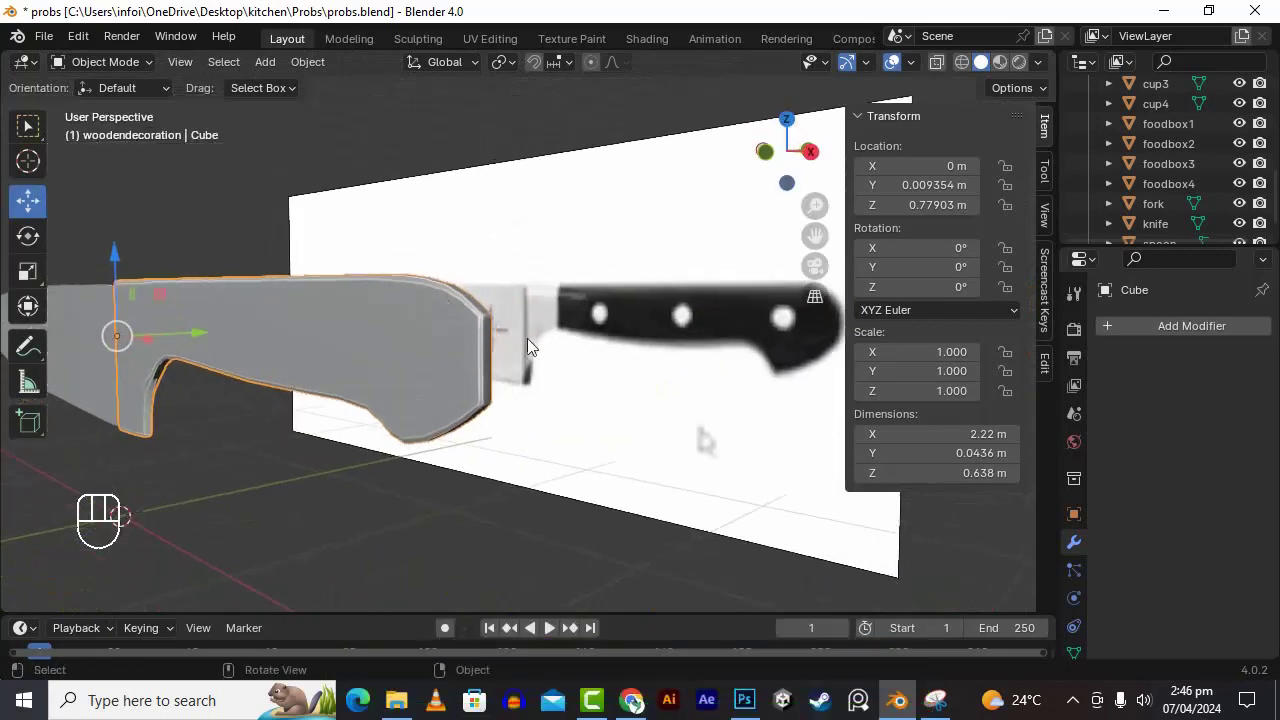
drag(677, 402, 741, 390)
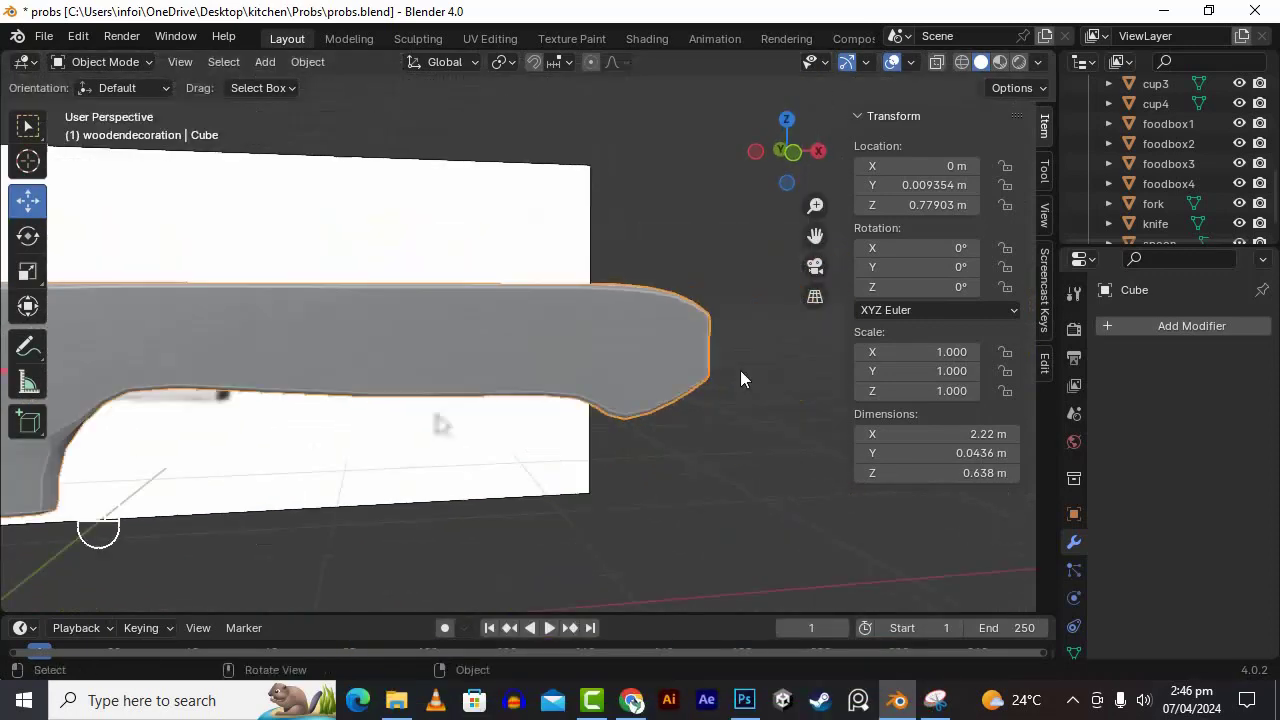
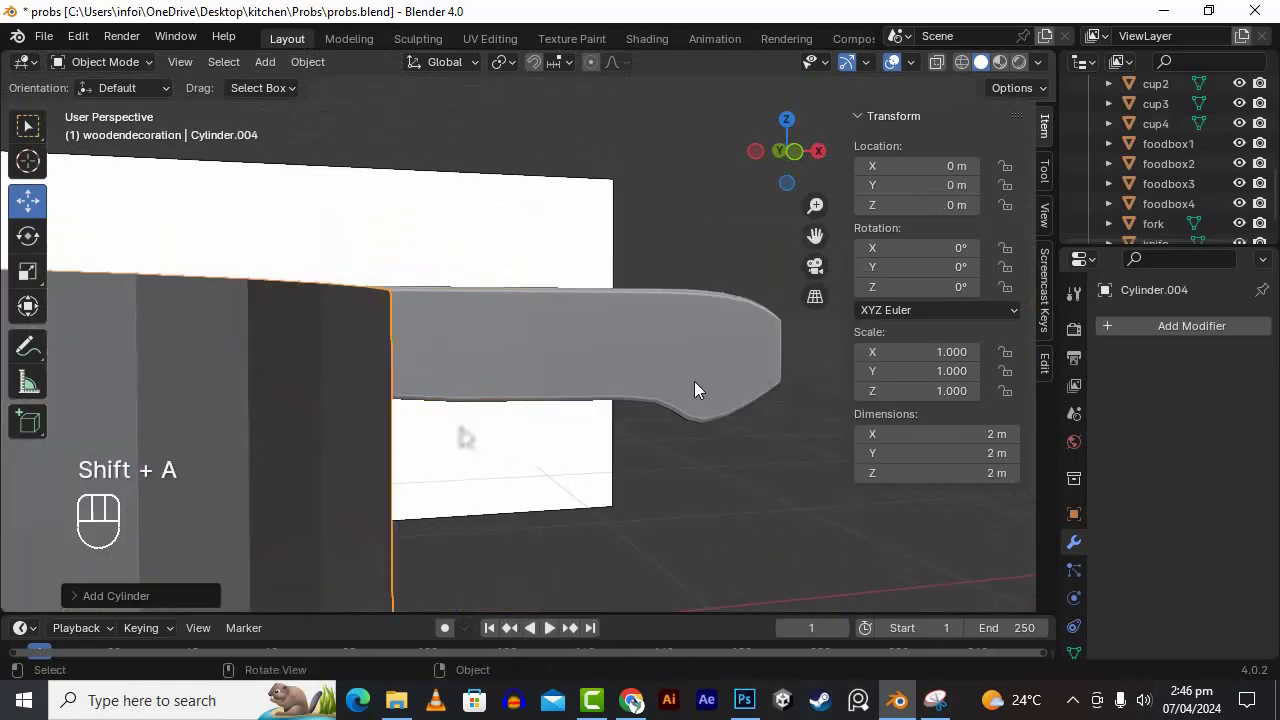
- Rotate the new cylinder 90° on X and move it up to the blade's top edge
key(r)
key(x)
key(KP_9)
key(KP_0)
key(Return)
key(s)
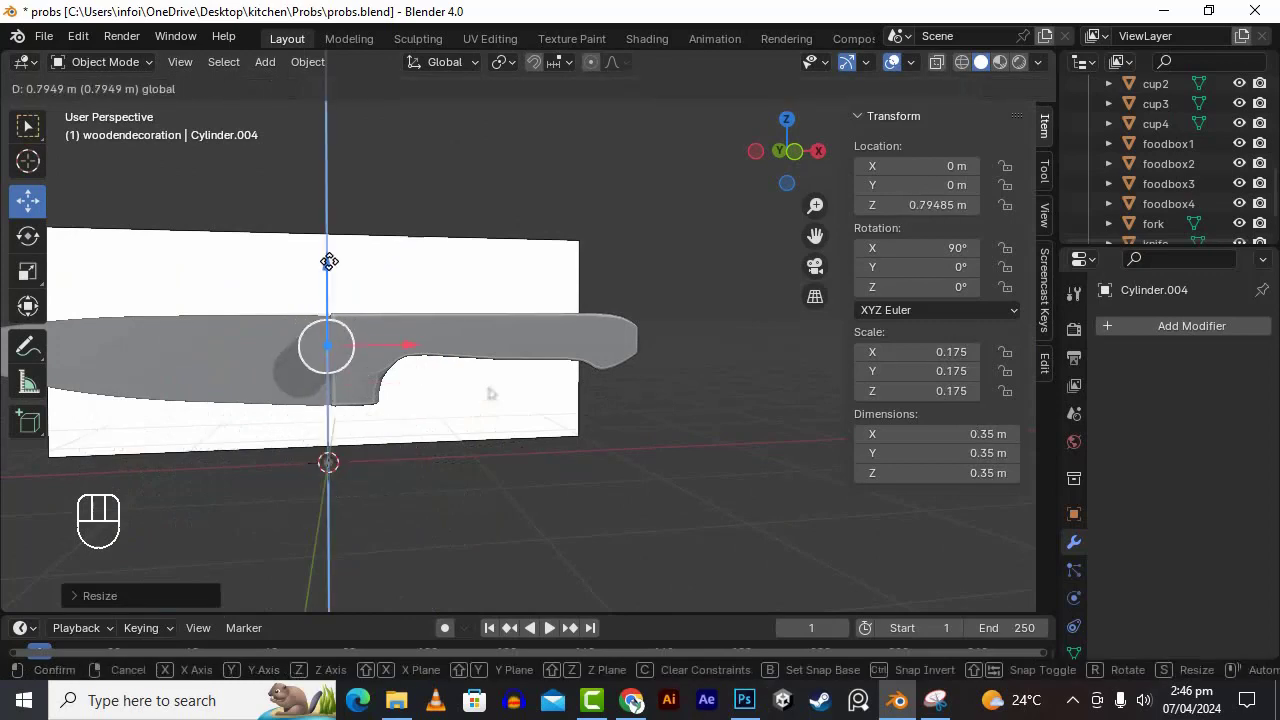
click(409, 346)
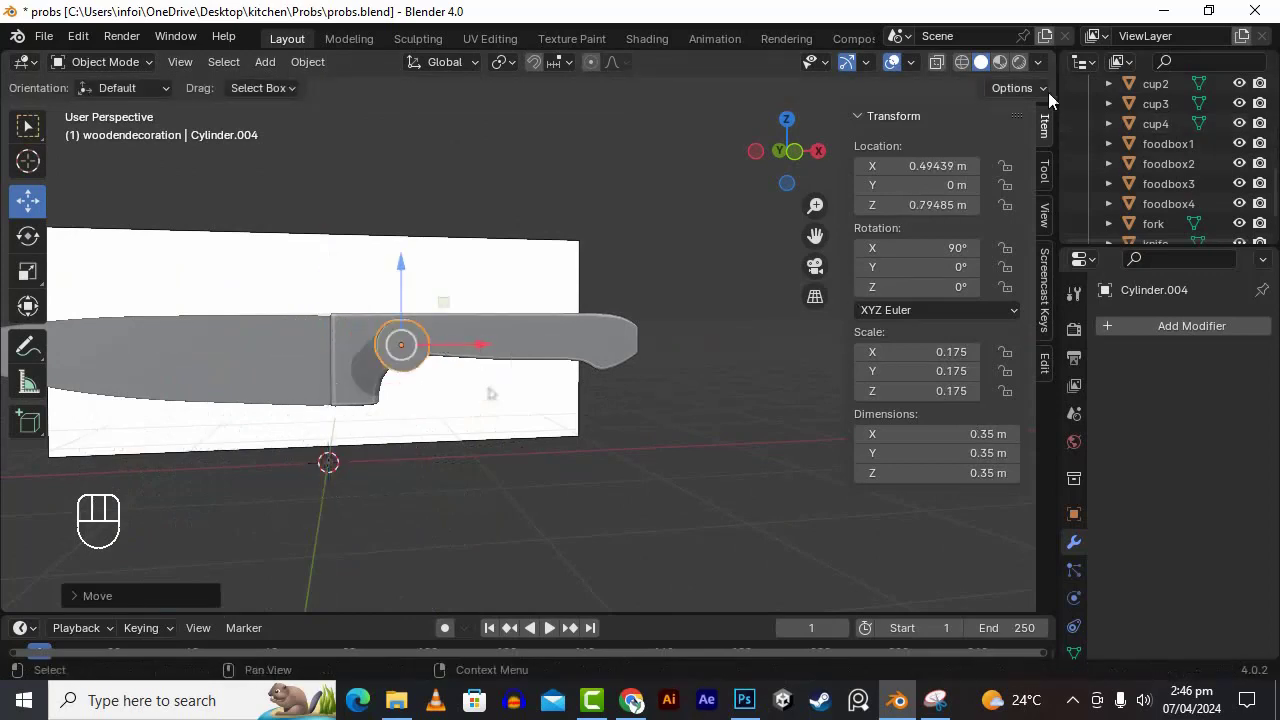
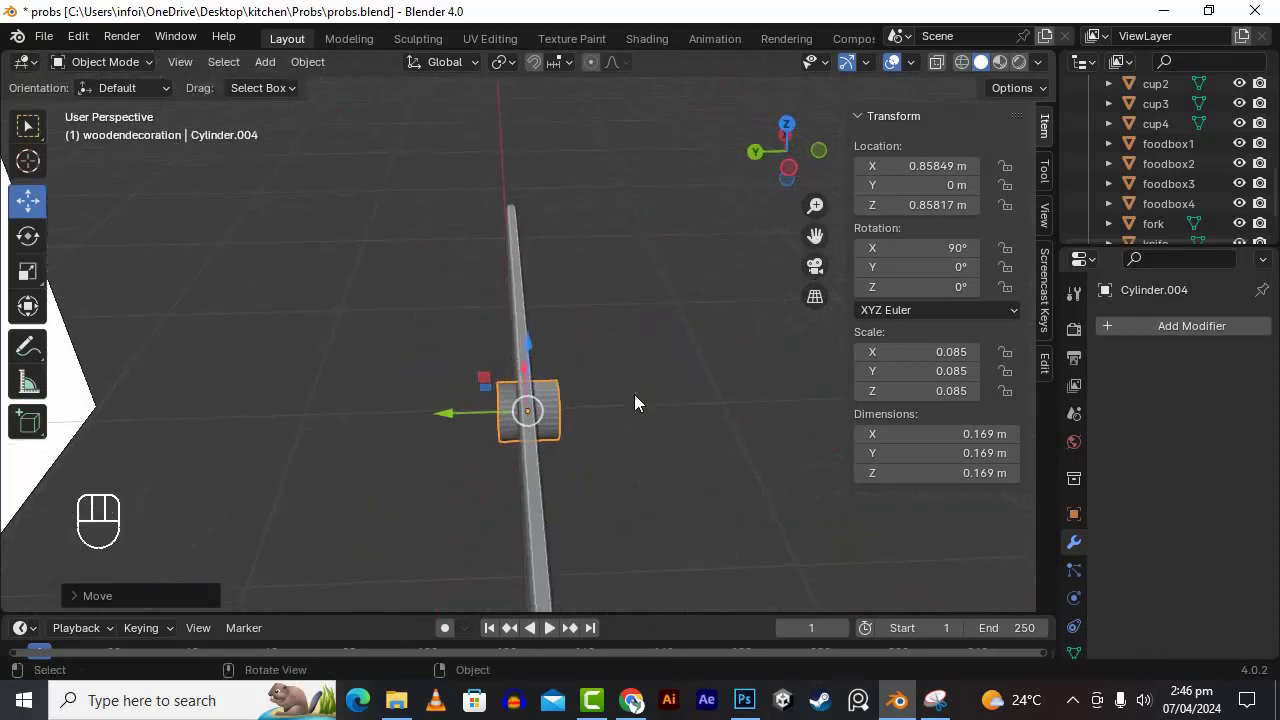
- Scale the rod along Y to thin it and nudge it about 0.009 m sideways
key(s)
key(y)
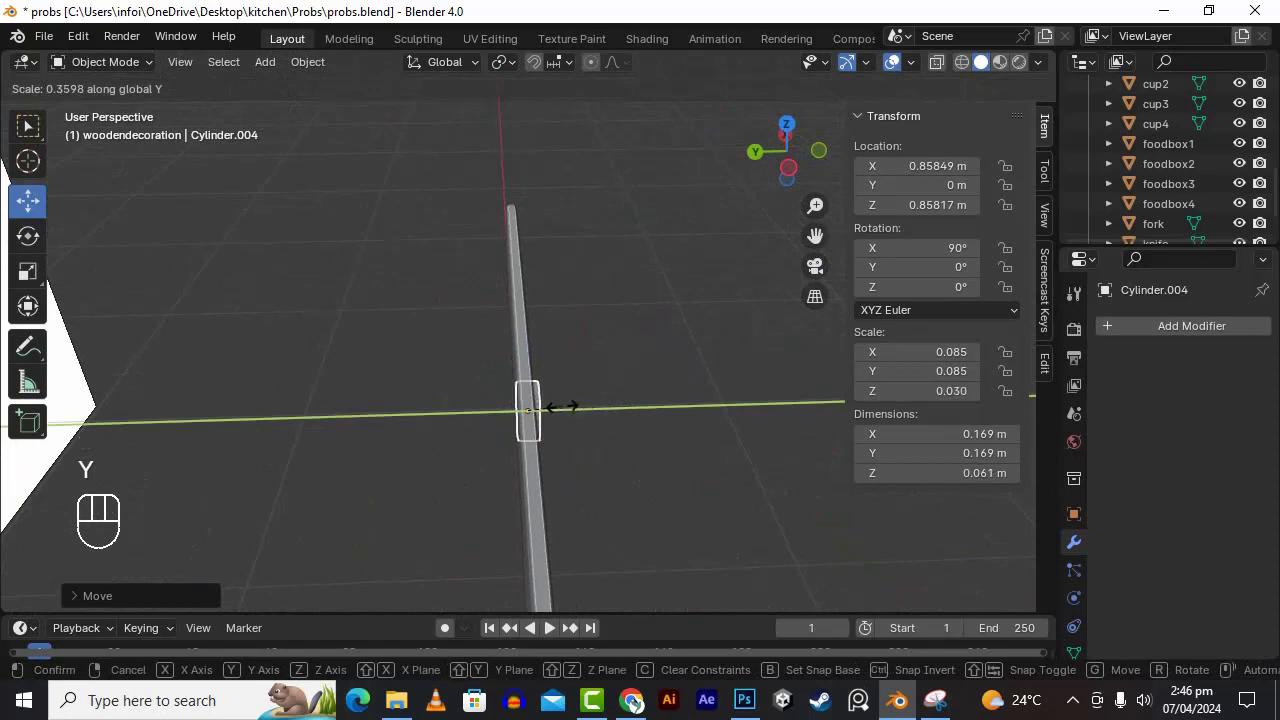
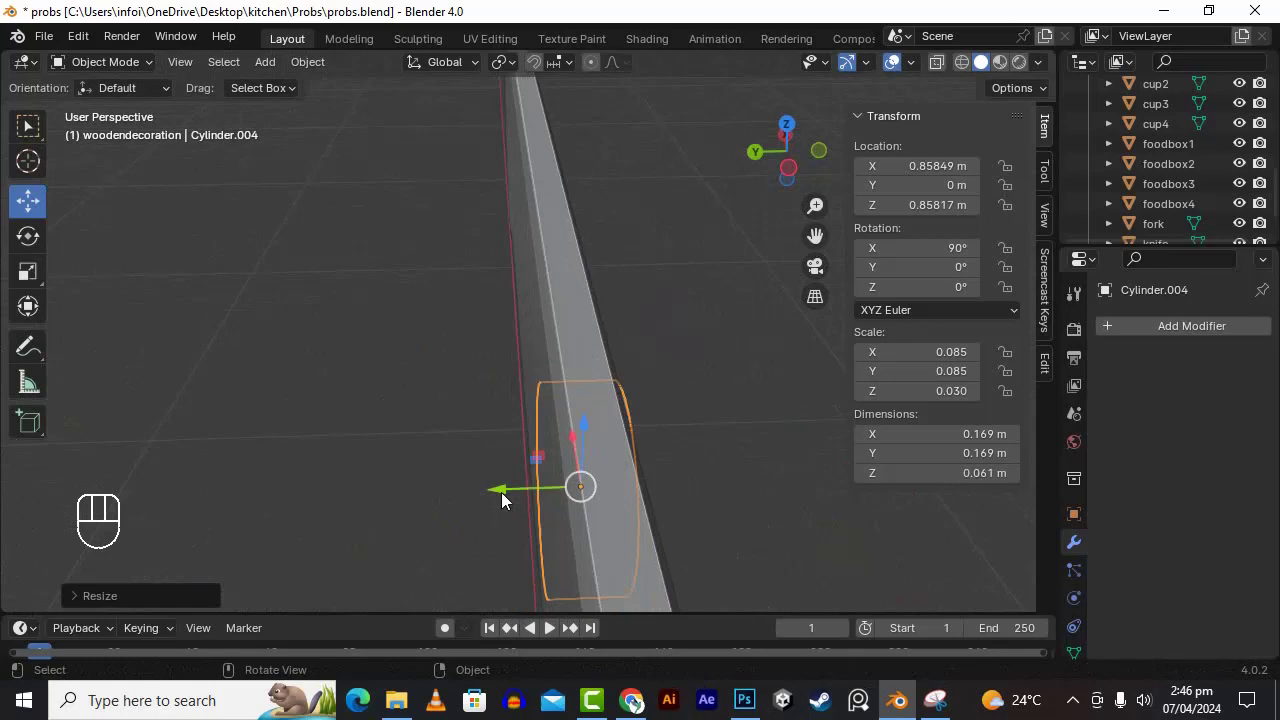
drag(485, 509, 478, 510)
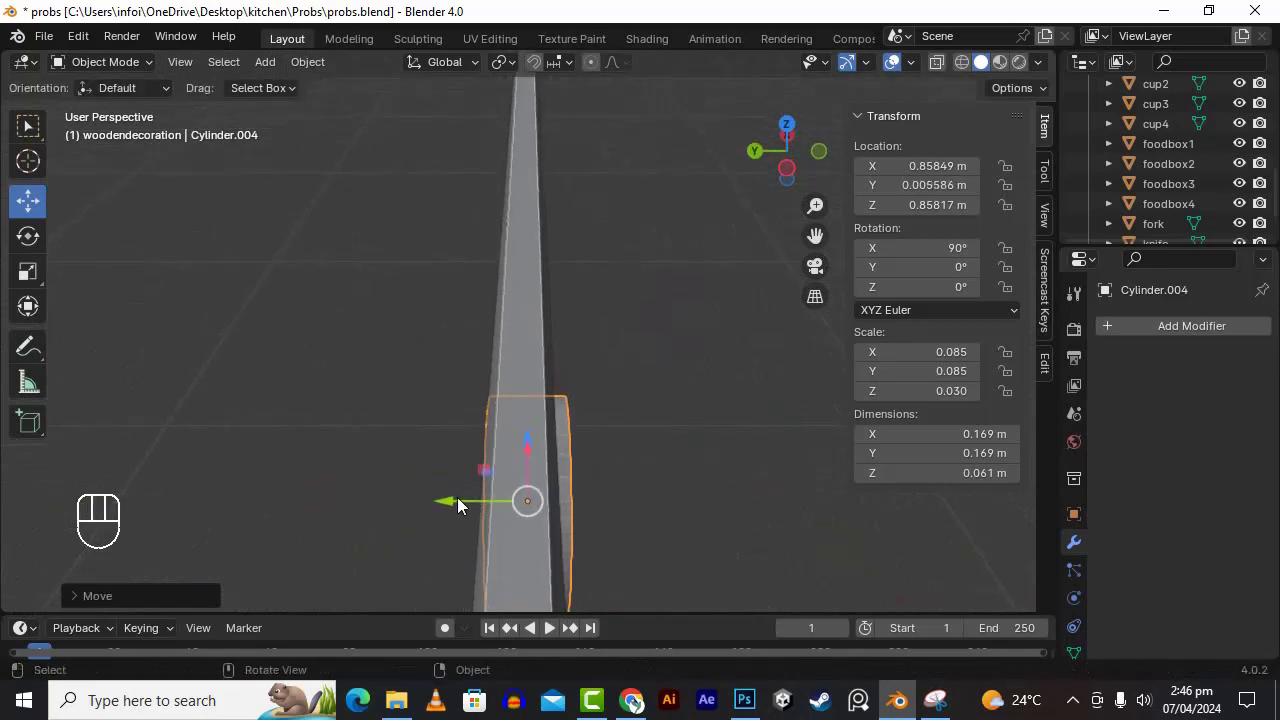
click(451, 503)
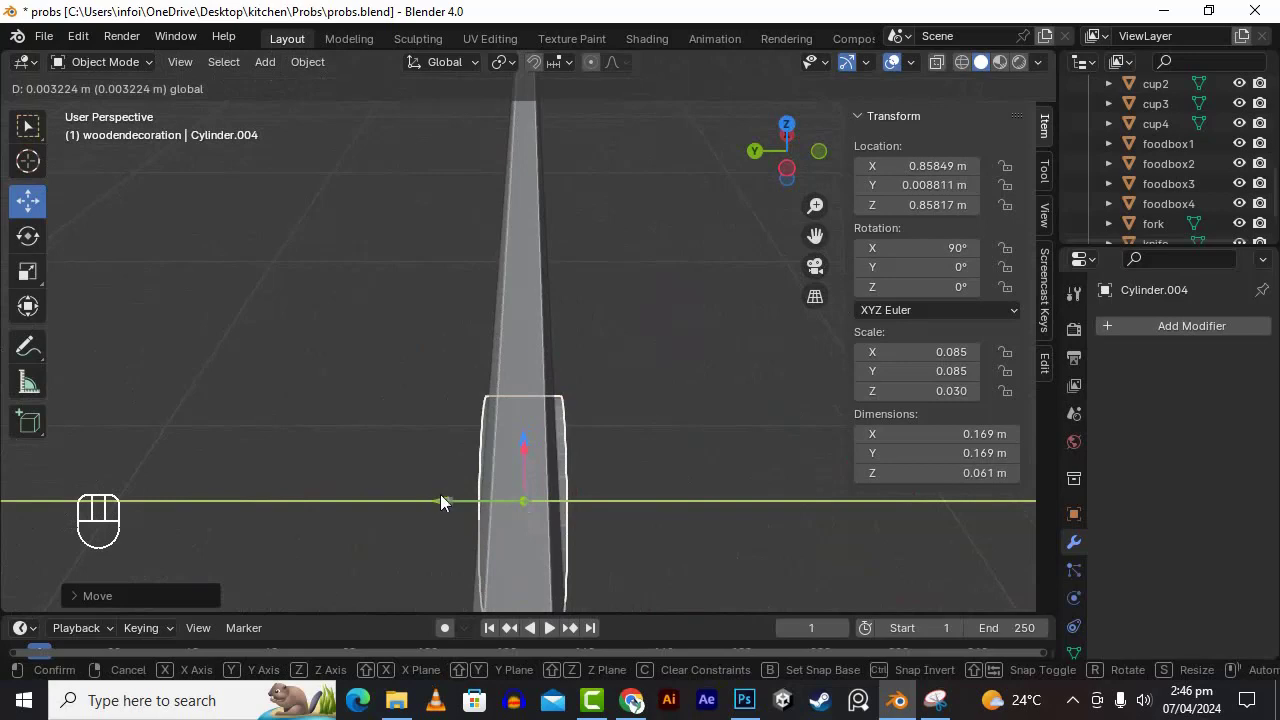
drag(659, 492, 584, 460)
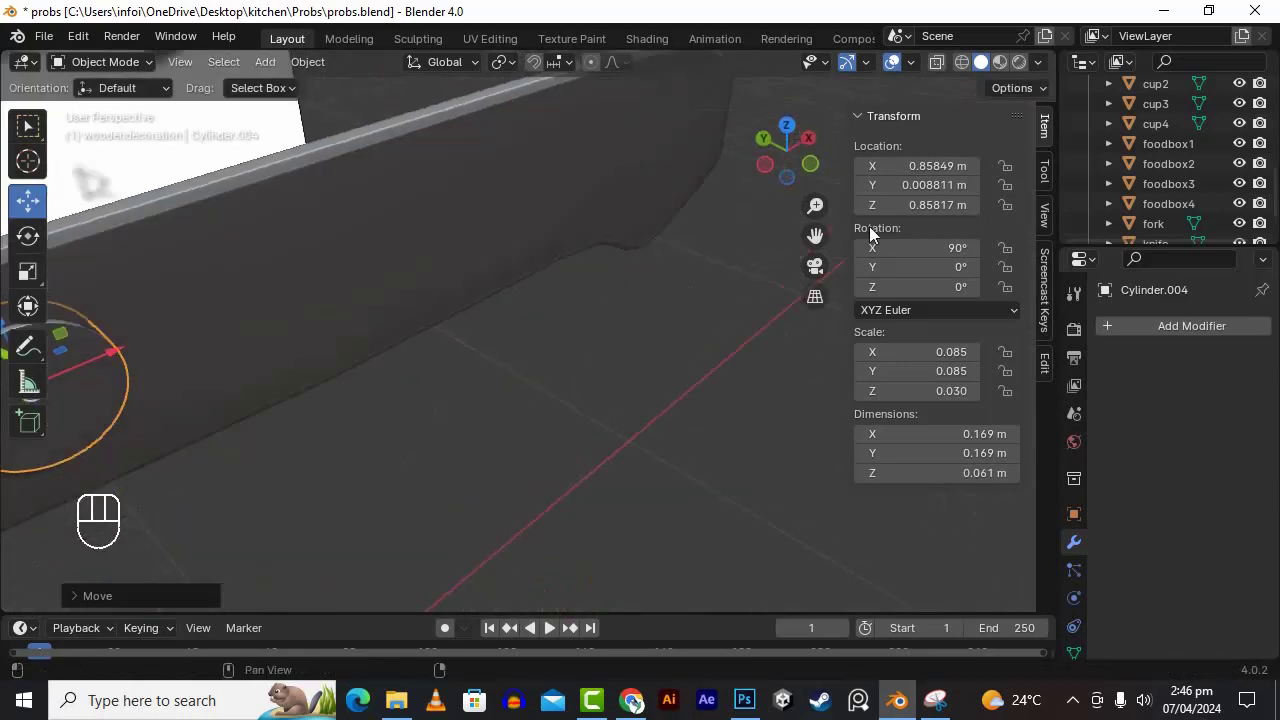
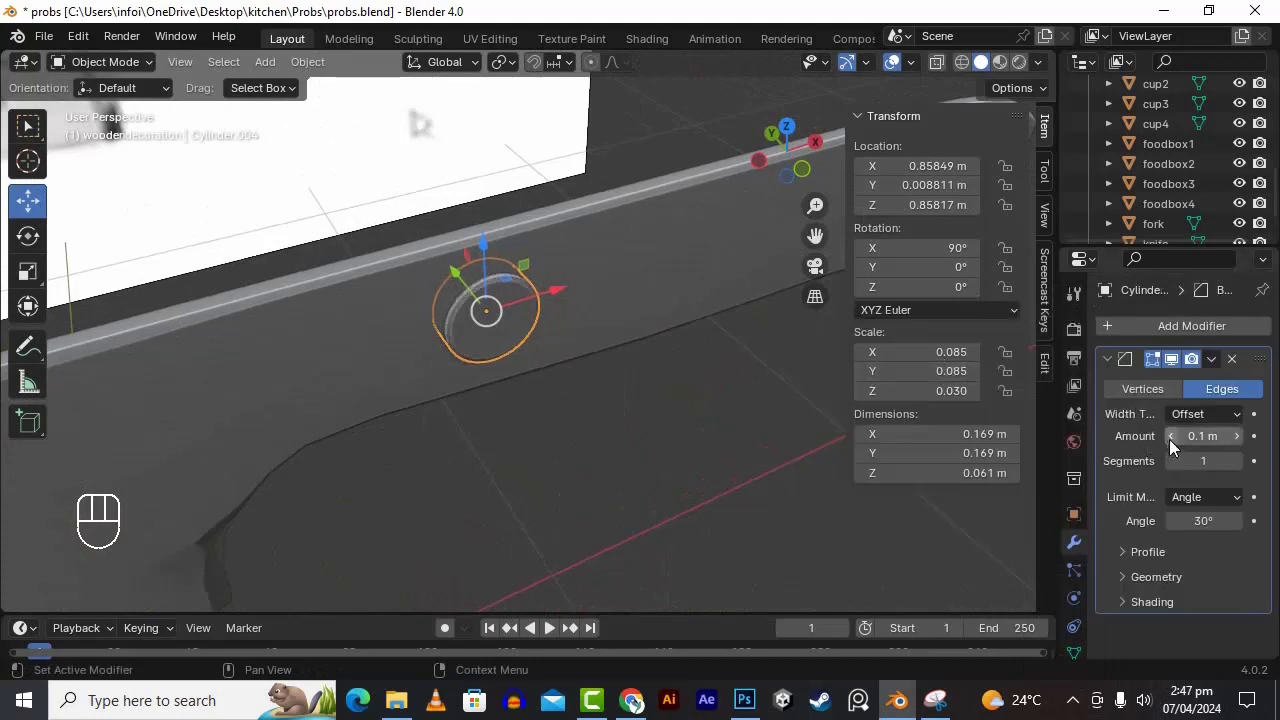
- Set the rod's Bevel modifier to 0.01 m with 5 segments
click(1176, 446)
double_click(1176, 446)
click(1176, 443)
double_click(1176, 443)
click(1238, 465)
double_click(1238, 465)
click(1238, 465)
drag(1224, 365, 1092, 385)
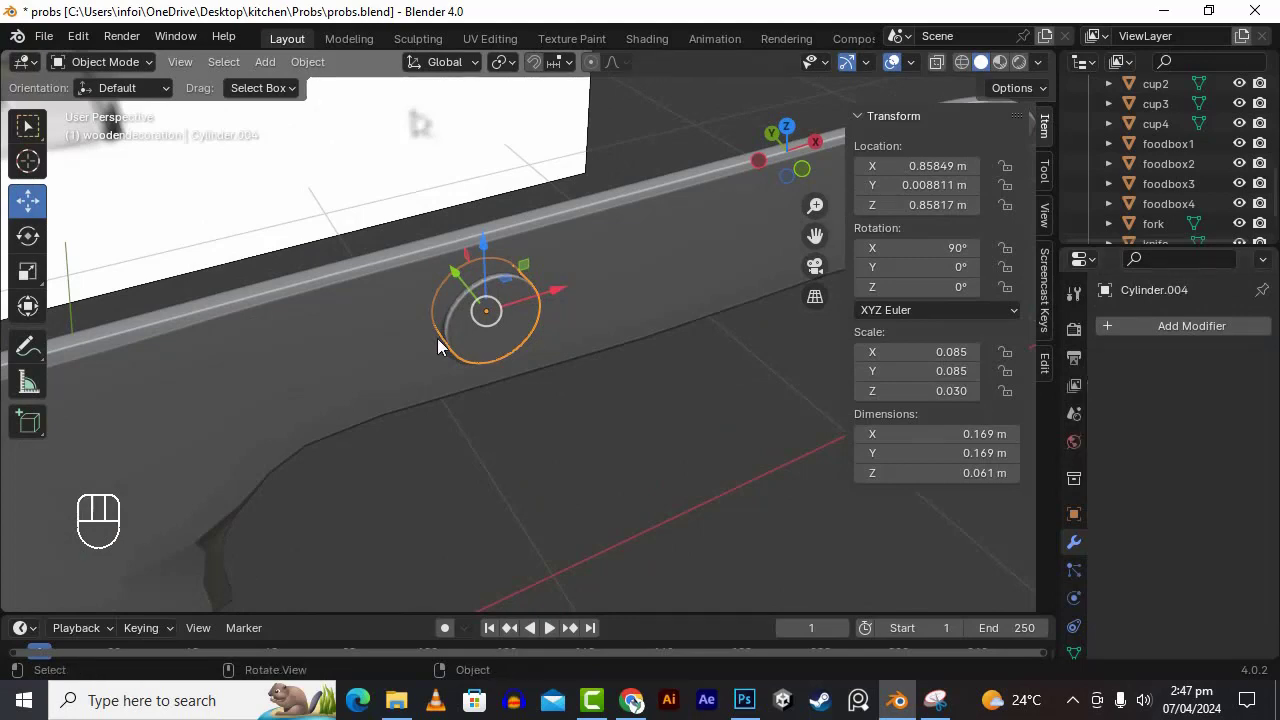
right_click(465, 335)
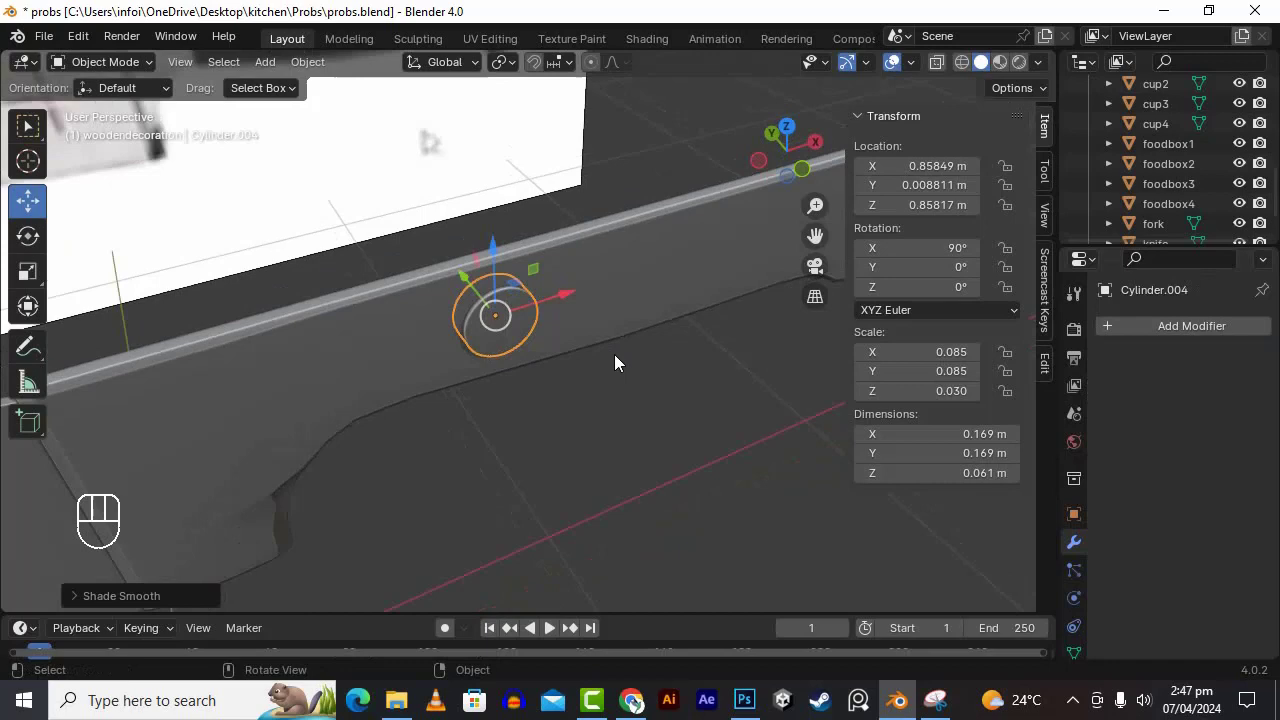
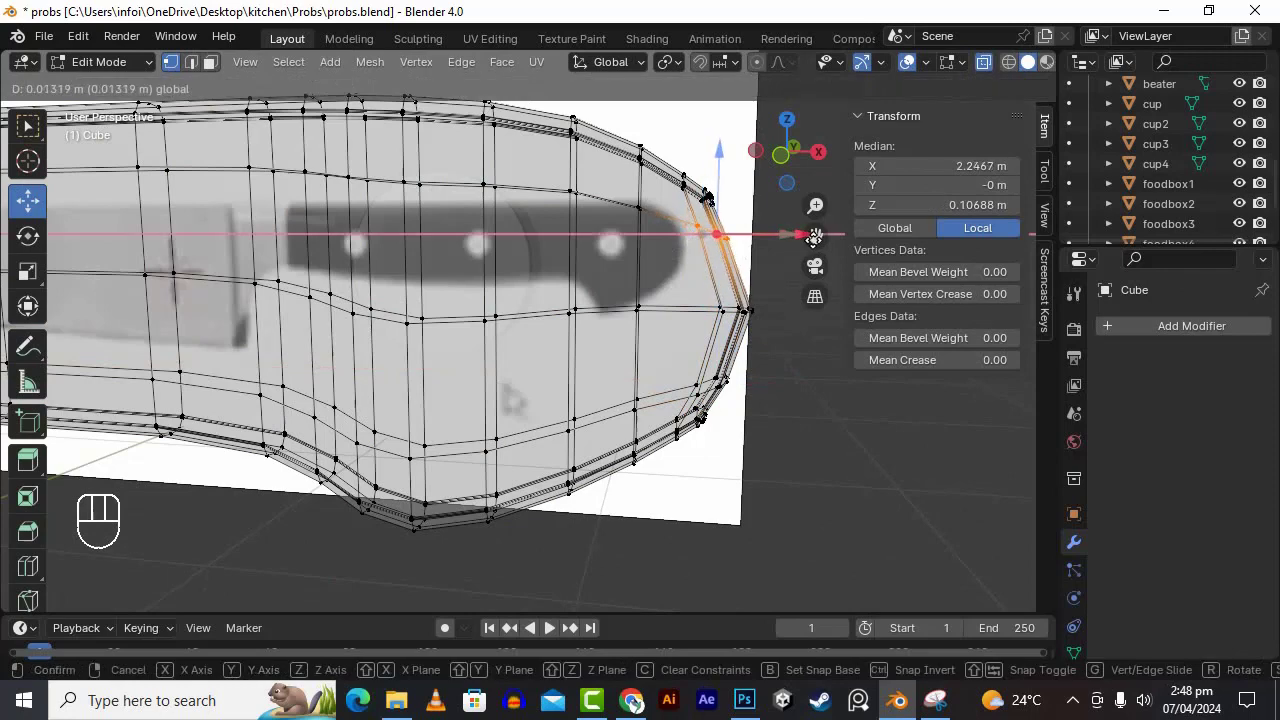
- Reposition the handle's curved-end vertices and return to Object Mode
click(989, 70)
drag(780, 387, 837, 364)
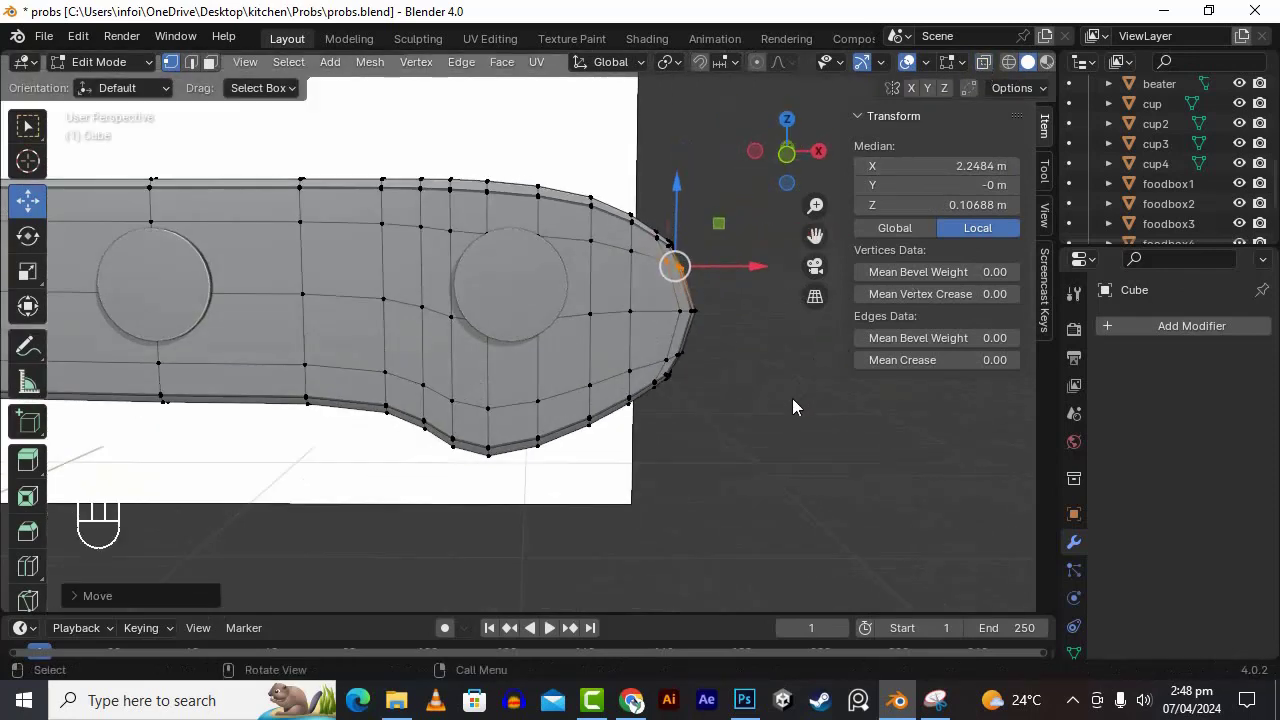
key(alt+Tab)
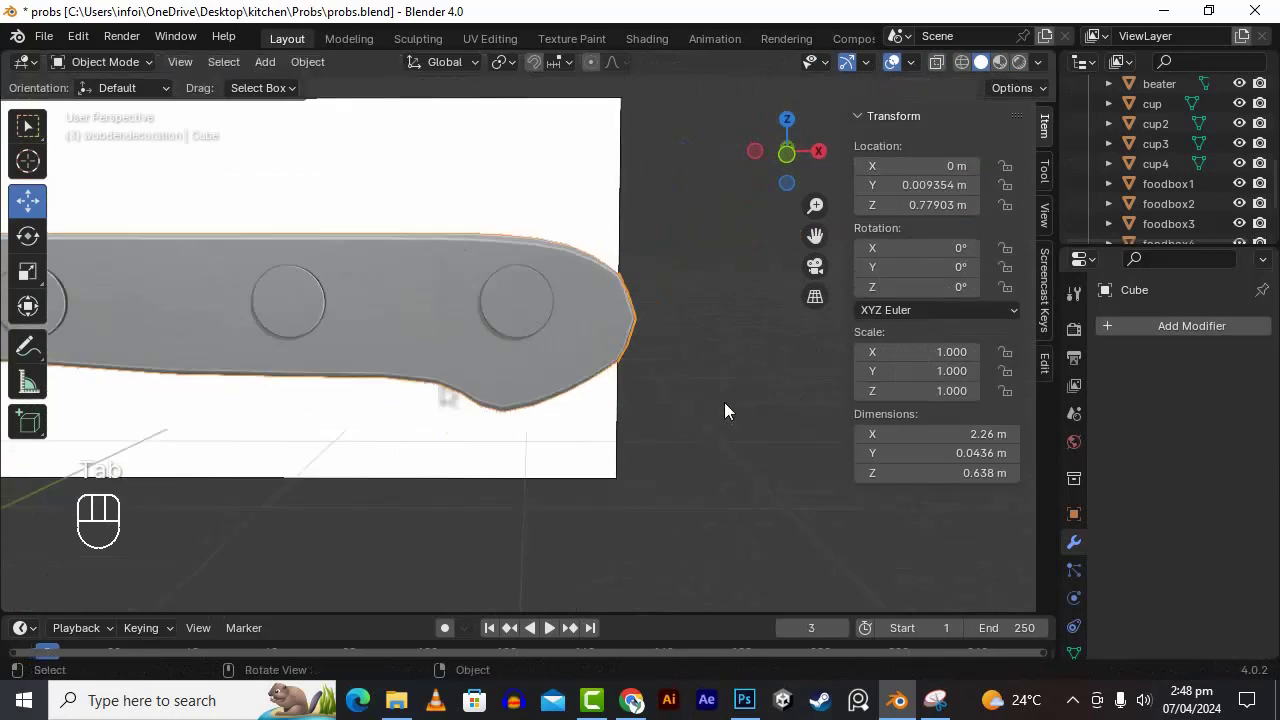
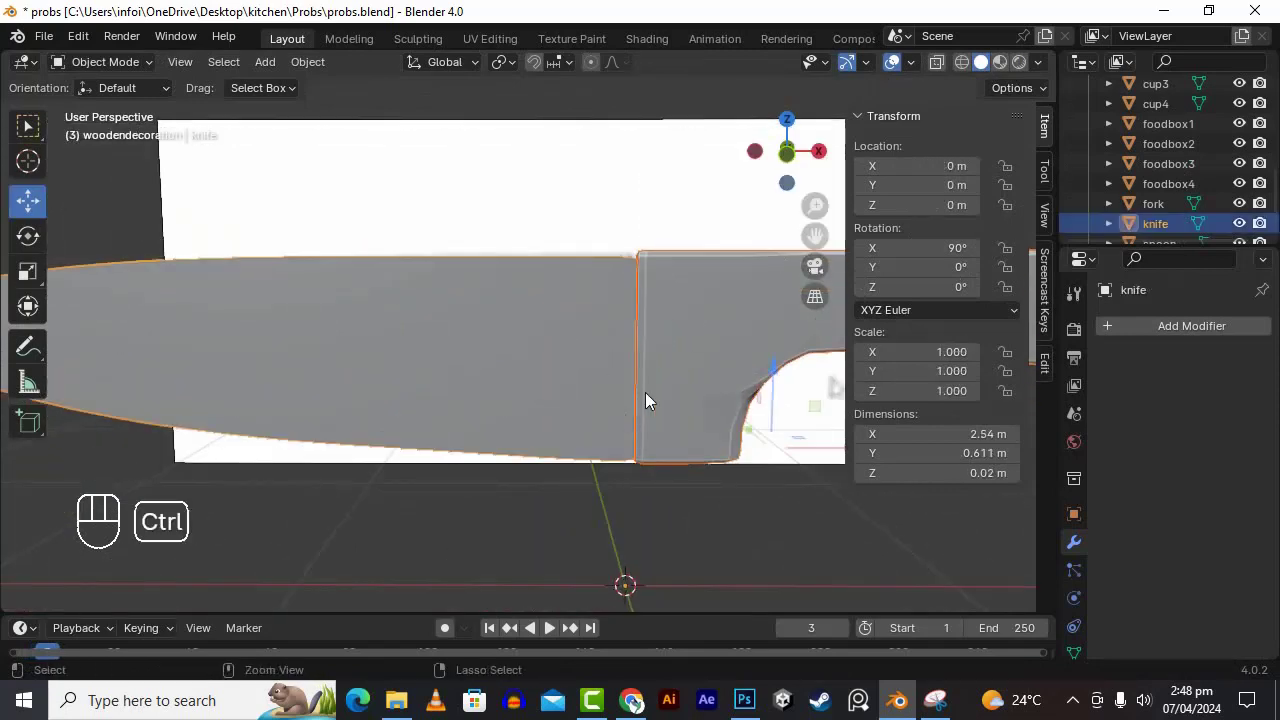
- Move the knife object about -0.044 m along the X axis
key(ctrl+j)
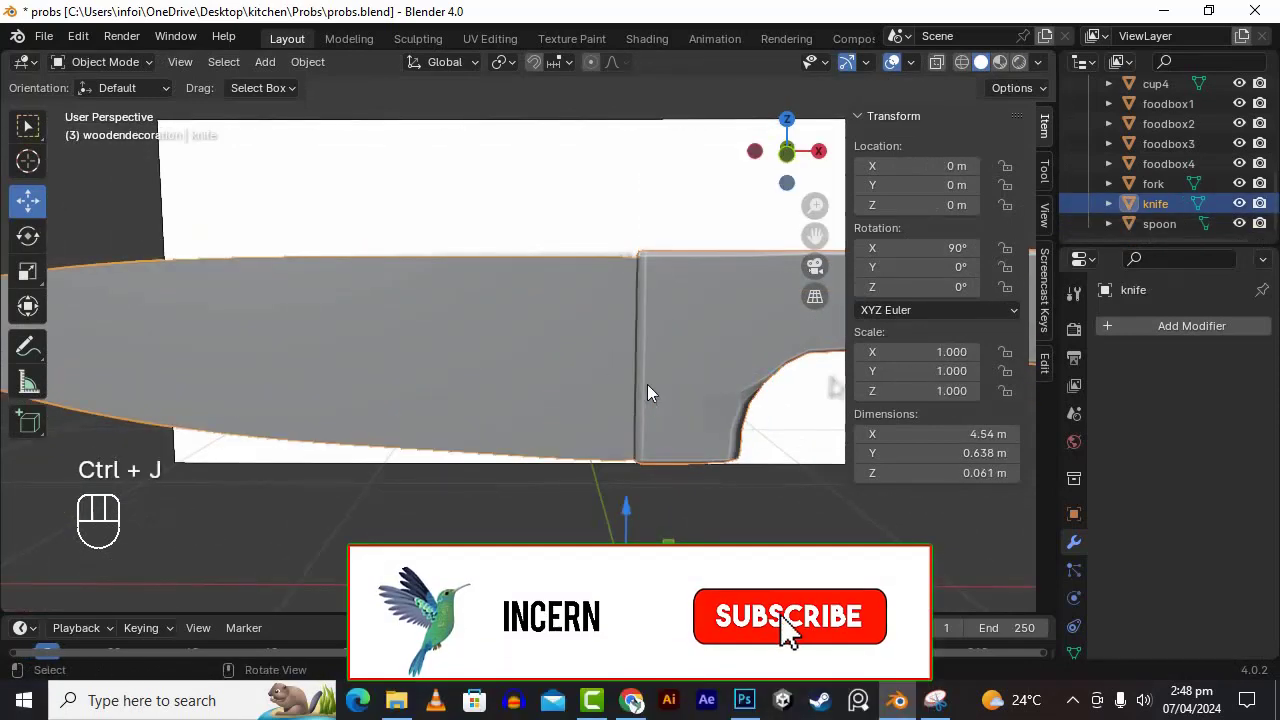
click(793, 494)
click(688, 403)
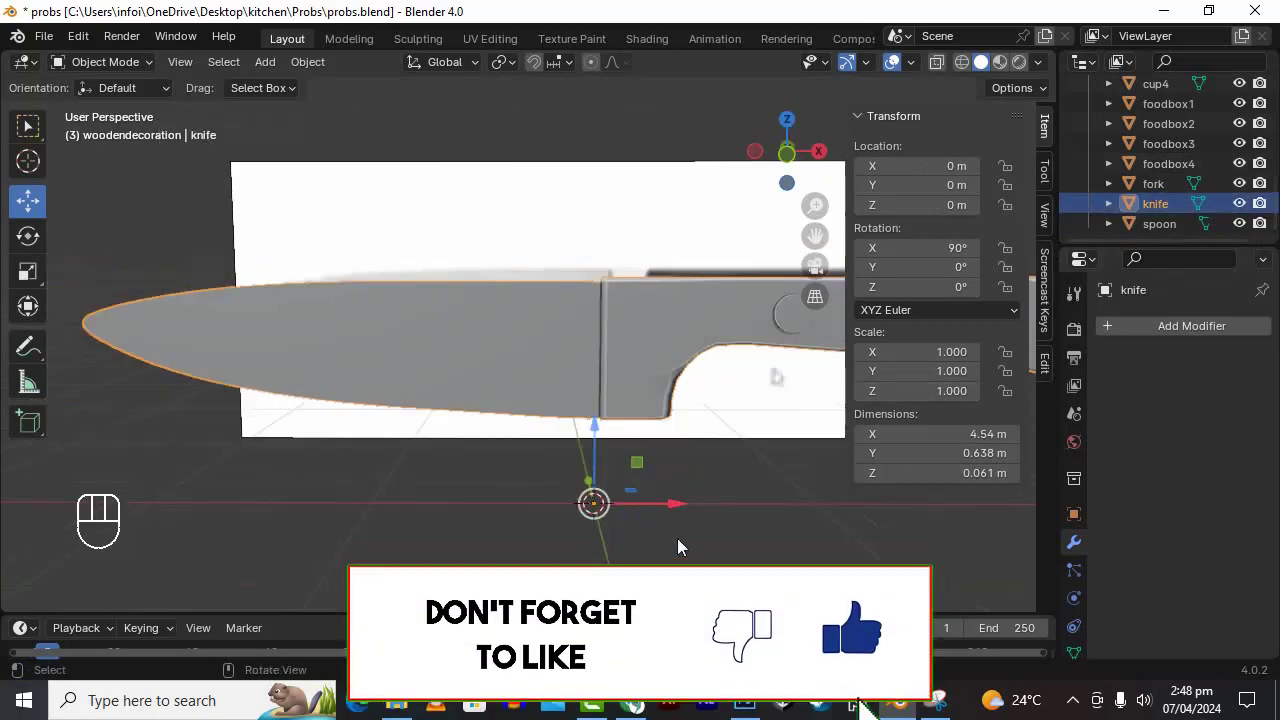
click(682, 513)
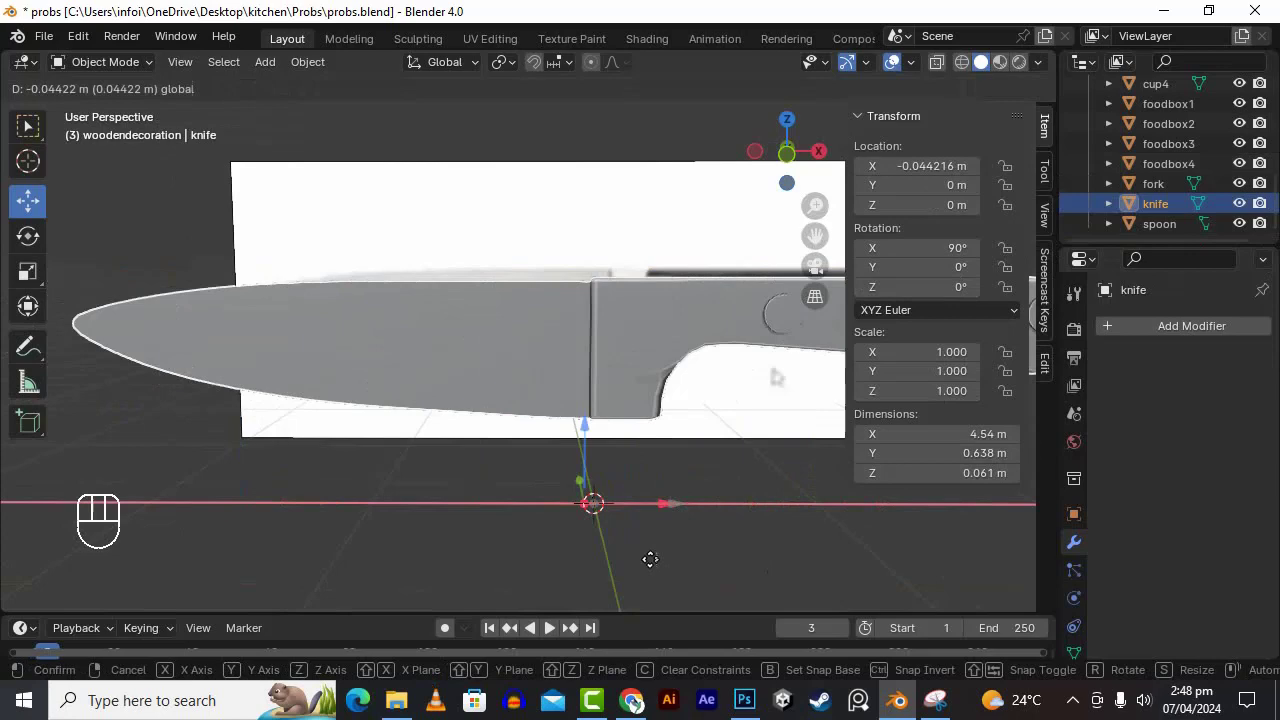